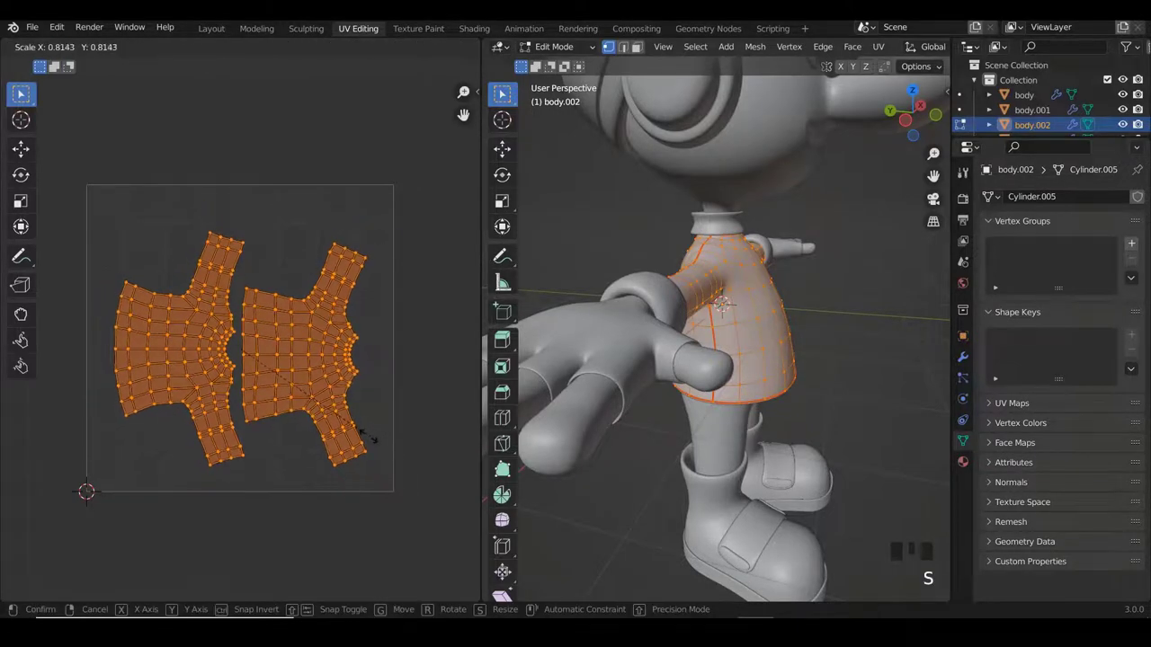
# Rotate the shirt's UV islands upright and frame the character in the viewport.
pyautogui.press('r')
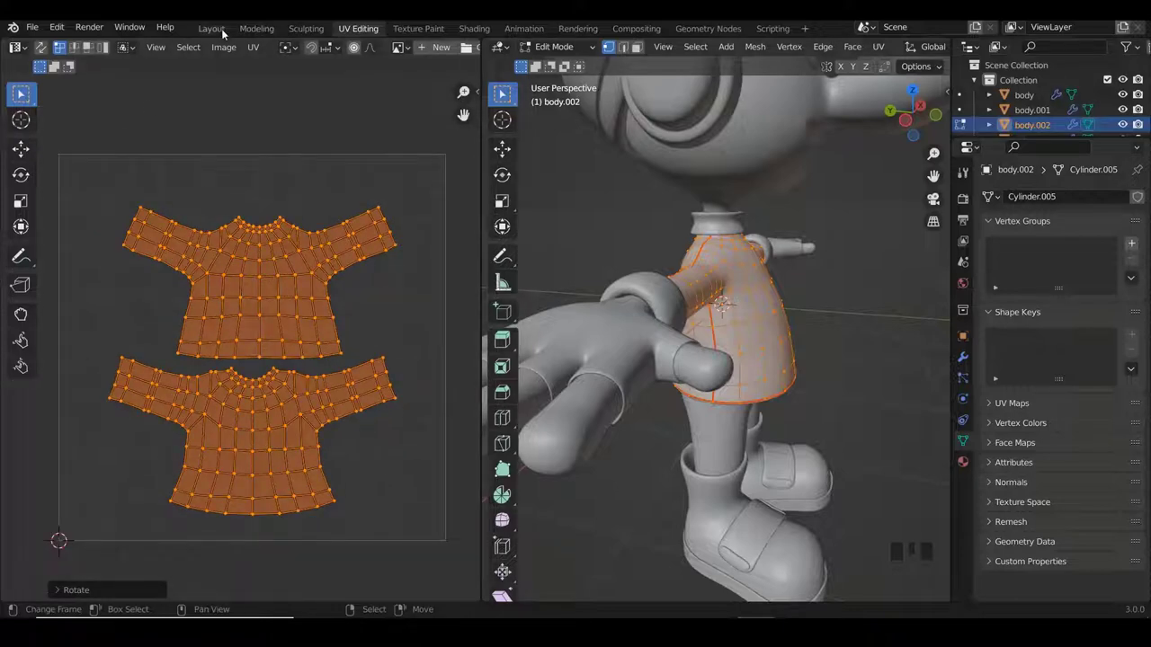
pyautogui.moveTo(224, 41); pyautogui.dragTo(548, 326)
pyautogui.press('KP_Divide')
pyautogui.scroll(3)
pyautogui.moveTo(553, 303); pyautogui.dragTo(580, 313)
pyautogui.scroll(3)
pyautogui.moveTo(484, 79); pyautogui.dragTo(642, 219)
# Adjust the character view and enlarge the node editor area for the shirt material.
pyautogui.middleClick(642, 220)
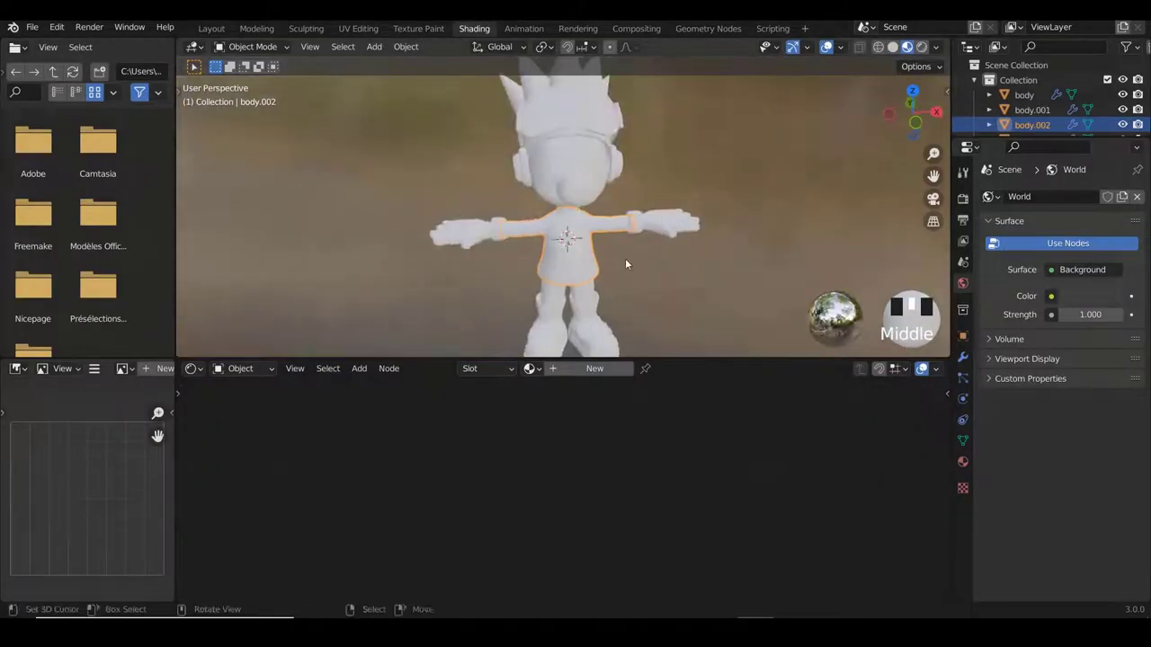
pyautogui.scroll(-3)
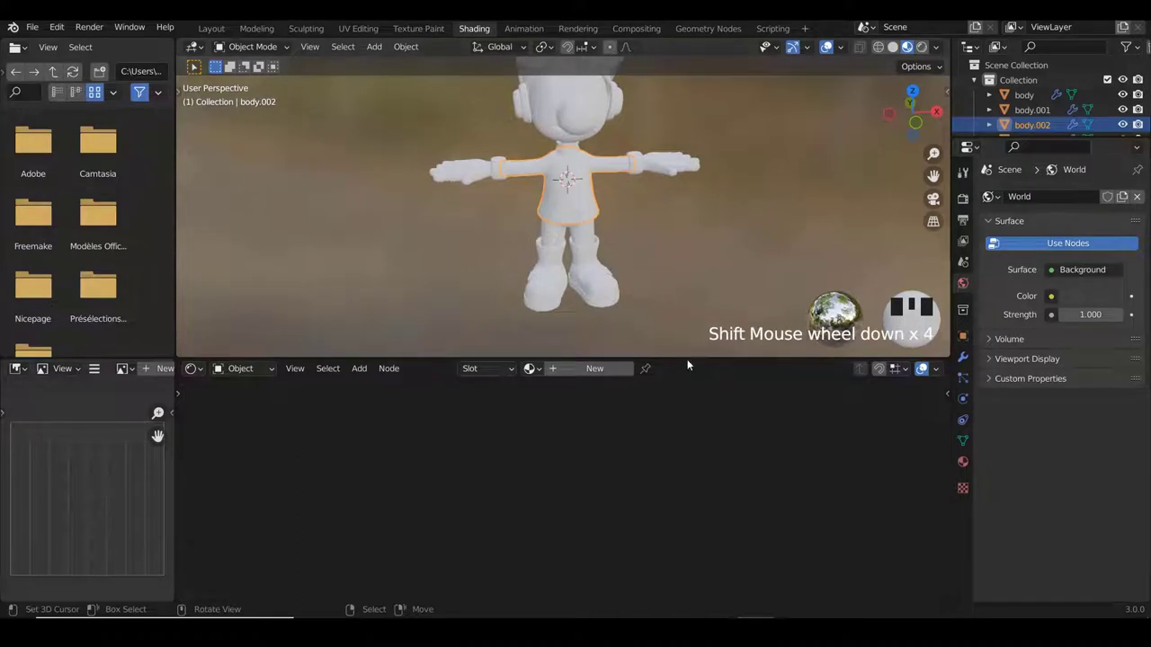
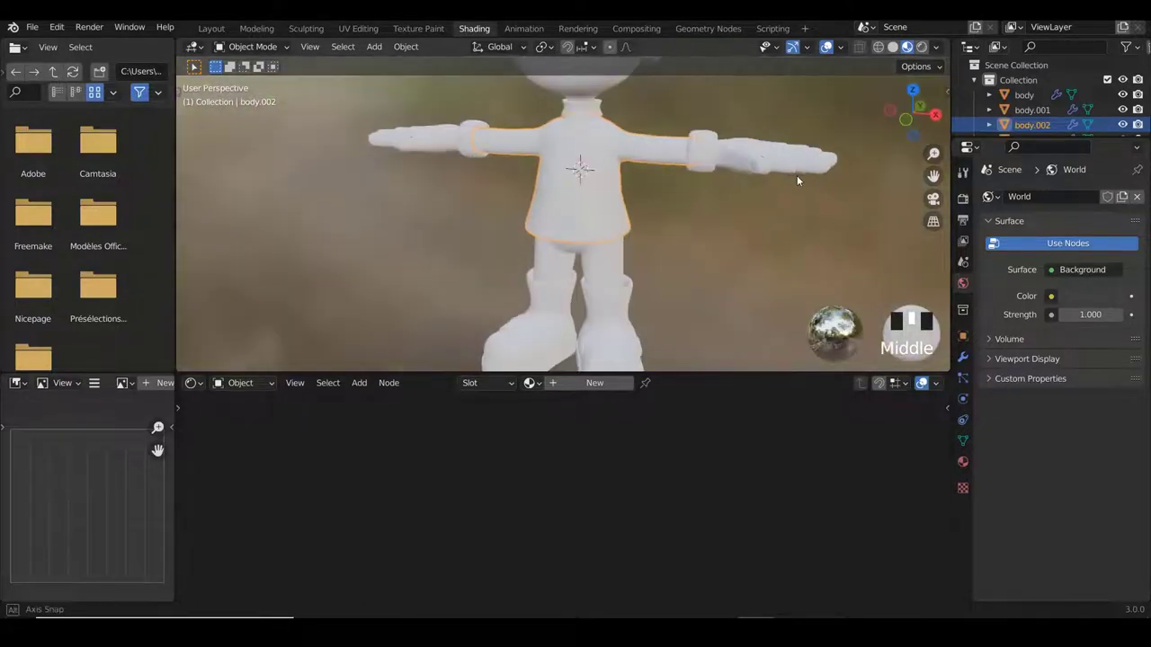
pyautogui.scroll(-3)
pyautogui.moveTo(600, 204); pyautogui.dragTo(650, 248)
pyautogui.scroll(3)
pyautogui.moveTo(693, 230); pyautogui.dragTo(647, 209)
pyautogui.scroll(-3)
pyautogui.scroll(-3)
pyautogui.scroll(-3)
pyautogui.scroll(-3)
pyautogui.scroll(-3)
# Browse for an image file to load into the shirt's Image Texture node.
pyautogui.moveTo(605, 389); pyautogui.dragTo(538, 454)
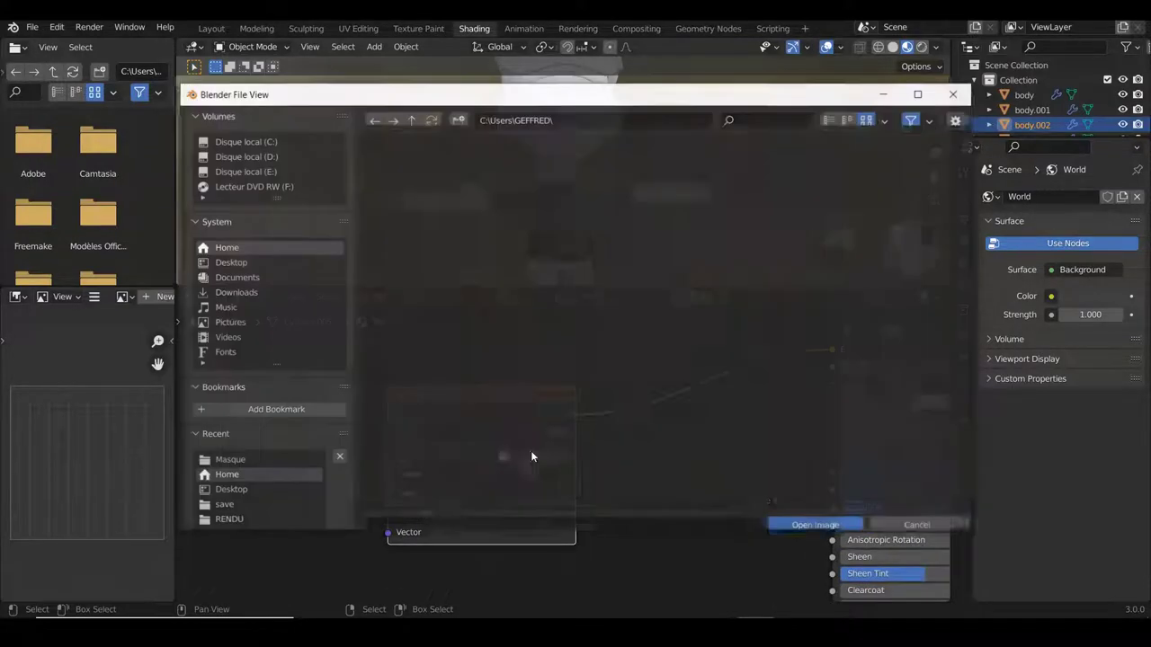
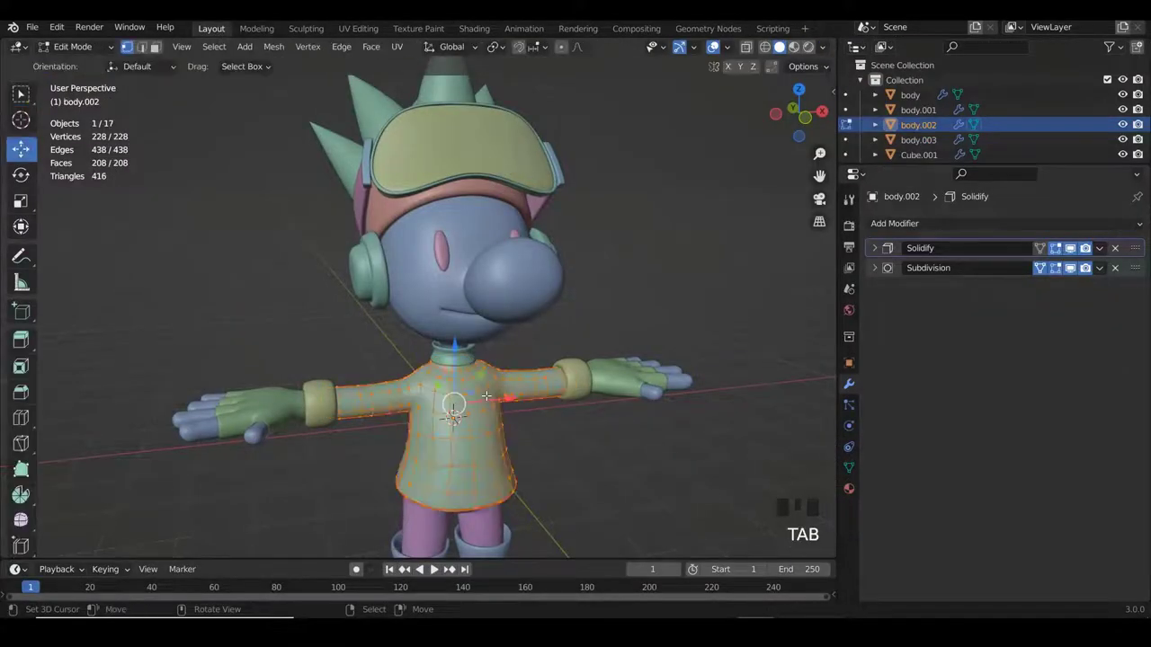
# Isolate the shirt in local view so it can be textured on its own.
pyautogui.press('KP_Divide')
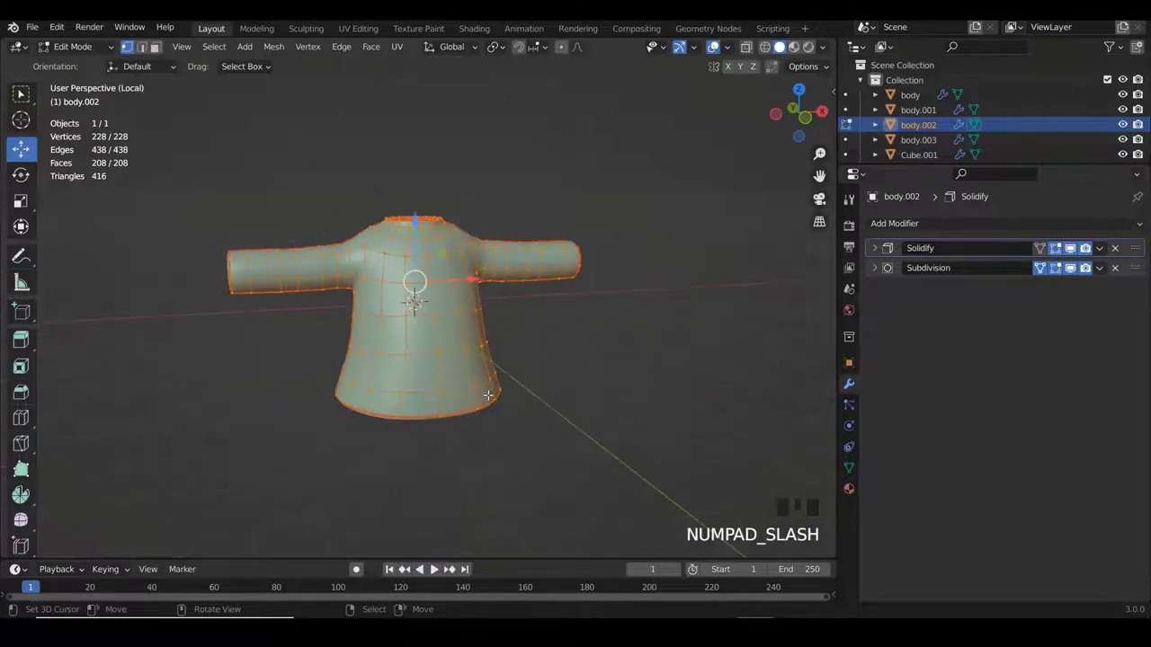
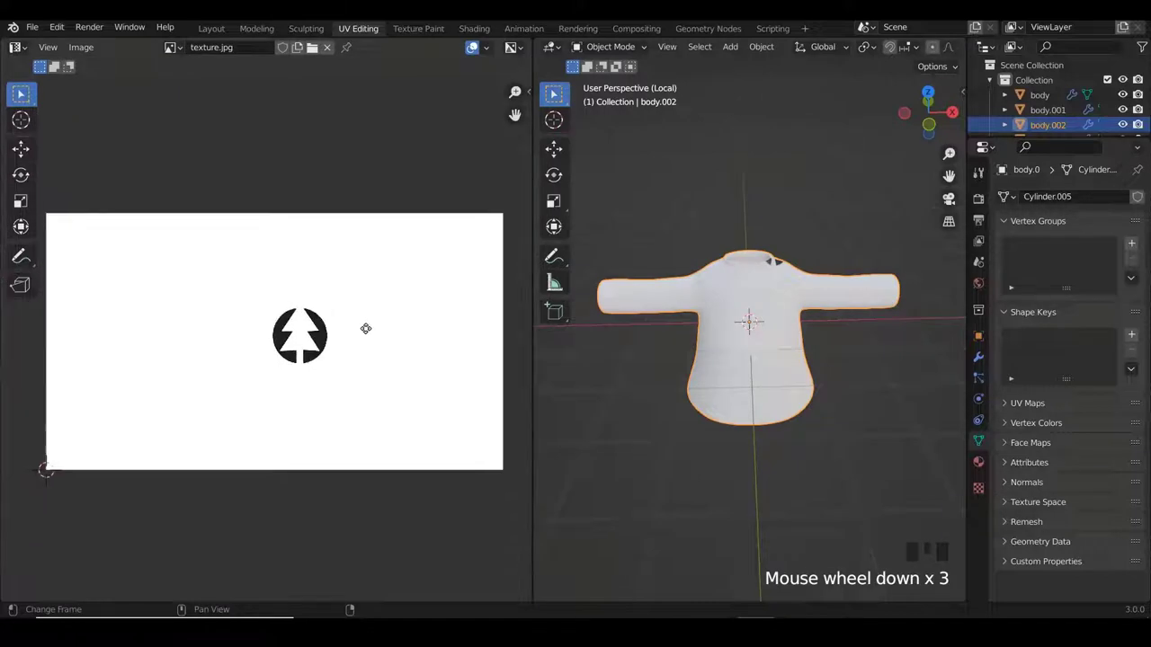
# Edit the shirt's UVs, rotating, shrinking and moving the islands over the tree emblem.
pyautogui.scroll(-3)
pyautogui.press('Tab')
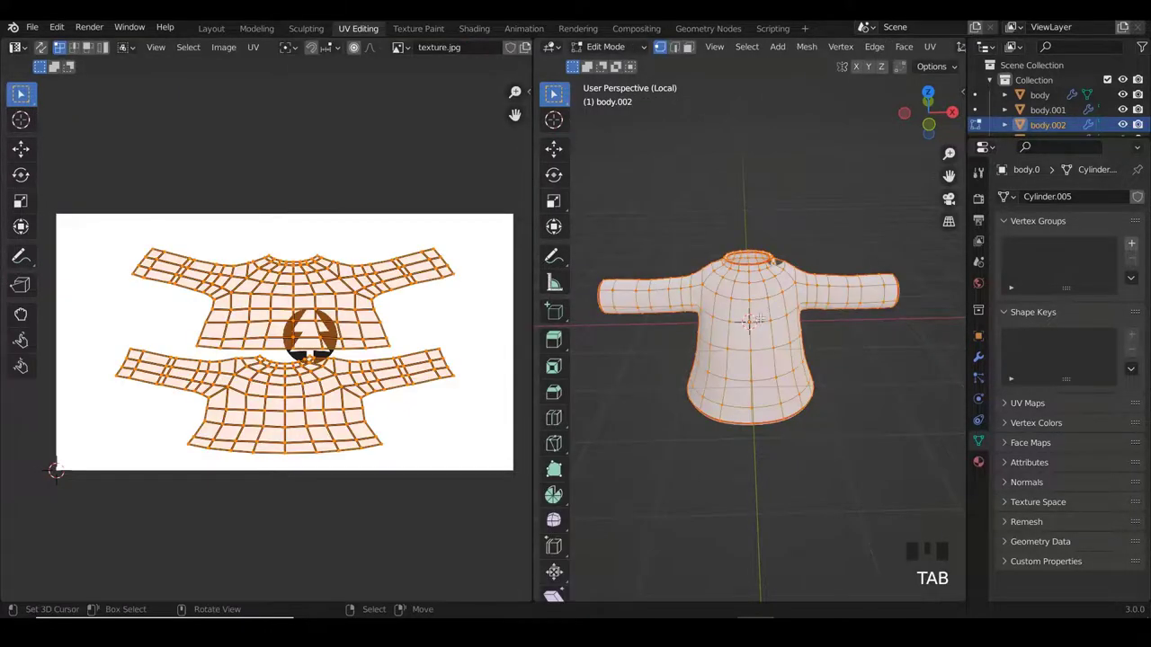
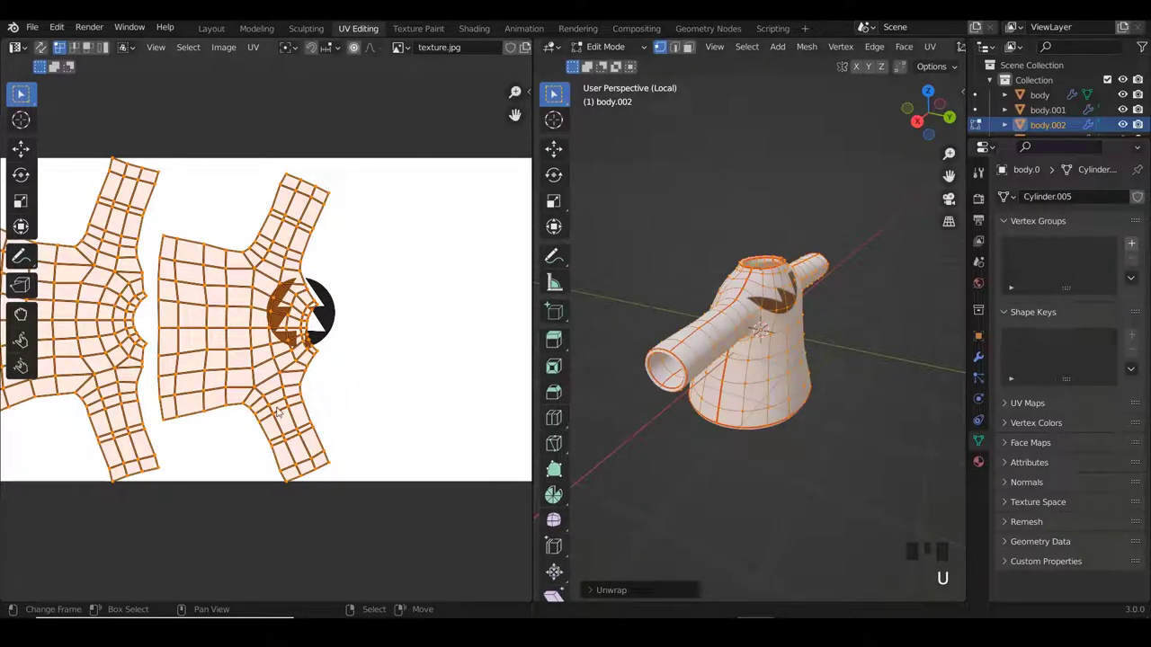
pyautogui.press('r')
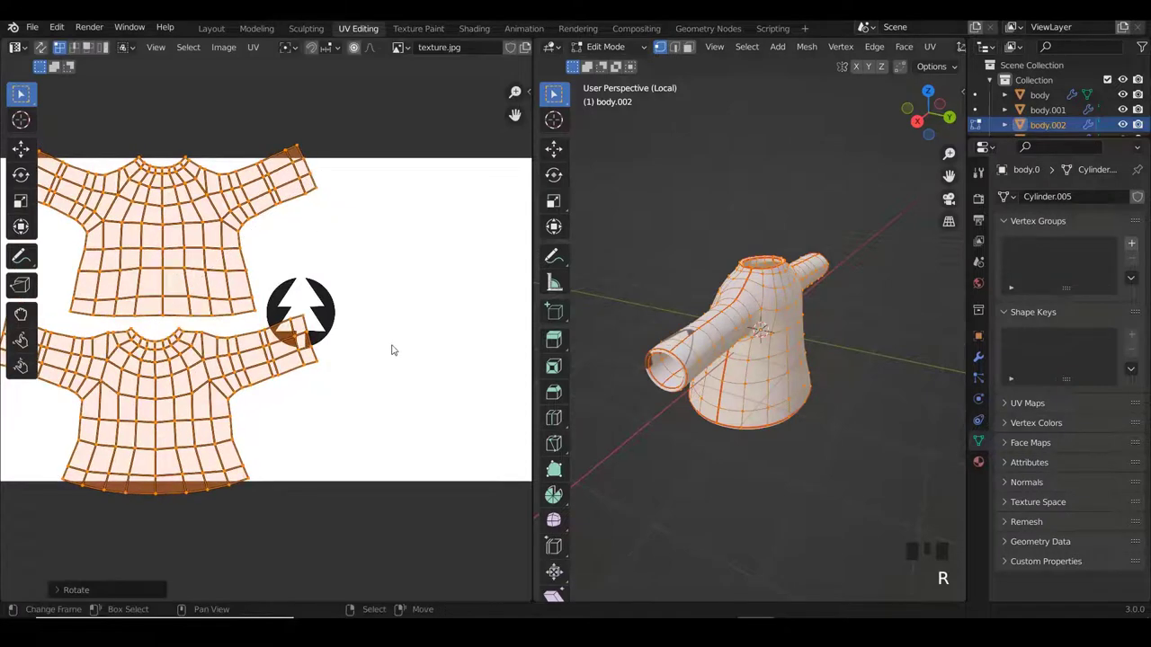
pyautogui.press('s')
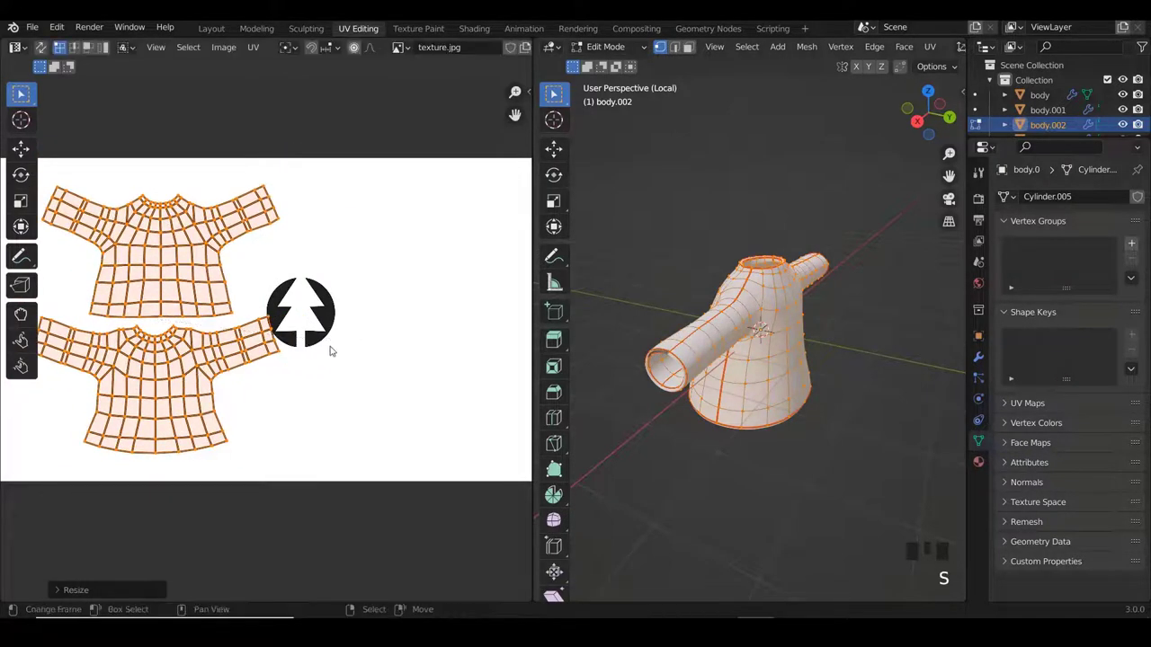
pyautogui.press('g')
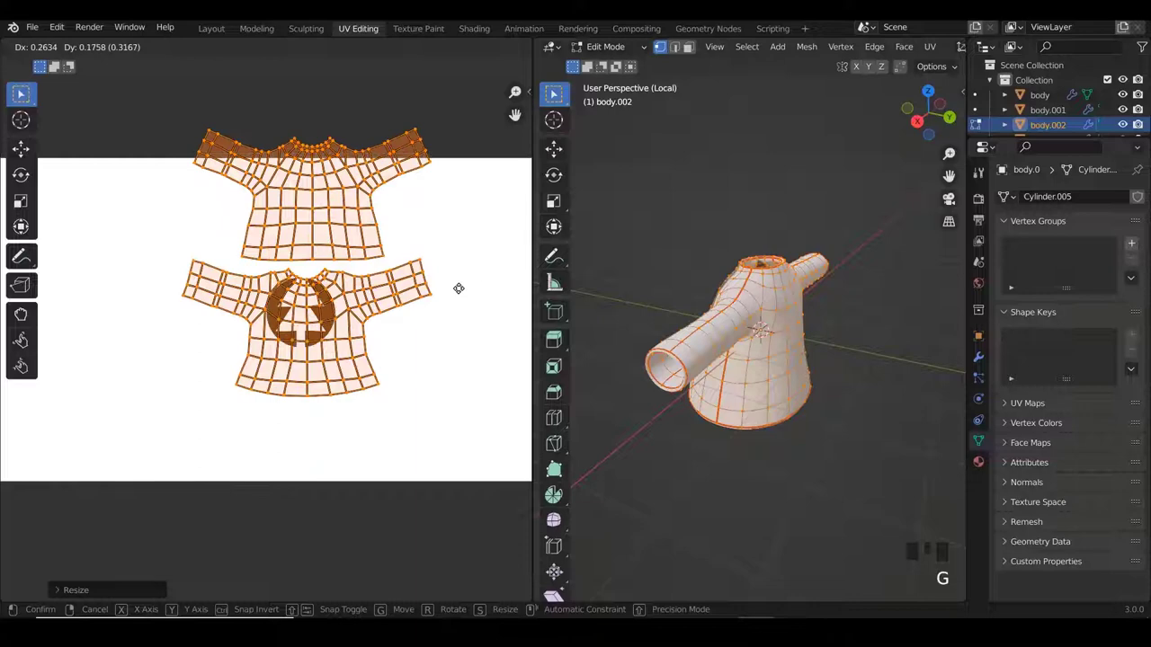
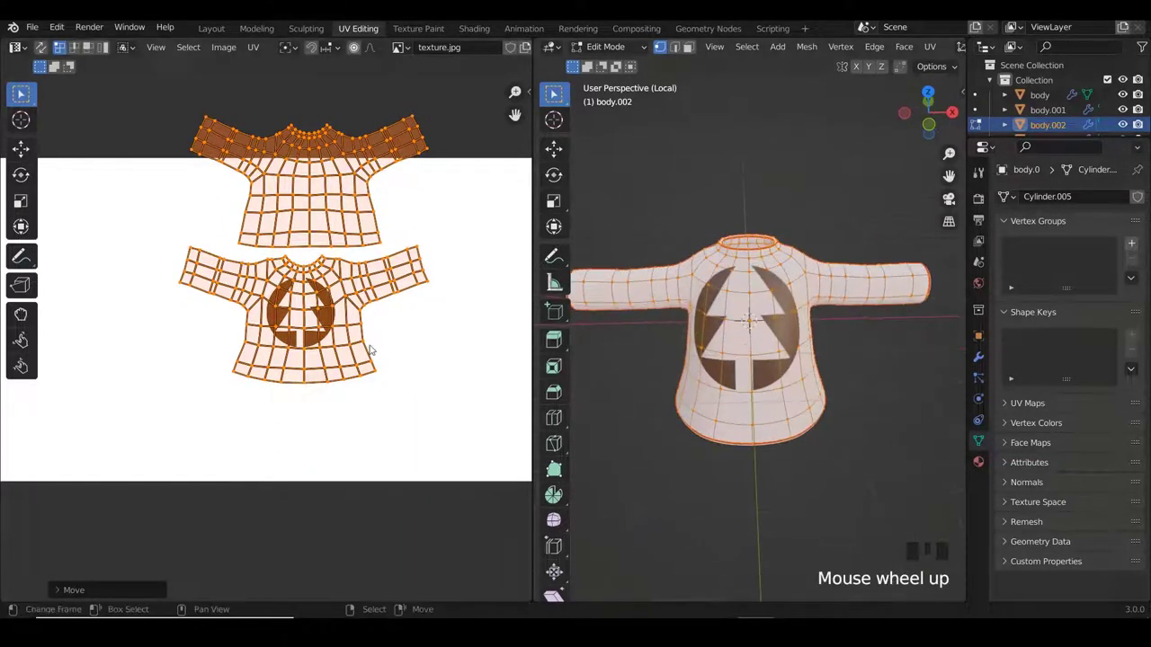
# Move and slightly enlarge the front UV island so the emblem sits on the chest.
pyautogui.scroll(3)
pyautogui.scroll(3)
pyautogui.press('g')
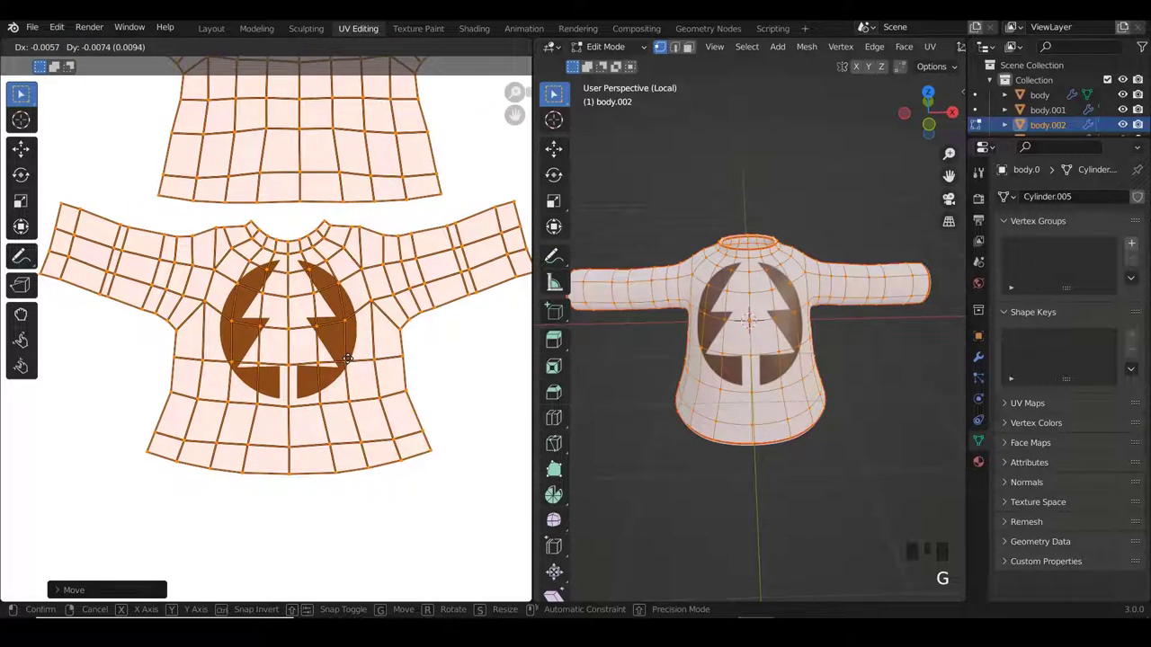
pyautogui.press('s')
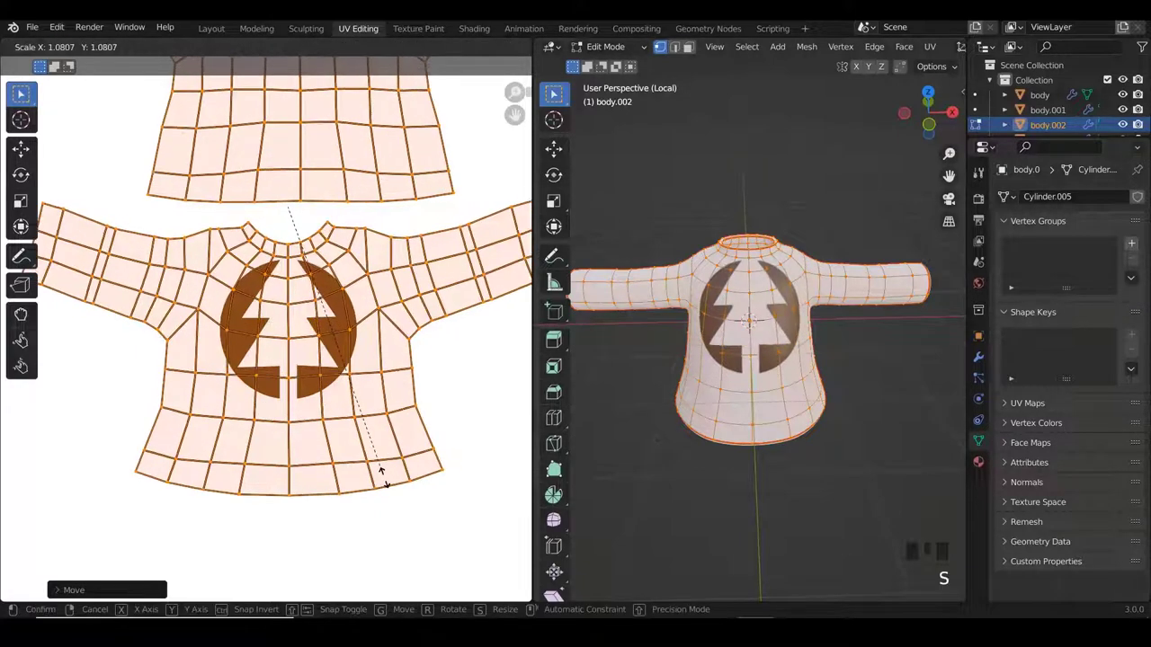
pyautogui.press('g')
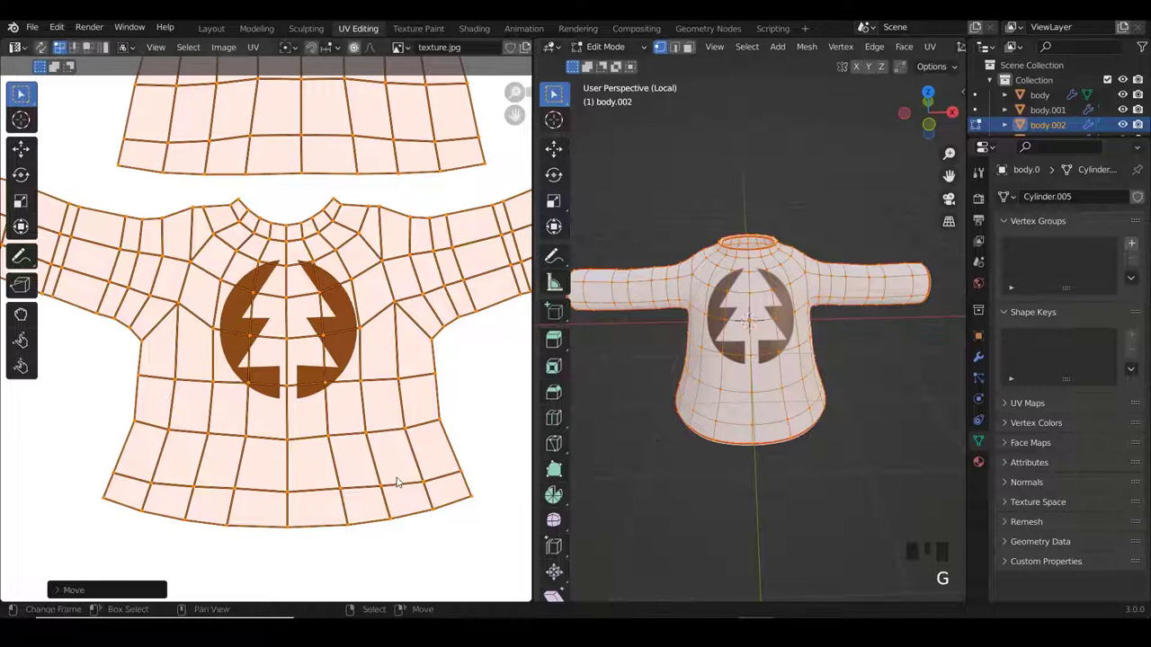
# Scale and place the back island, then rotate the shirt's UV layout slightly.
pyautogui.press('s')
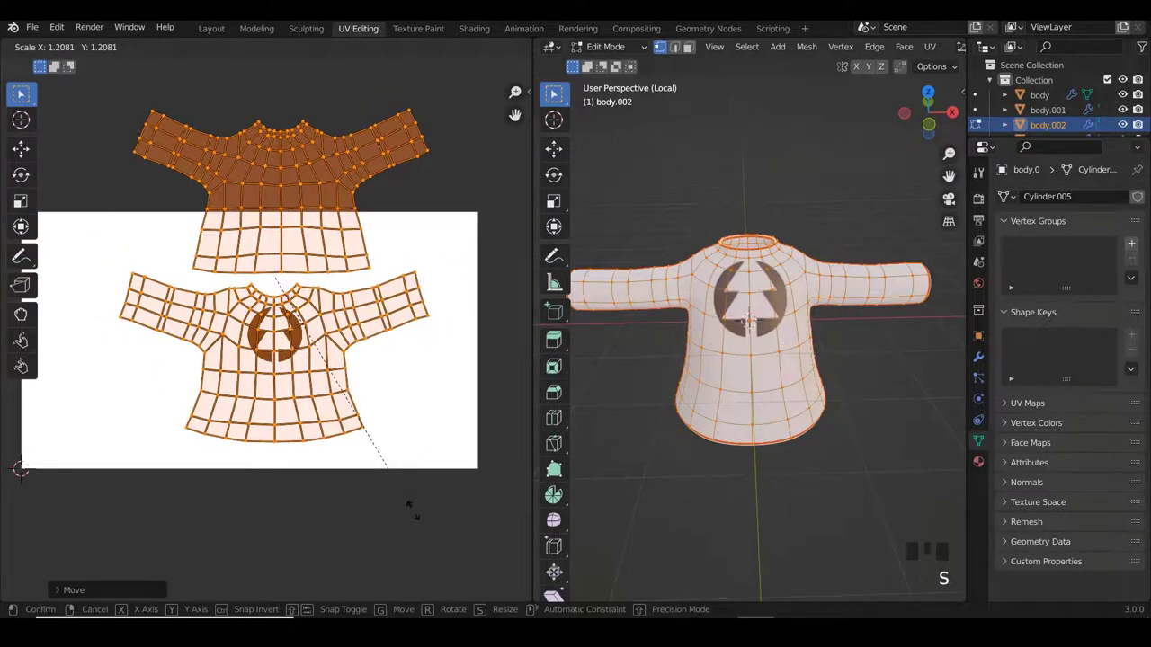
pyautogui.press('g')
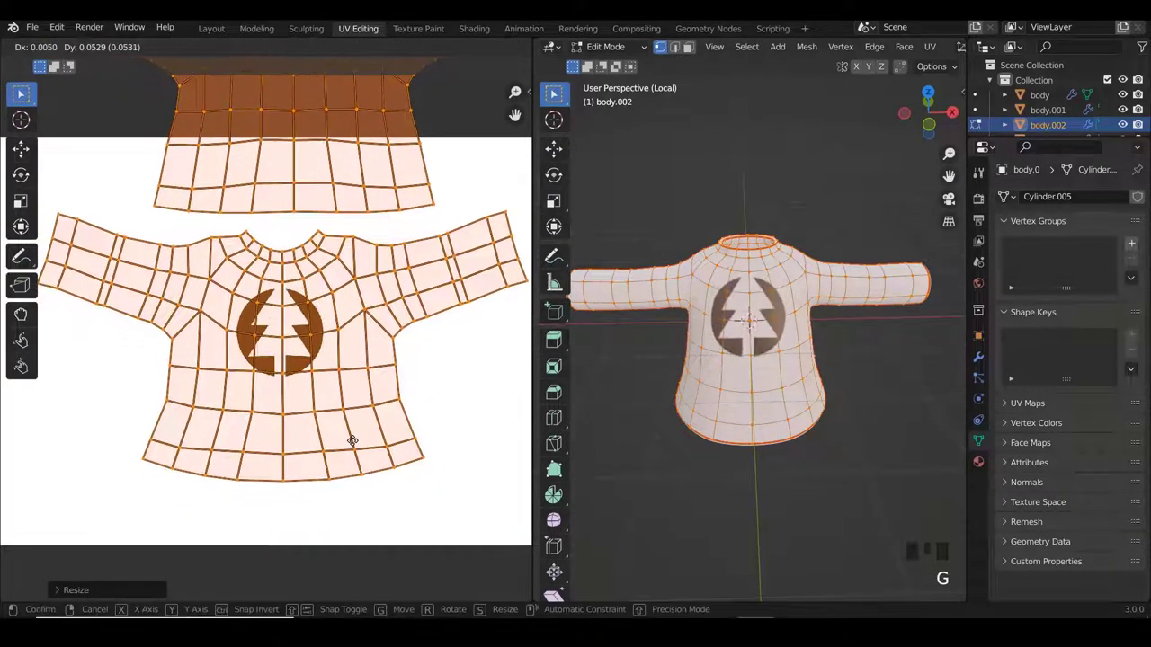
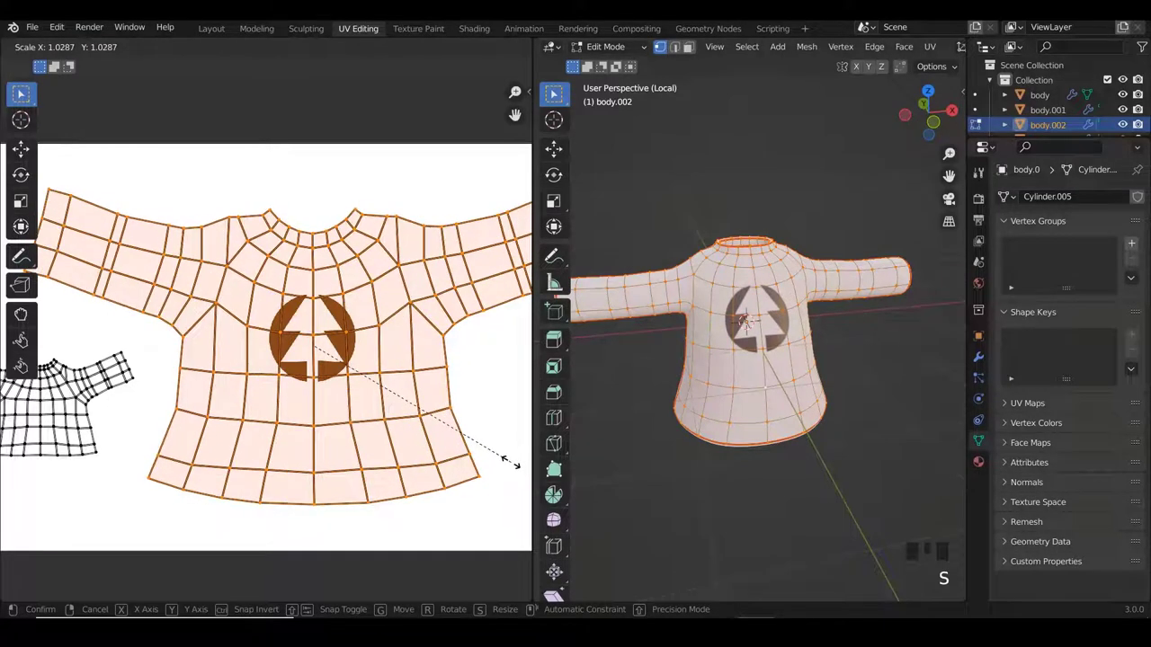
pyautogui.press('r')
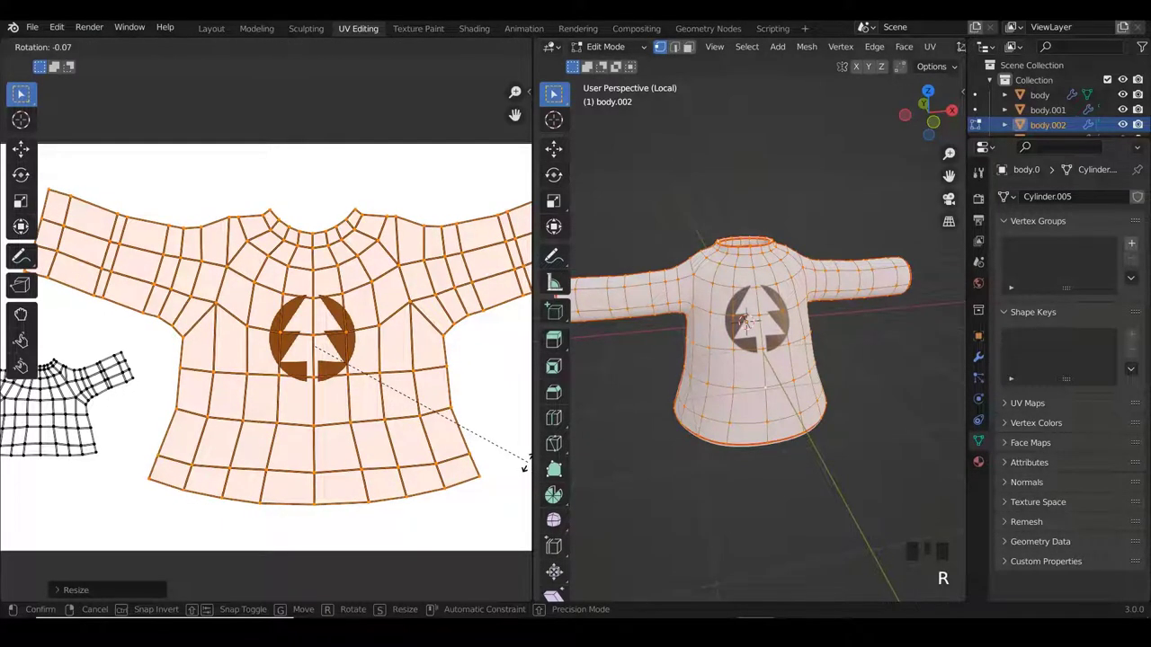
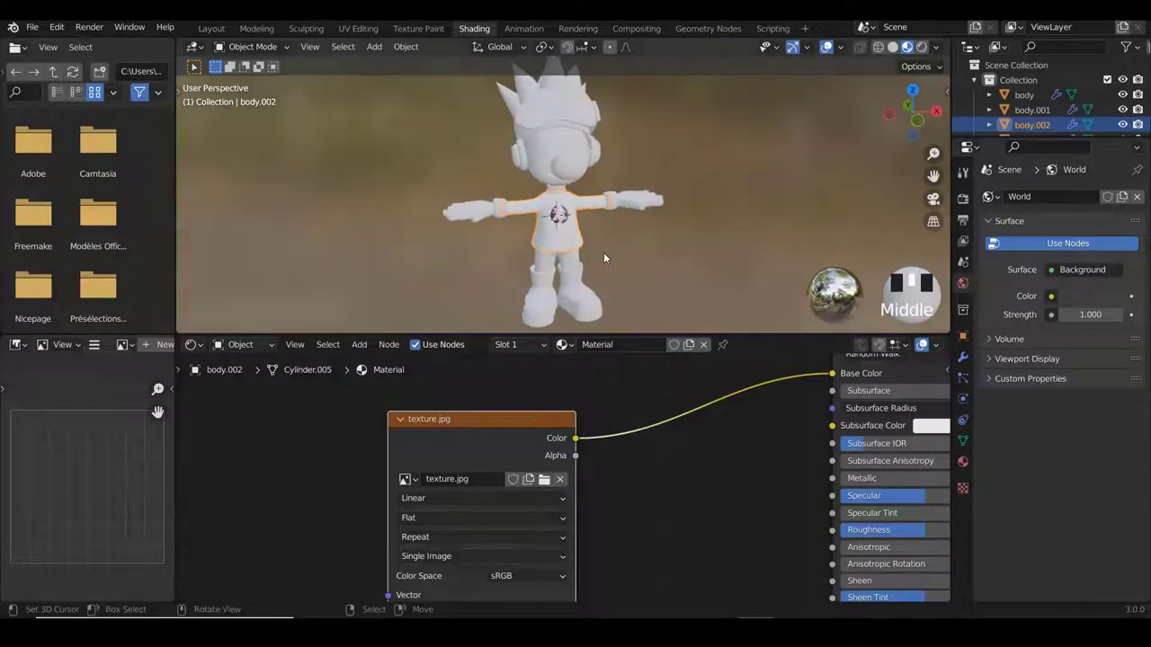
# Navigate the shirt's node graph and bring up the Add node menu for Layer Weight and ColorRamp.
pyautogui.scroll(3)
pyautogui.press('a')
pyautogui.scroll(-3)
pyautogui.moveTo(607, 224); pyautogui.dragTo(602, 239)
pyautogui.scroll(3)
pyautogui.scroll(-3)
pyautogui.moveTo(614, 226); pyautogui.dragTo(605, 197)
pyautogui.scroll(3)
pyautogui.scroll(-3)
pyautogui.scroll(-3)
pyautogui.click(534, 398)
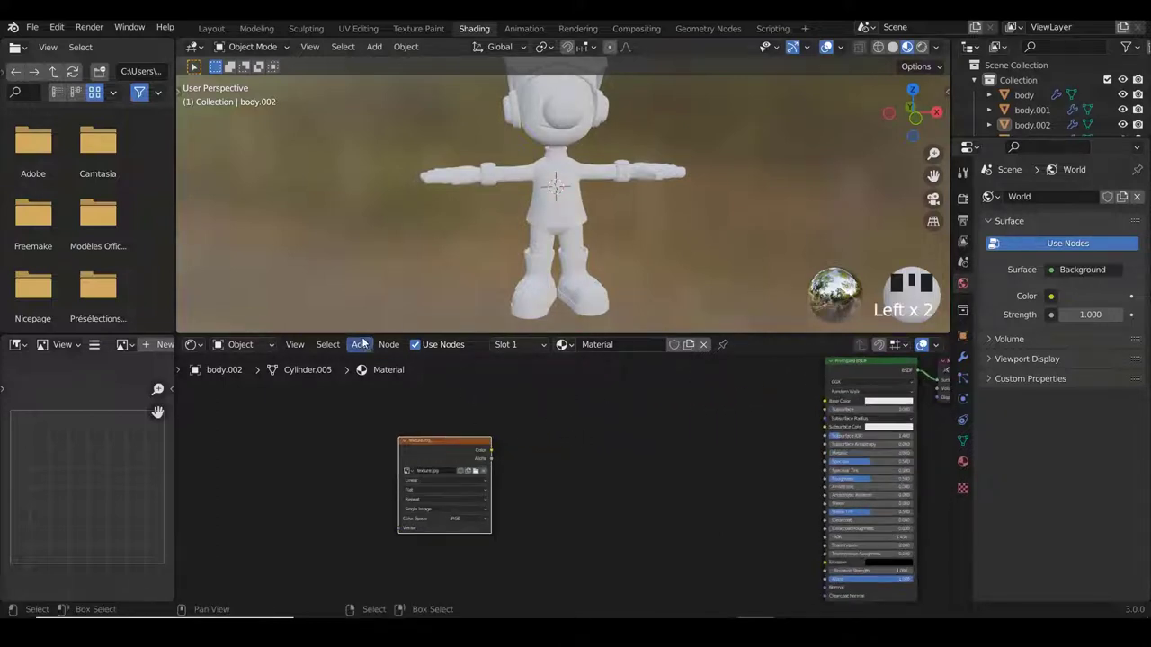
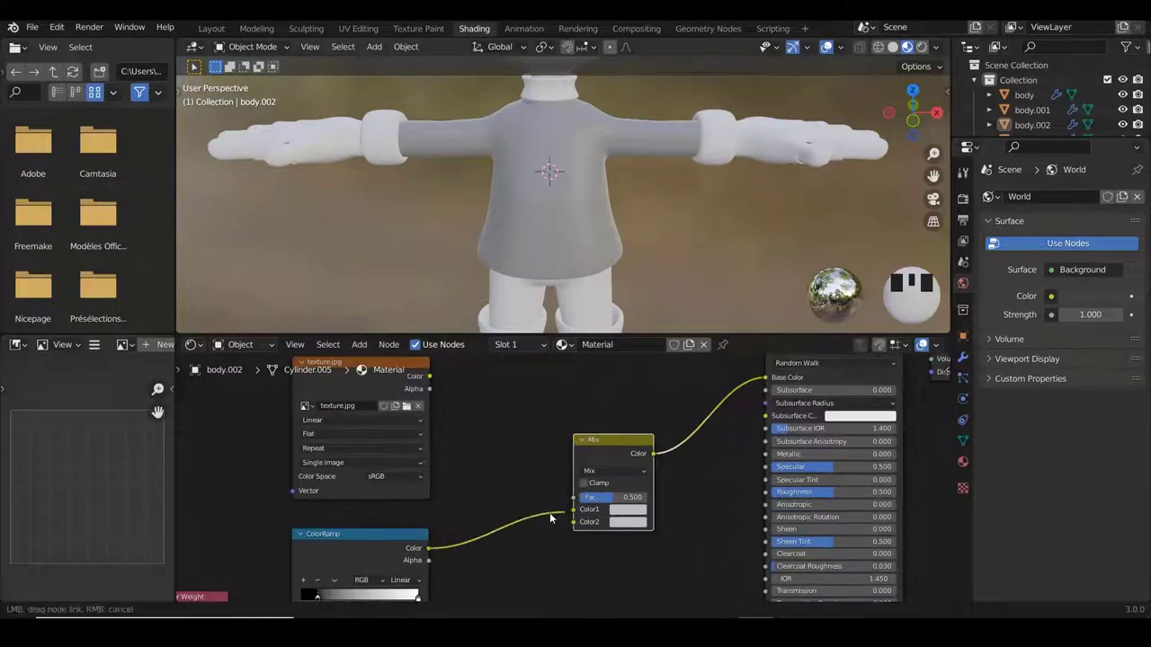
# Wire the shirt's ColorRamp Color output into the Mix node.
pyautogui.click(535, 486)
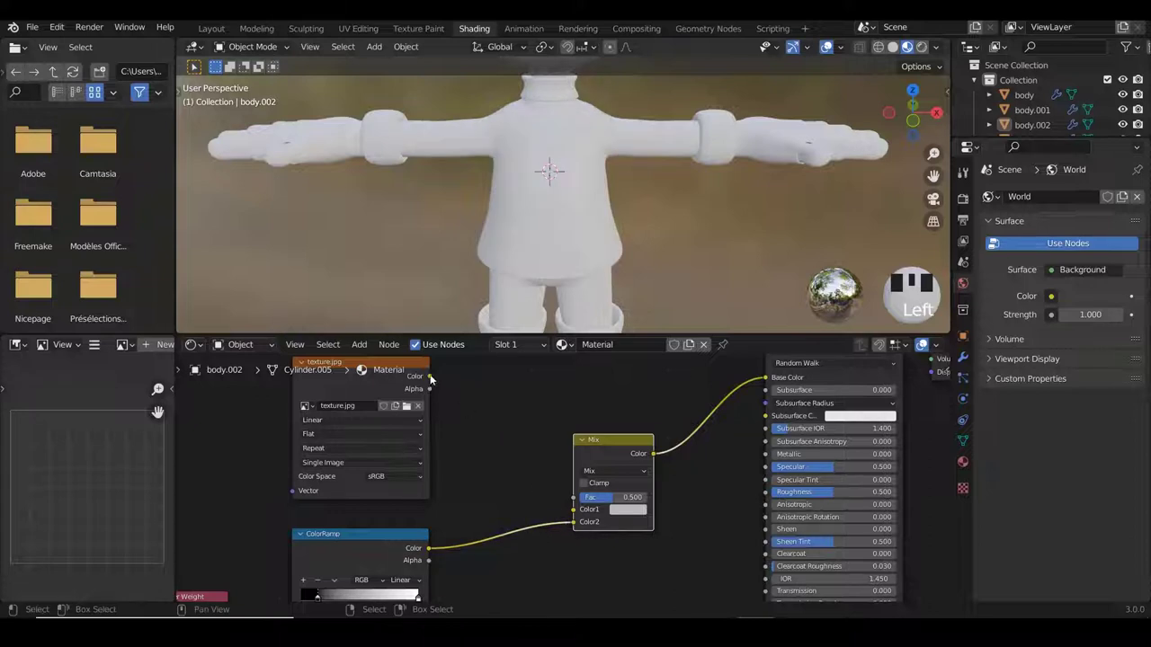
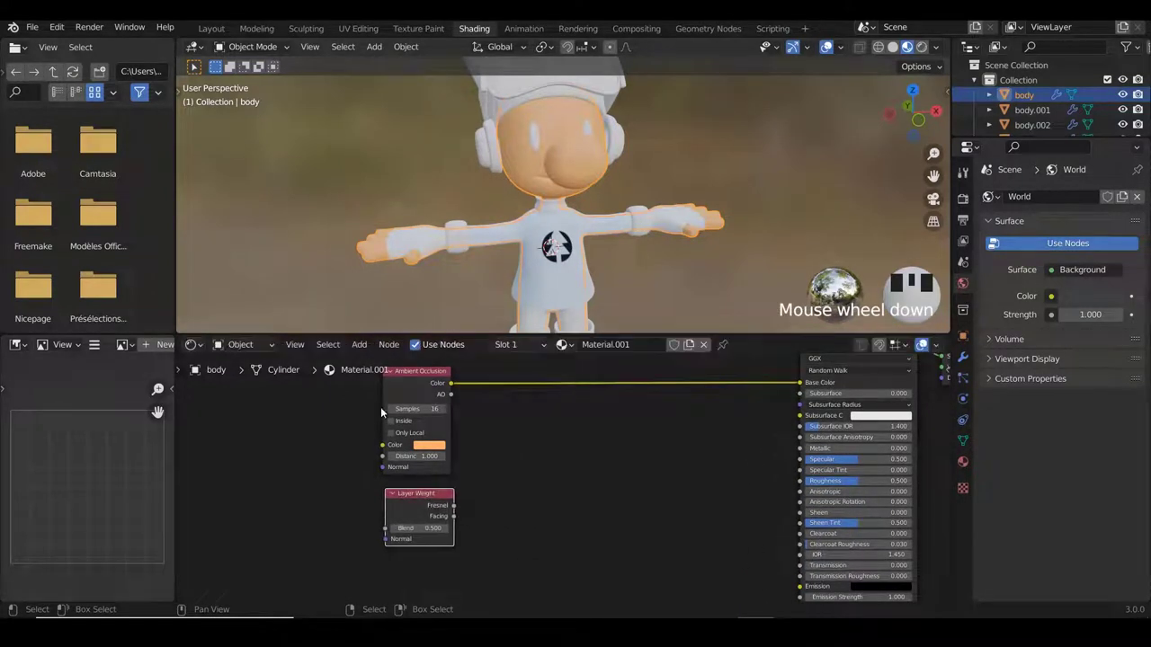
# Feed Layer Weight Fresnel into the body ColorRamp's Fac and wire its Color into the shader.
pyautogui.scroll(-3)
pyautogui.scroll(-3)
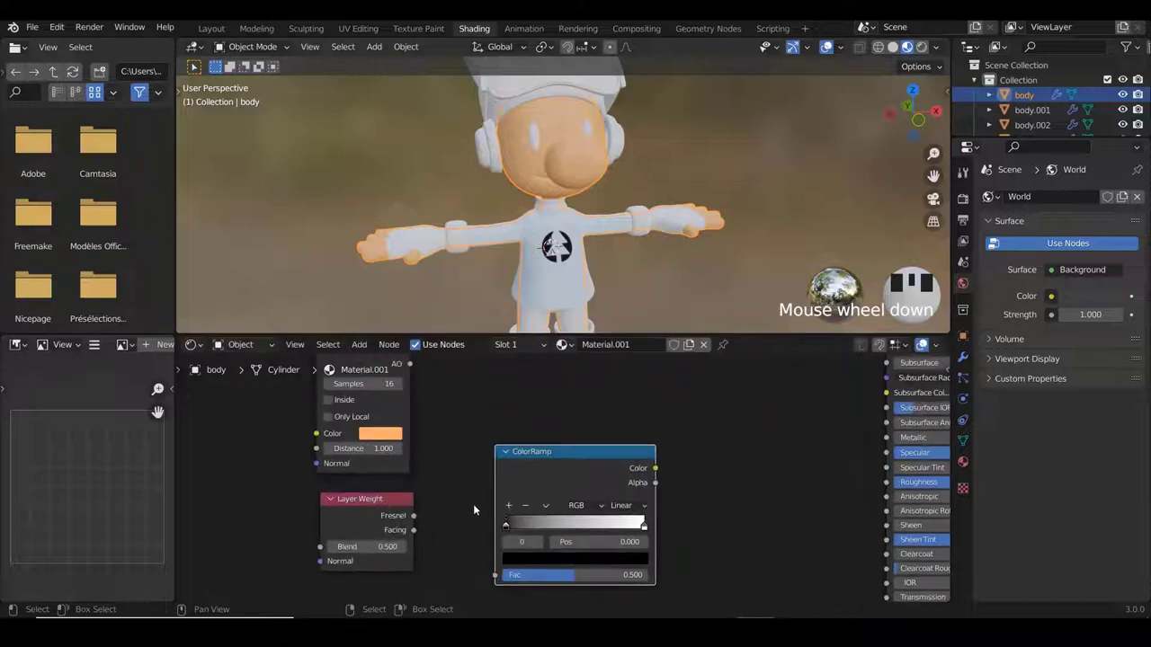
pyautogui.moveTo(416, 515); pyautogui.dragTo(501, 582)
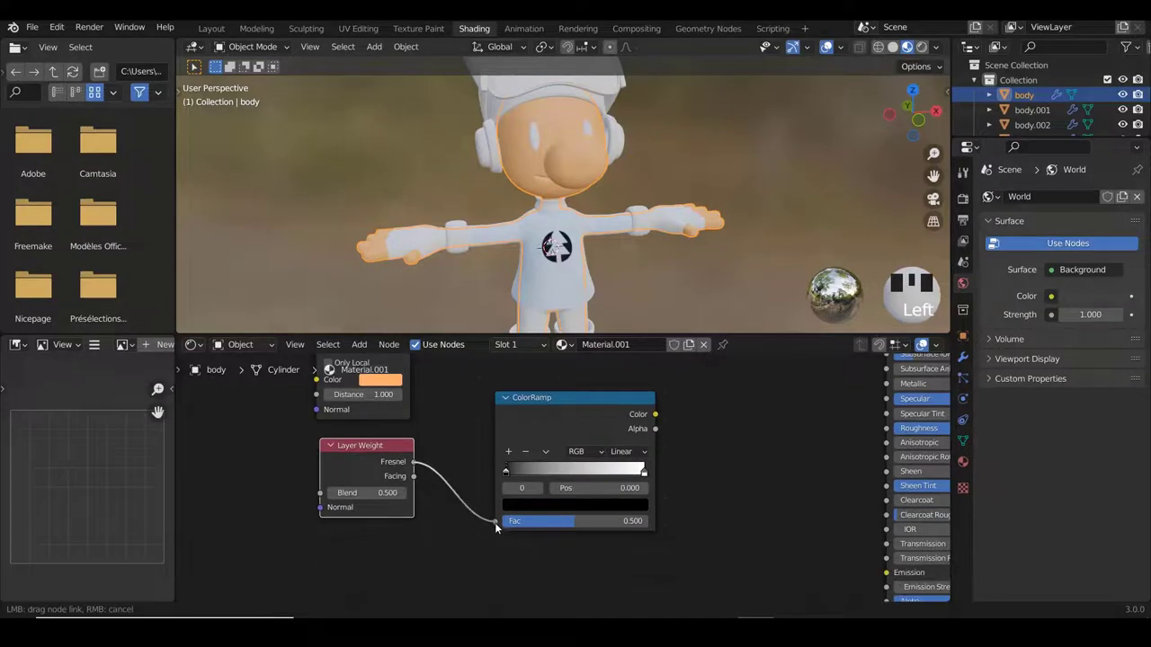
pyautogui.click(507, 526)
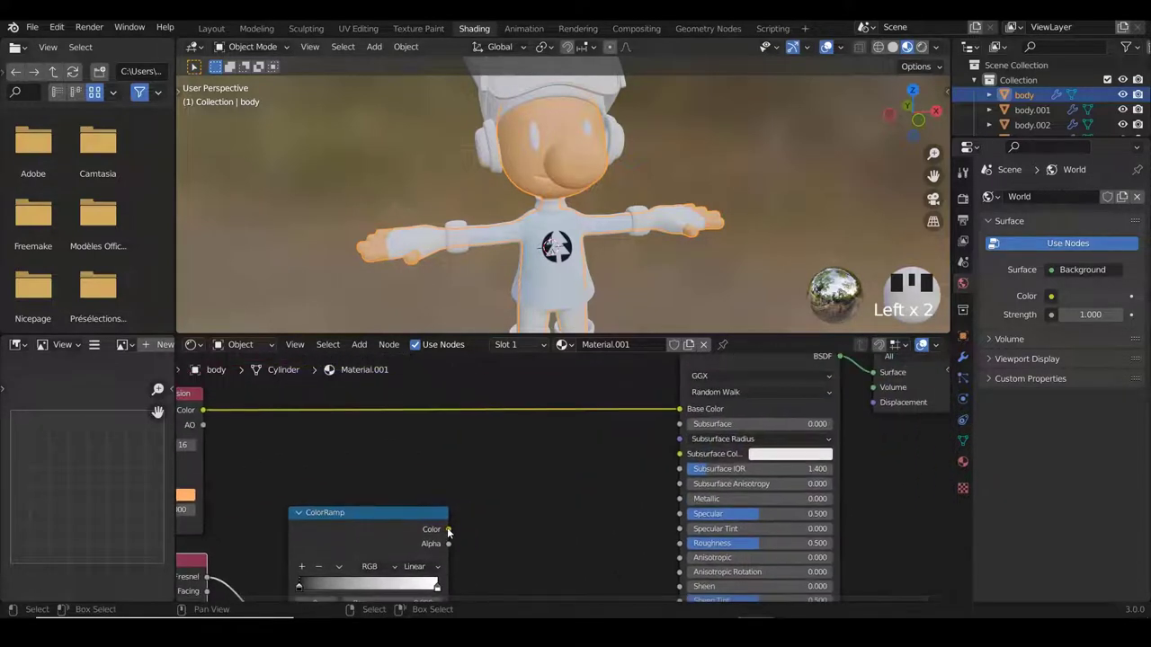
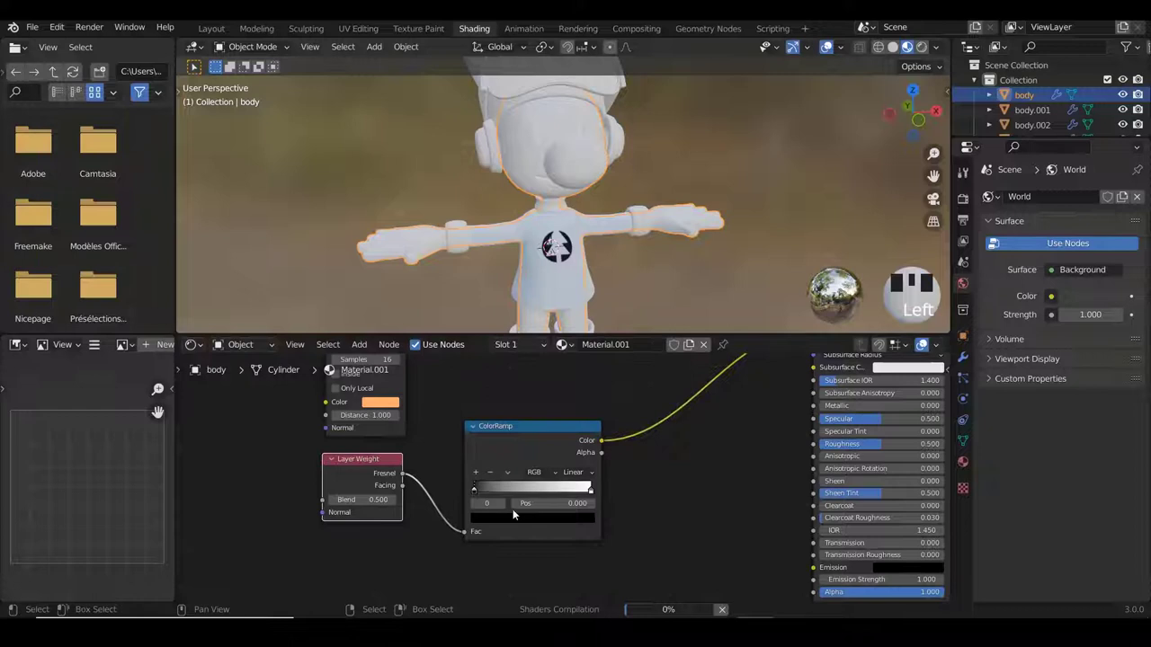
pyautogui.scroll(3)
pyautogui.scroll(3)
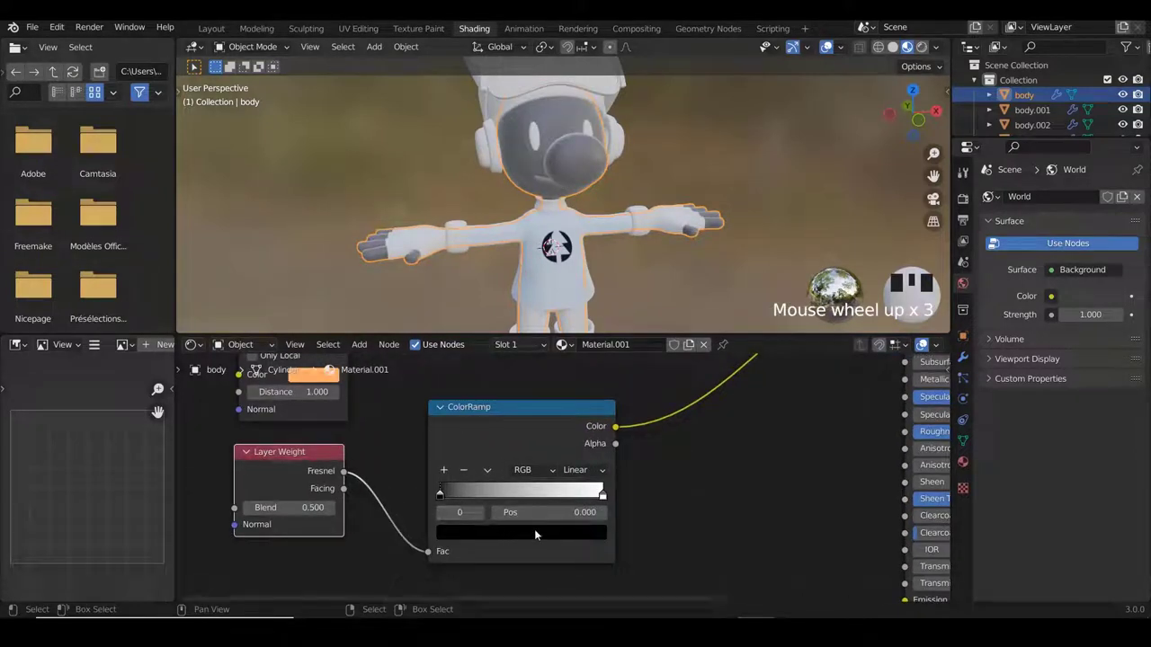
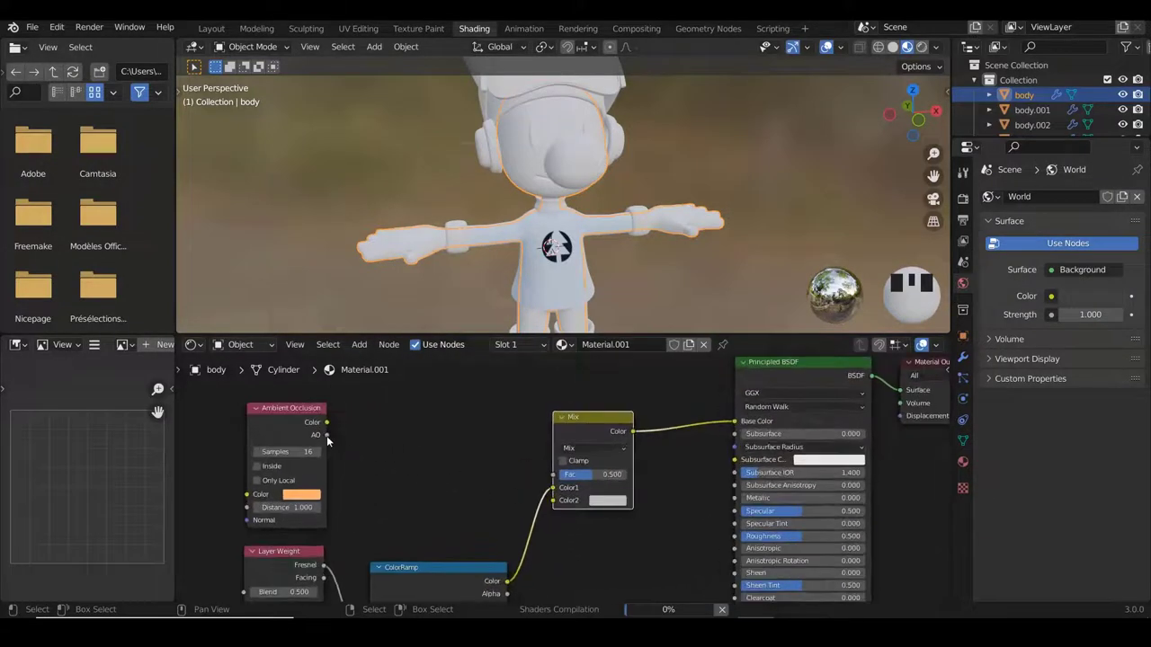
# Connect the Ambient Occlusion Color output into the body material's Mix node.
pyautogui.click(343, 427)
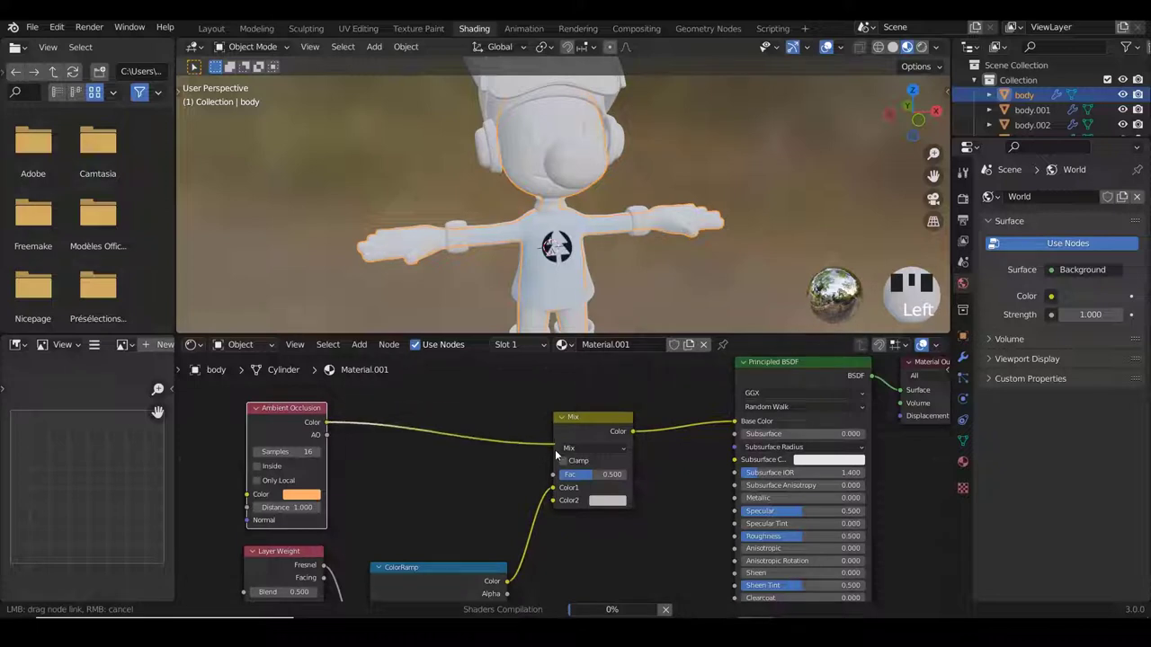
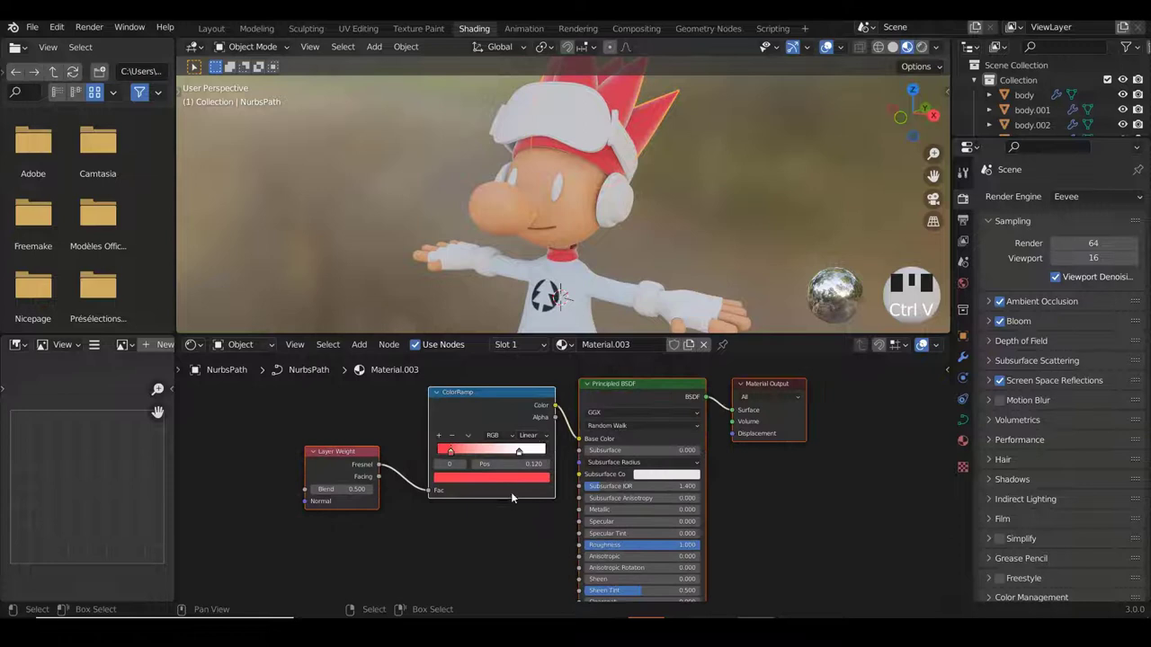
# Pick dark blue for the ColorRamp stop so the hair and gloves shade navy instead of red.
pyautogui.click(515, 497)
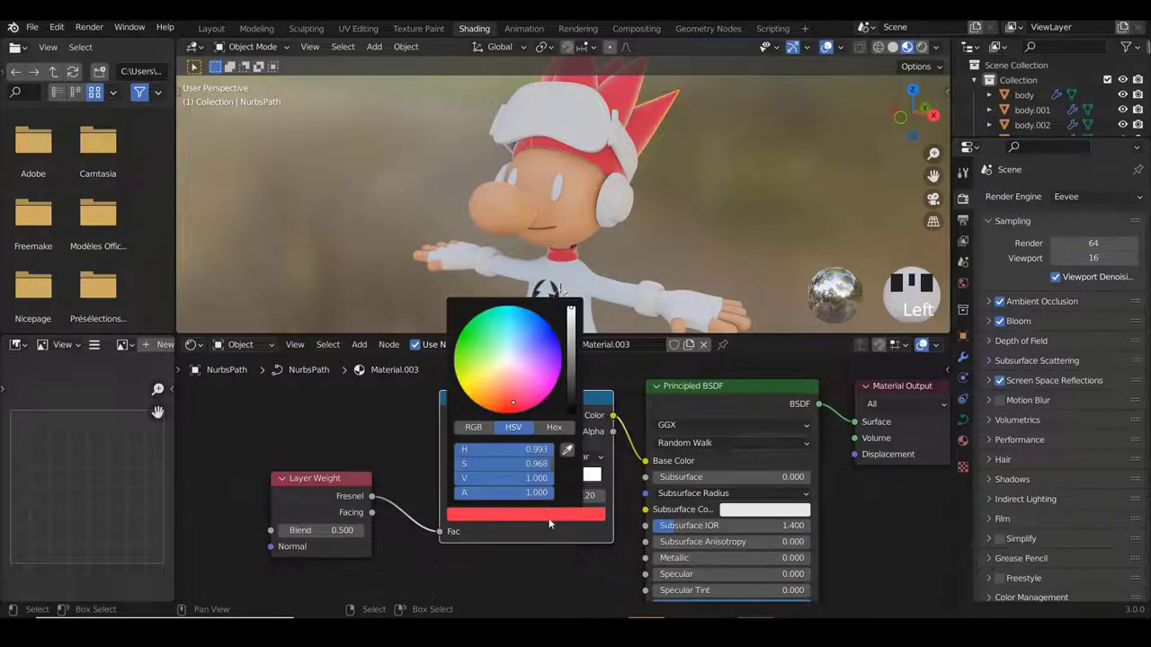
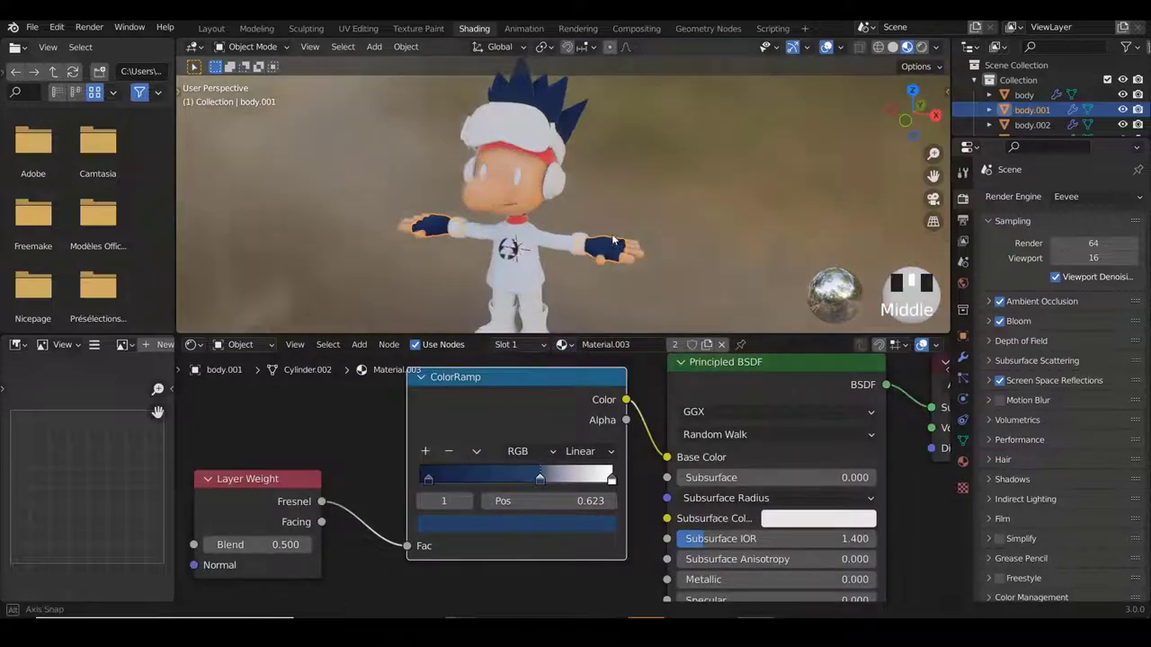
pyautogui.scroll(-3)
pyautogui.scroll(3)
pyautogui.middleClick(527, 204)
pyautogui.scroll(3)
pyautogui.rightClick(536, 200)
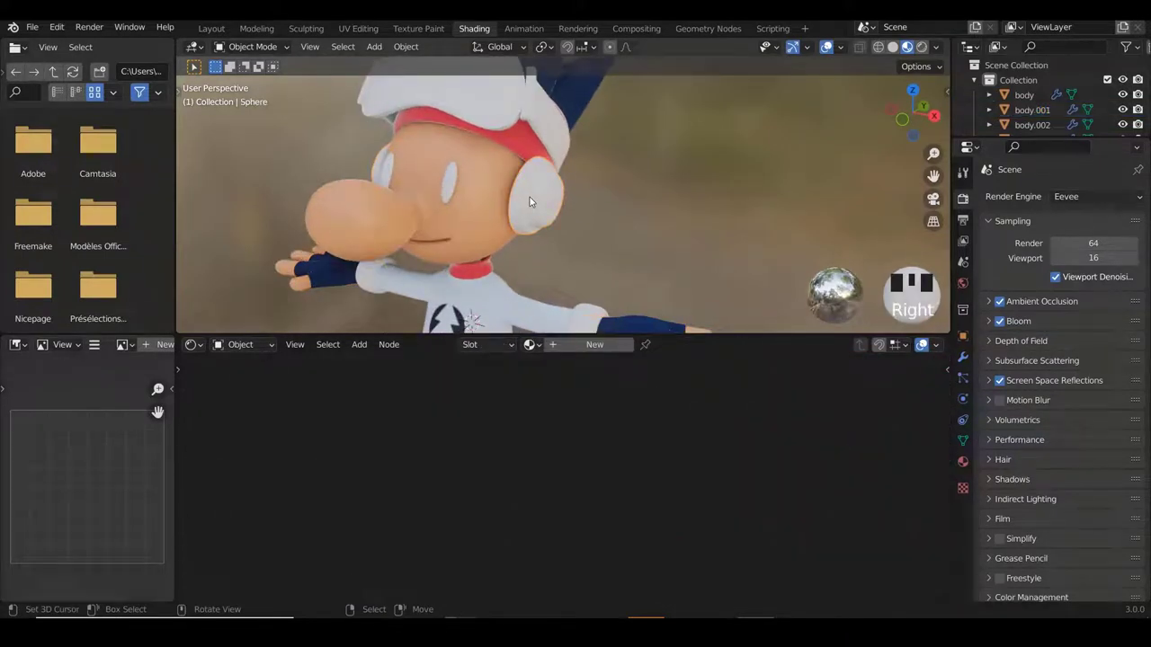
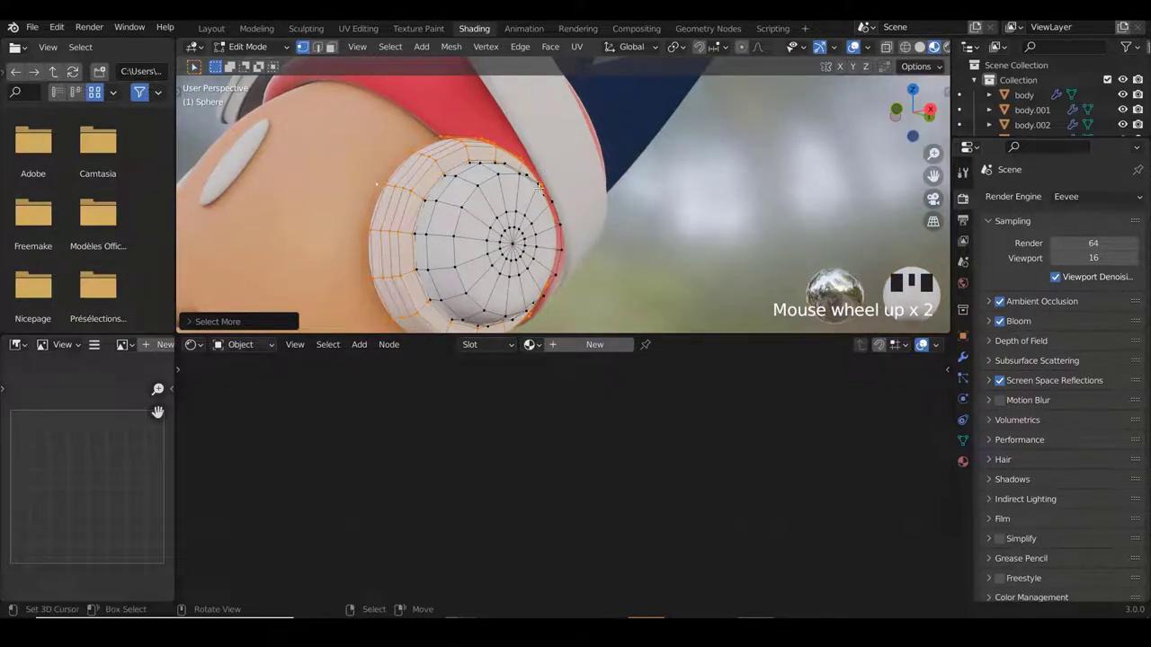
# Grow the selected edge loop on the ear-cap sphere to cover the outer rim faces.
pyautogui.press('ctrl+KP_Add')
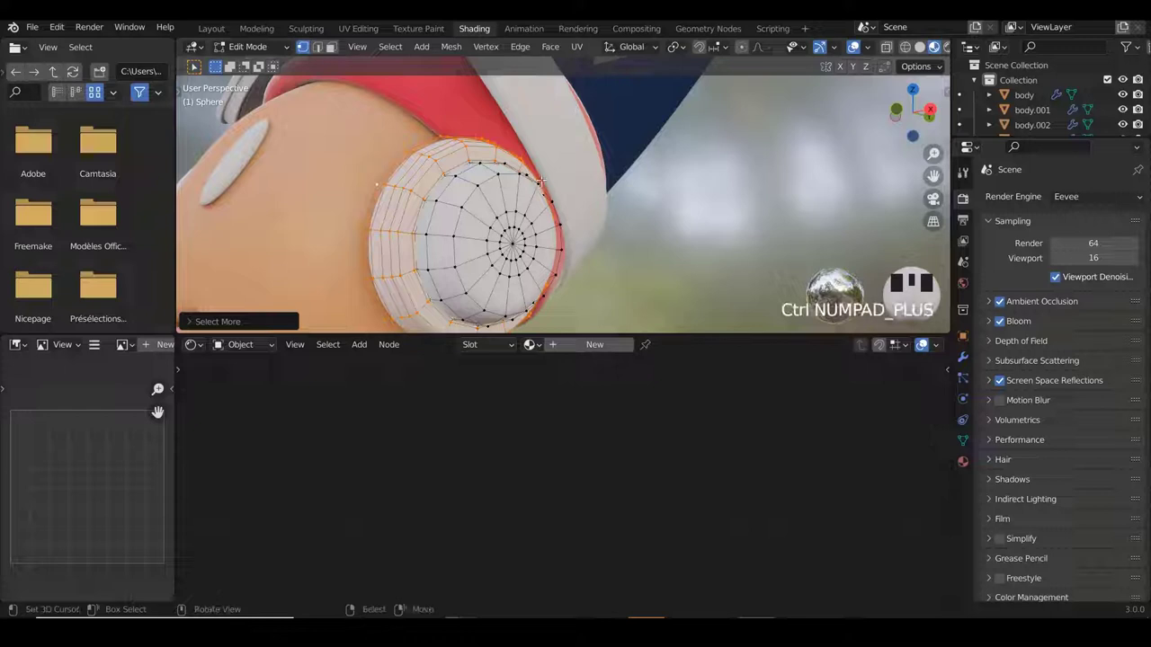
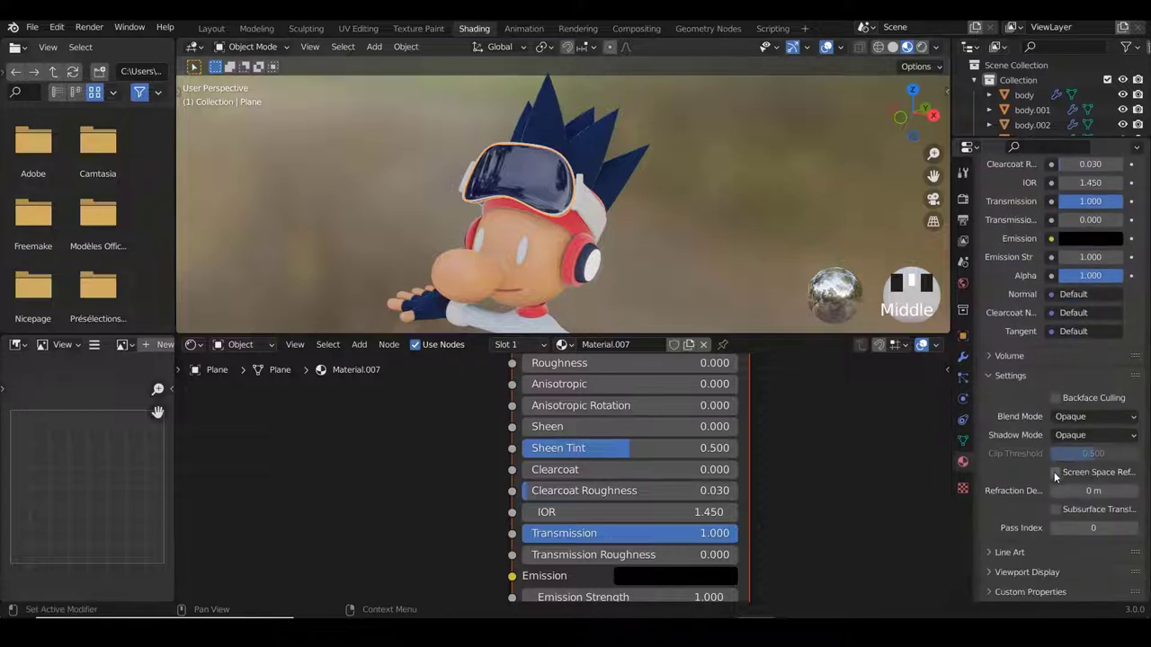
# Select the headband cylinder in the viewport to show its Material.002 Principled BSDF nodes.
pyautogui.moveTo(1062, 479); pyautogui.dragTo(982, 343)
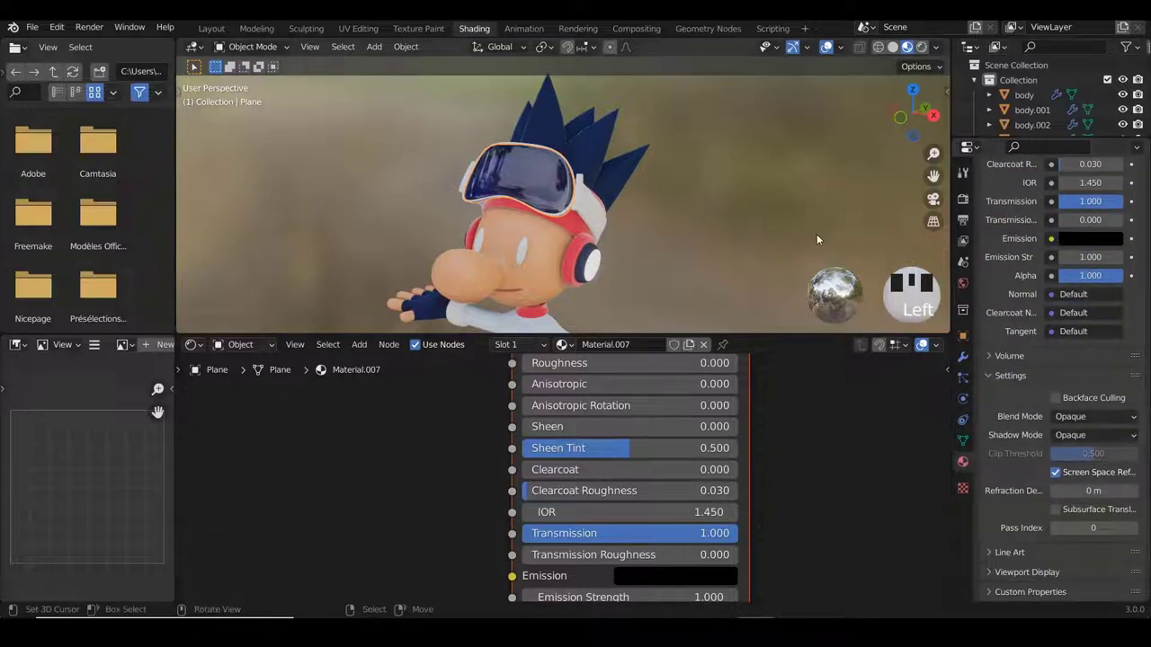
pyautogui.middleClick(738, 251)
pyautogui.scroll(3)
pyautogui.moveTo(626, 140); pyautogui.dragTo(613, 180)
pyautogui.scroll(3)
pyautogui.moveTo(638, 166); pyautogui.dragTo(637, 202)
pyautogui.scroll(-3)
pyautogui.moveTo(673, 204); pyautogui.dragTo(592, 224)
pyautogui.rightClick(592, 224)
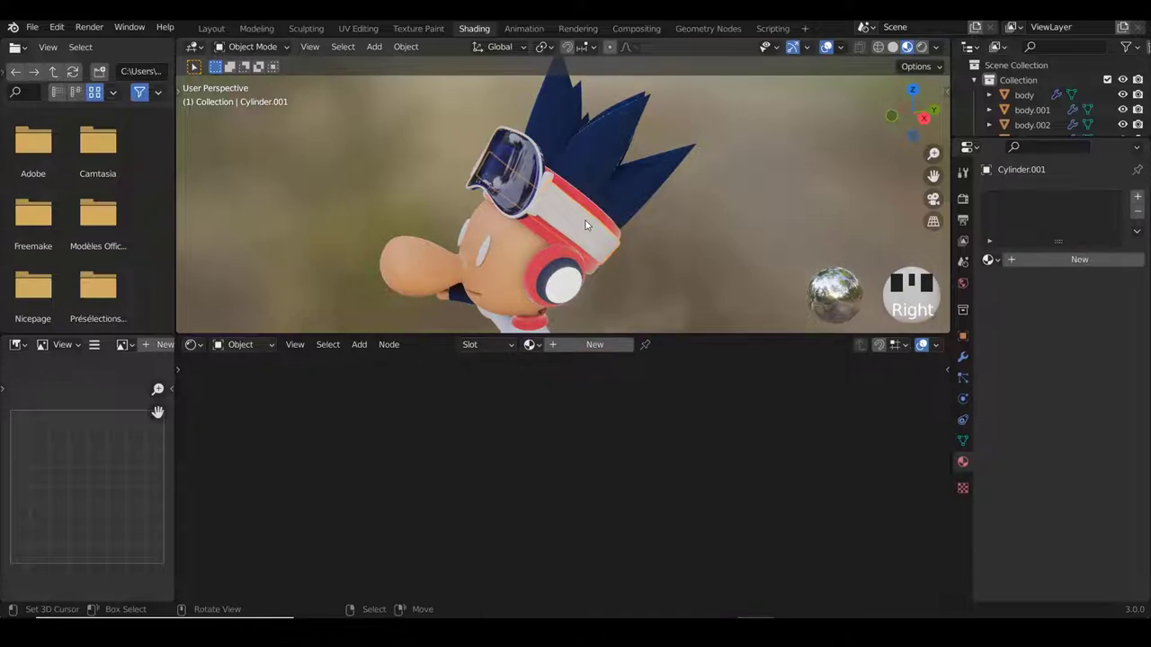
pyautogui.rightClick(575, 227)
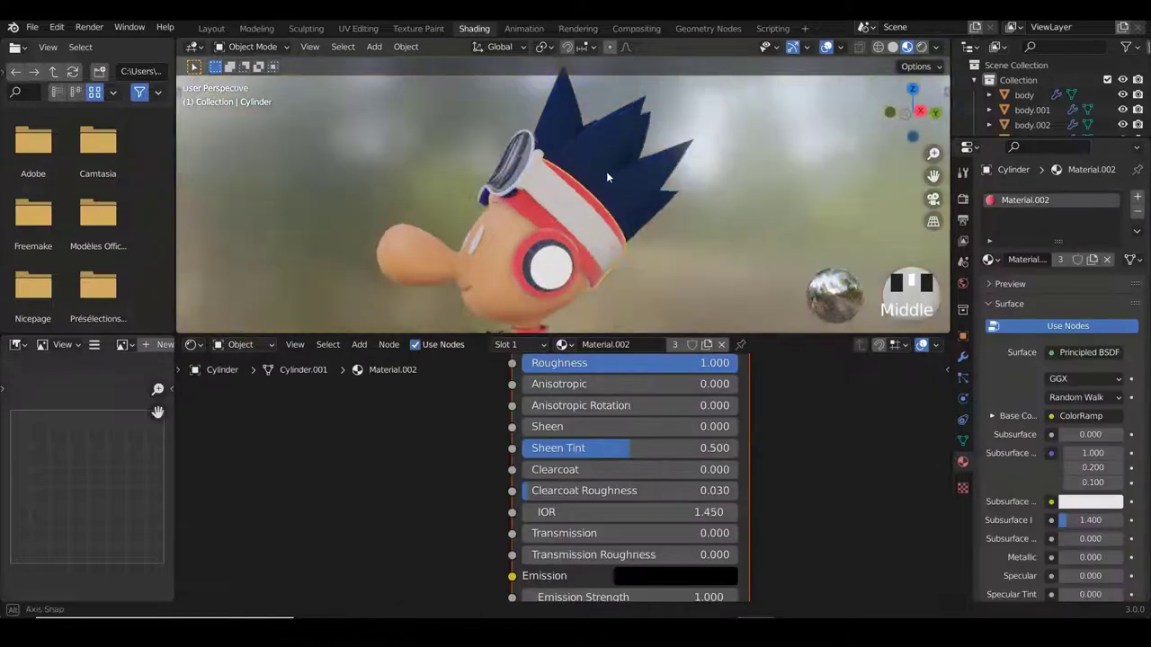
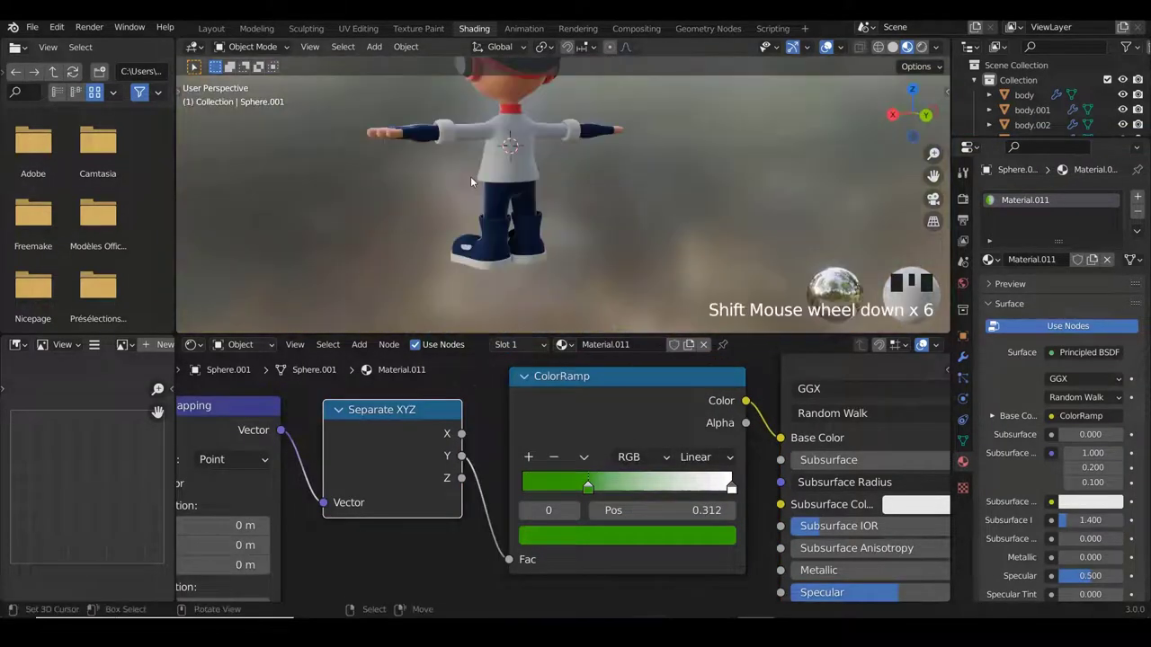
# Inspect the navy trousers and sneakers from around the character, then return to the Layout workspace.
pyautogui.scroll(-3)
pyautogui.scroll(-3)
pyautogui.middleClick(518, 184)
pyautogui.scroll(3)
pyautogui.middleClick(619, 192)
pyautogui.scroll(3)
pyautogui.click(229, 39)
# In front view, shrink the eyebrow plane's face and tilt it slightly above the right eye.
pyautogui.press('KP_Divide')
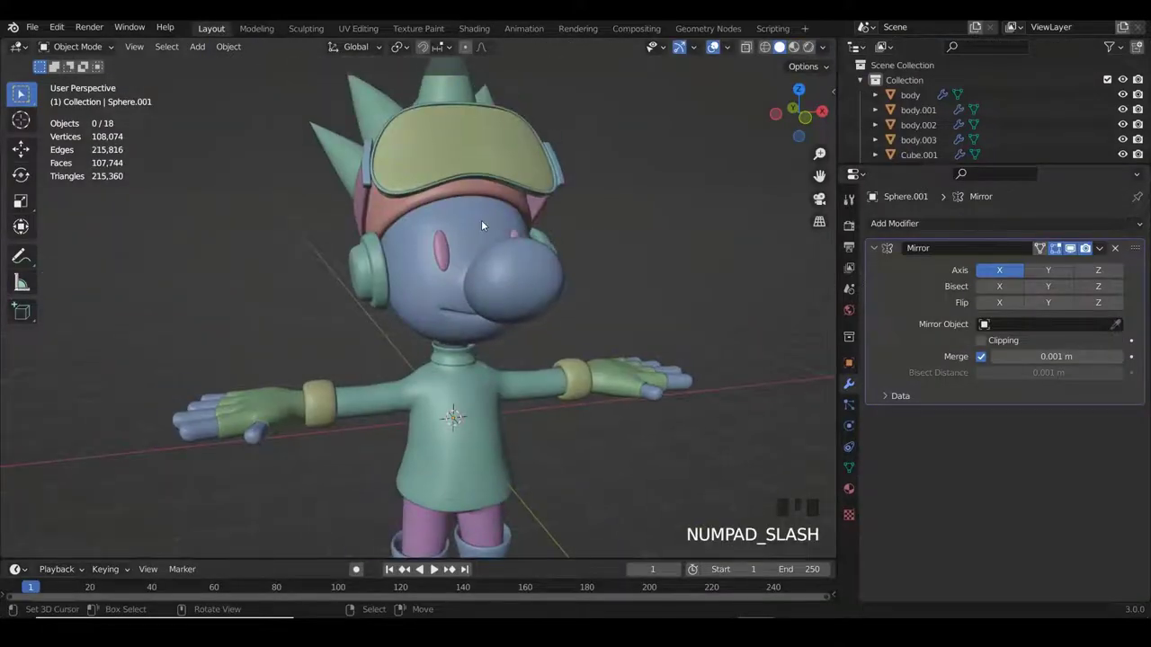
pyautogui.press('KP_1')
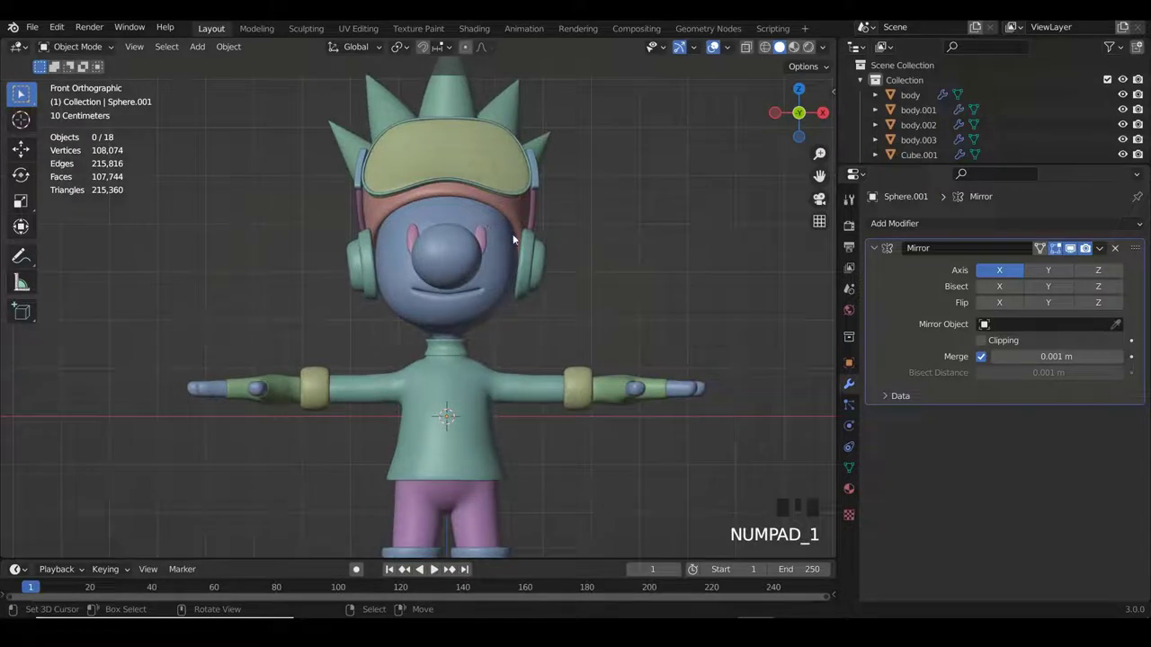
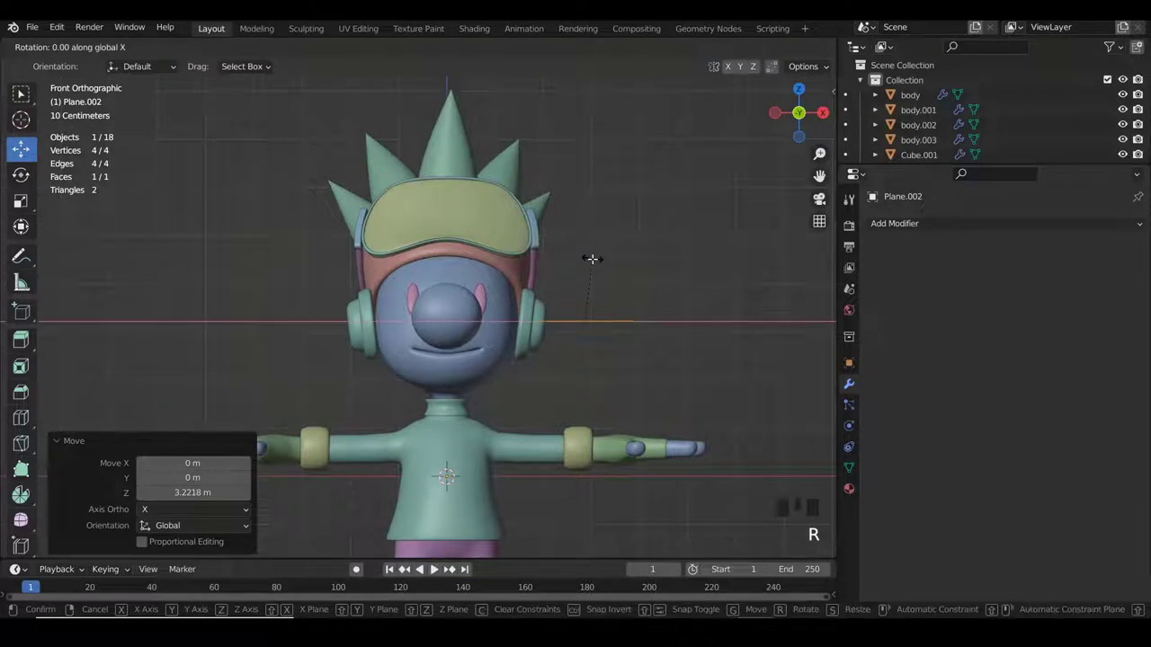
pyautogui.press('s')
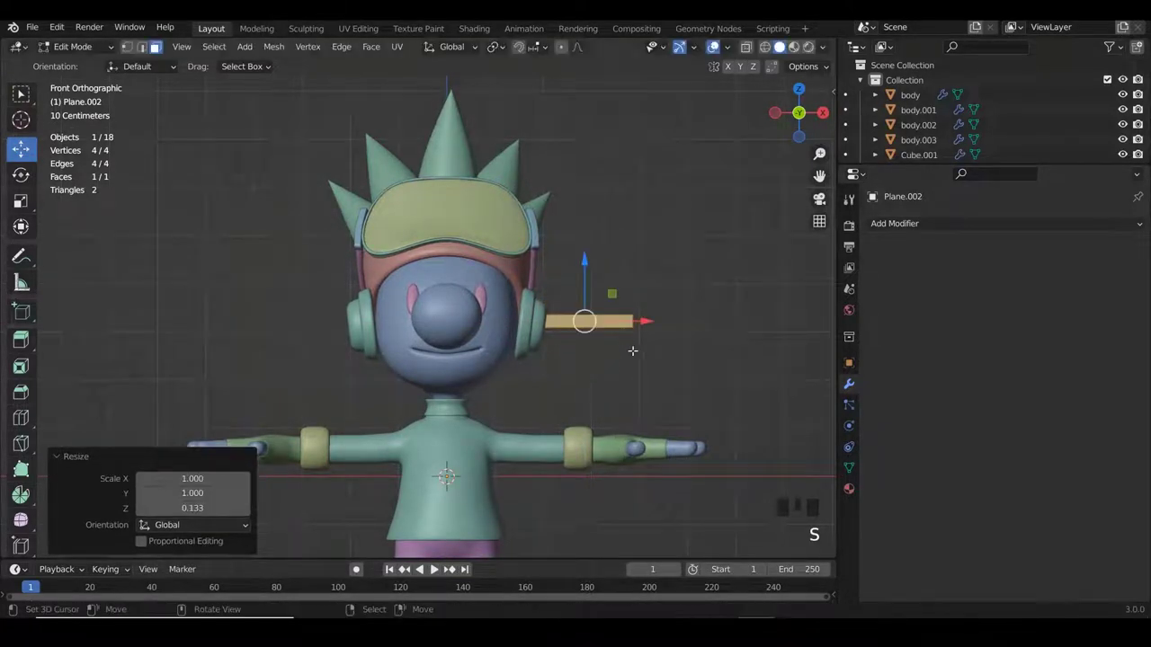
pyautogui.press('s')
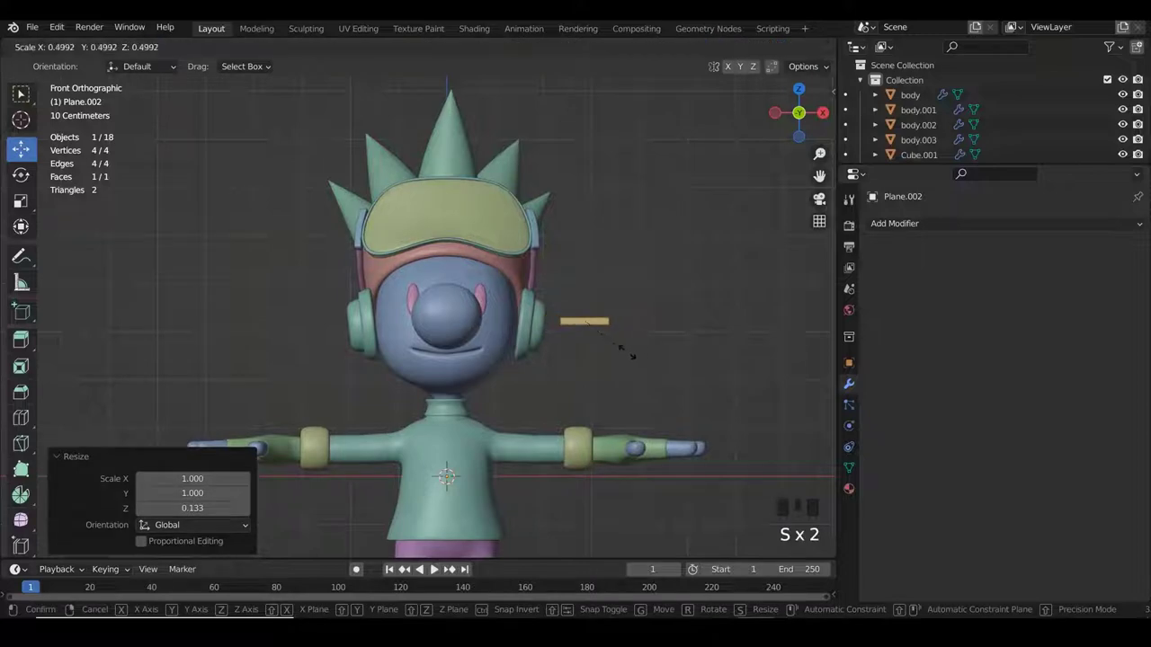
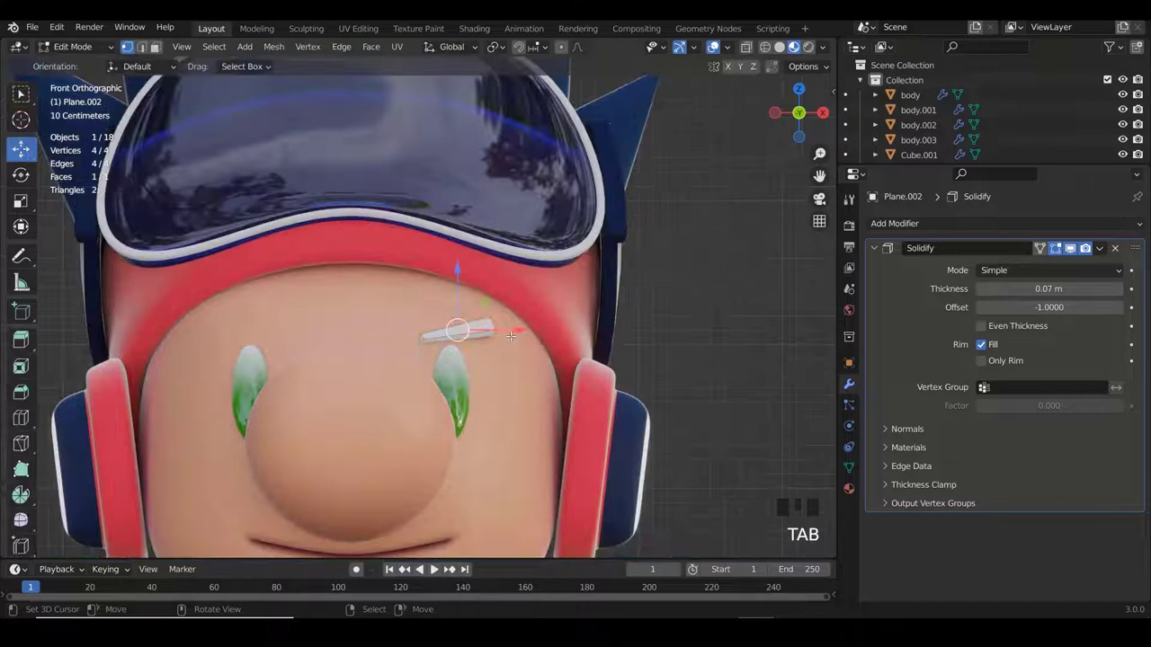
pyautogui.press('r')
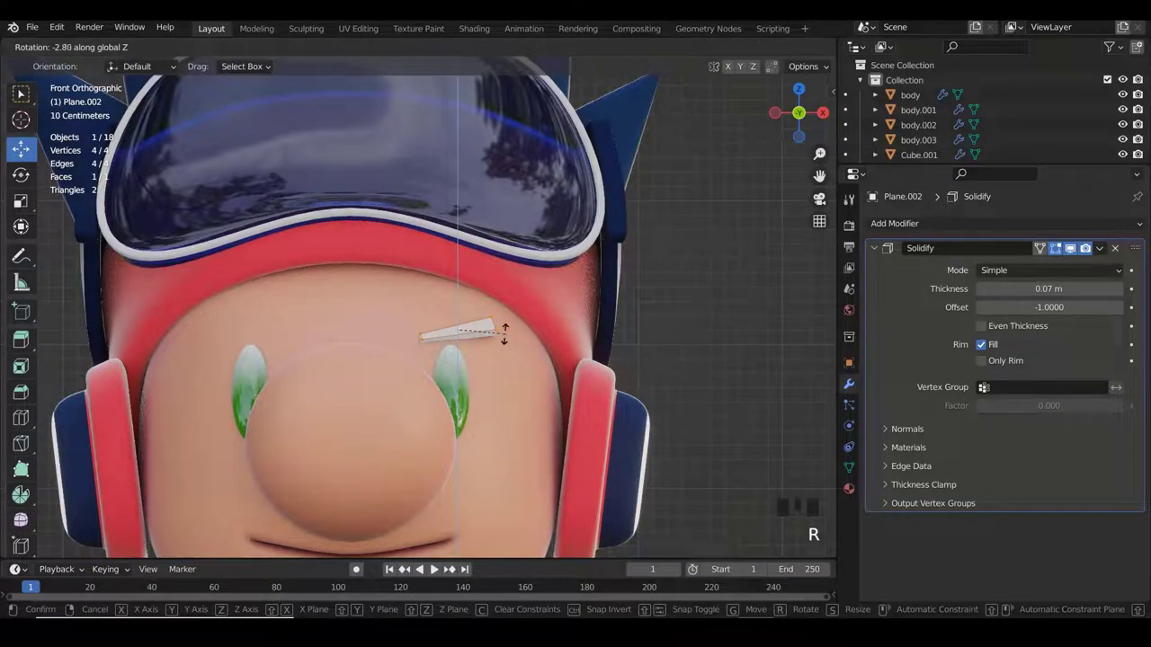
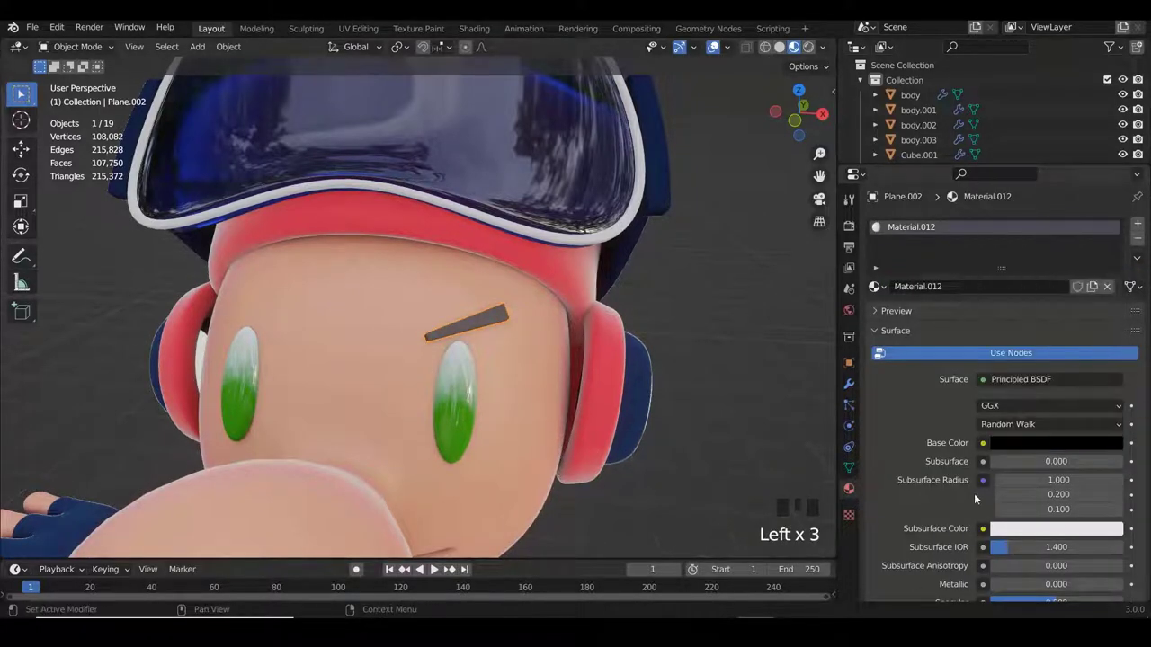
# Zoom out from the tilted eyebrow strip before adding a modifier to it.
pyautogui.scroll(-3)
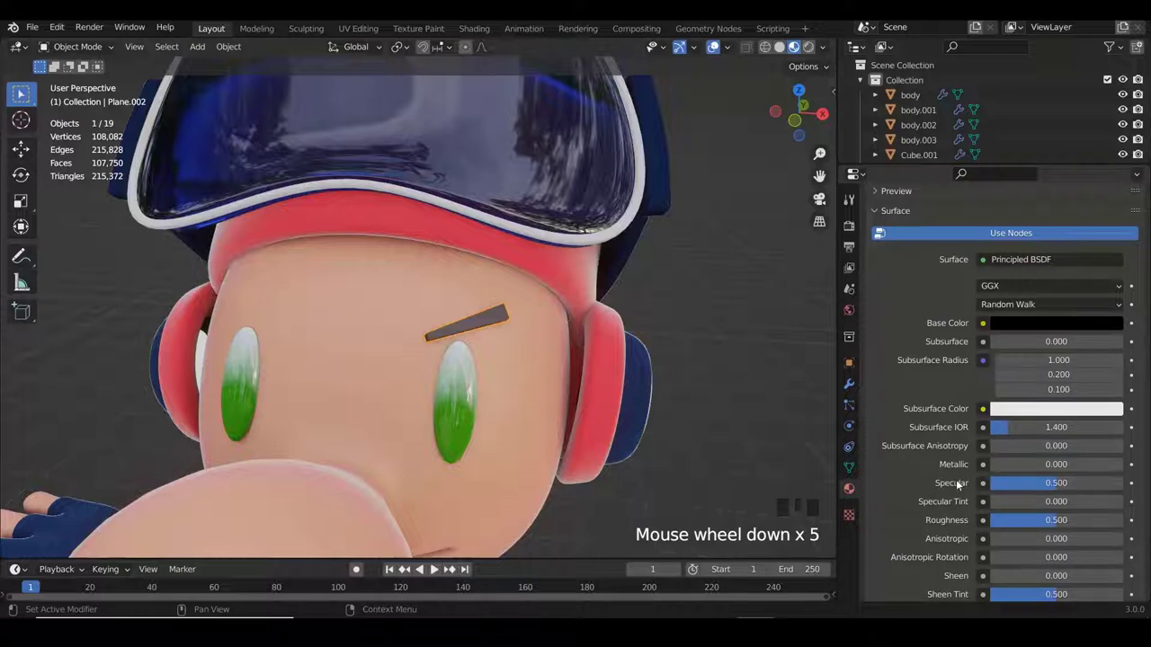
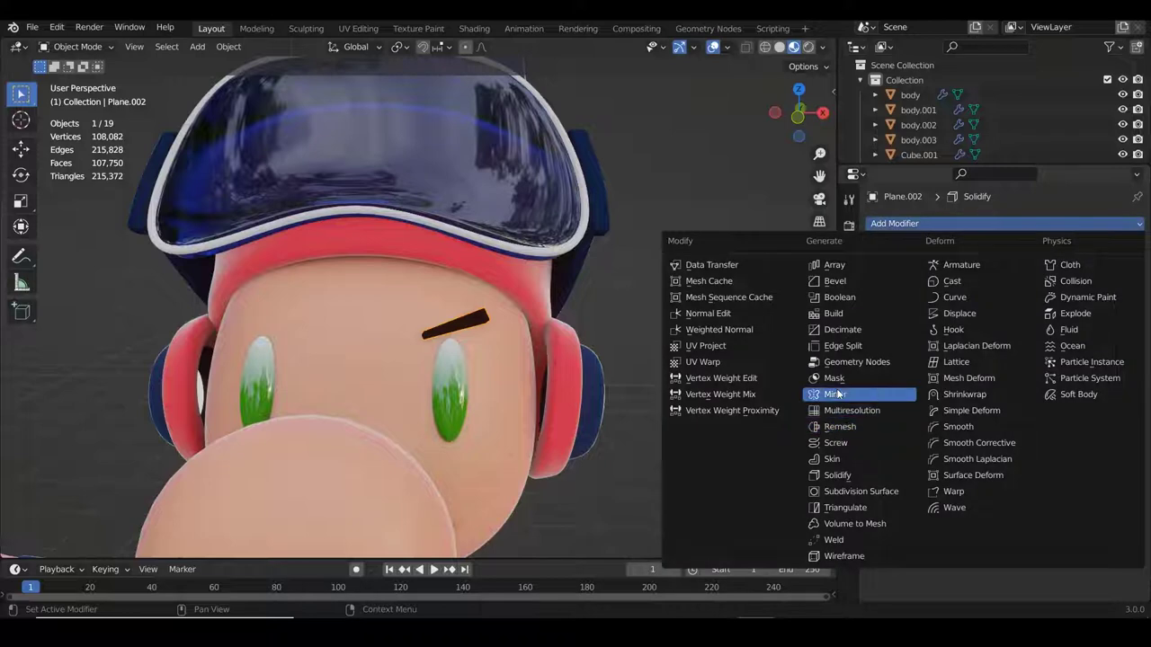
# Review the eye material's node setup and frame the character from the front.
pyautogui.click(842, 394)
pyautogui.press('a')
pyautogui.scroll(-3)
pyautogui.scroll(-3)
pyautogui.moveTo(467, 381); pyautogui.dragTo(485, 348)
pyautogui.scroll(3)
pyautogui.moveTo(445, 353); pyautogui.dragTo(480, 183)
pyautogui.moveTo(480, 183); pyautogui.dragTo(734, 491)
pyautogui.moveTo(728, 511); pyautogui.dragTo(692, 327)
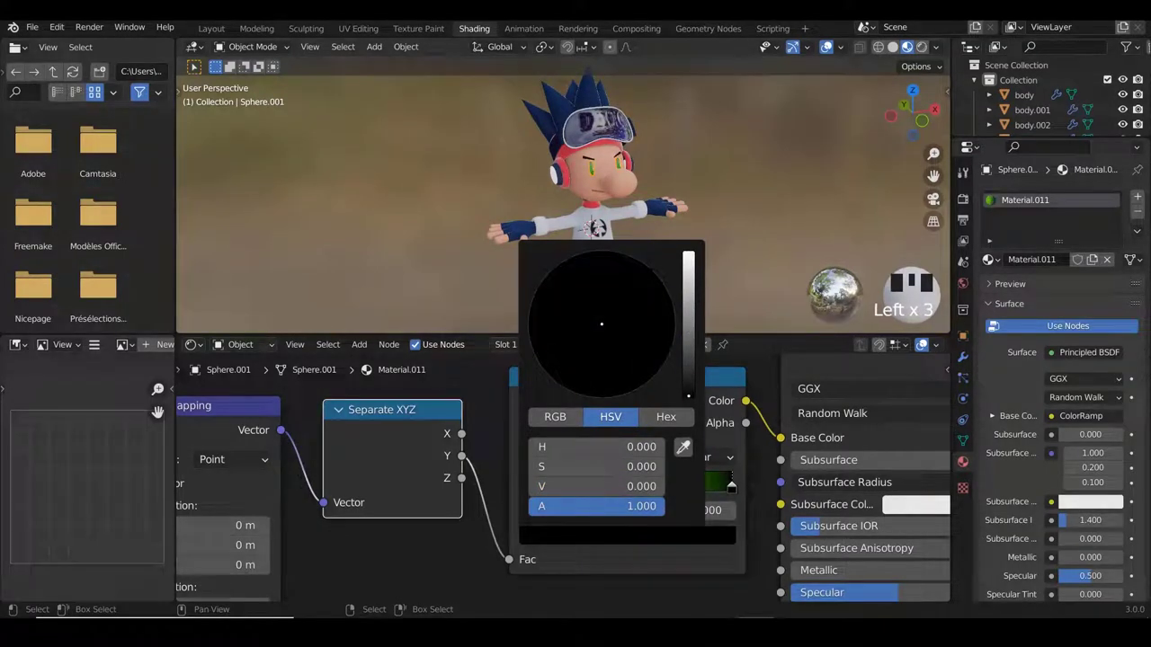
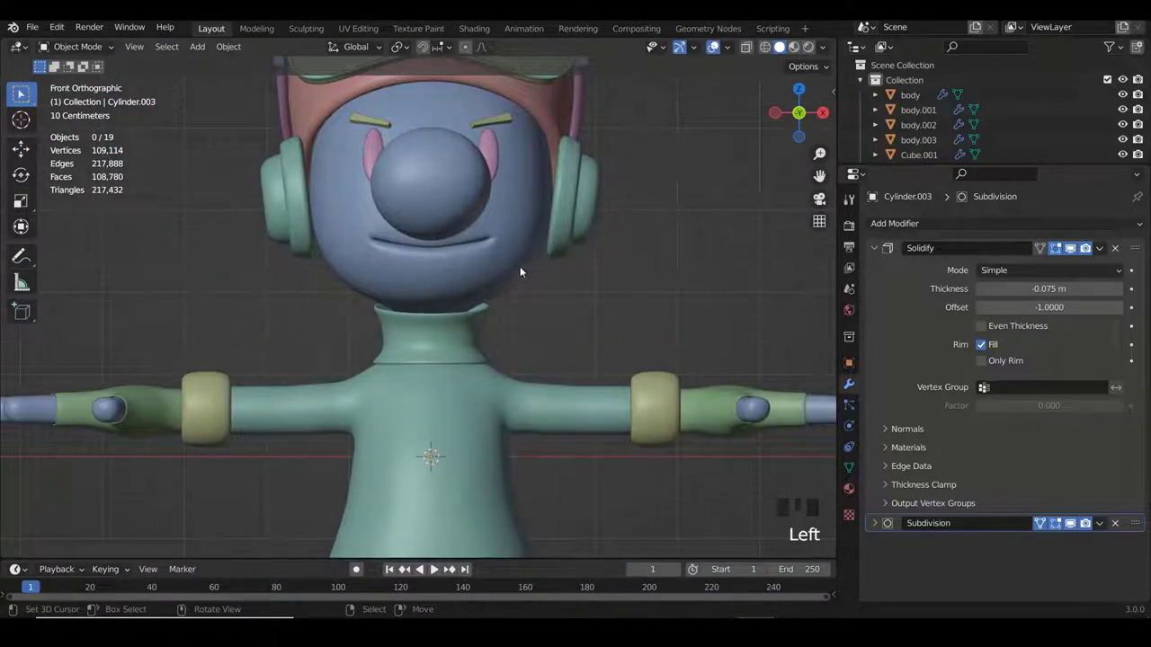
# Zoom the view to make room for adding a new plane beside the character.
pyautogui.scroll(-3)
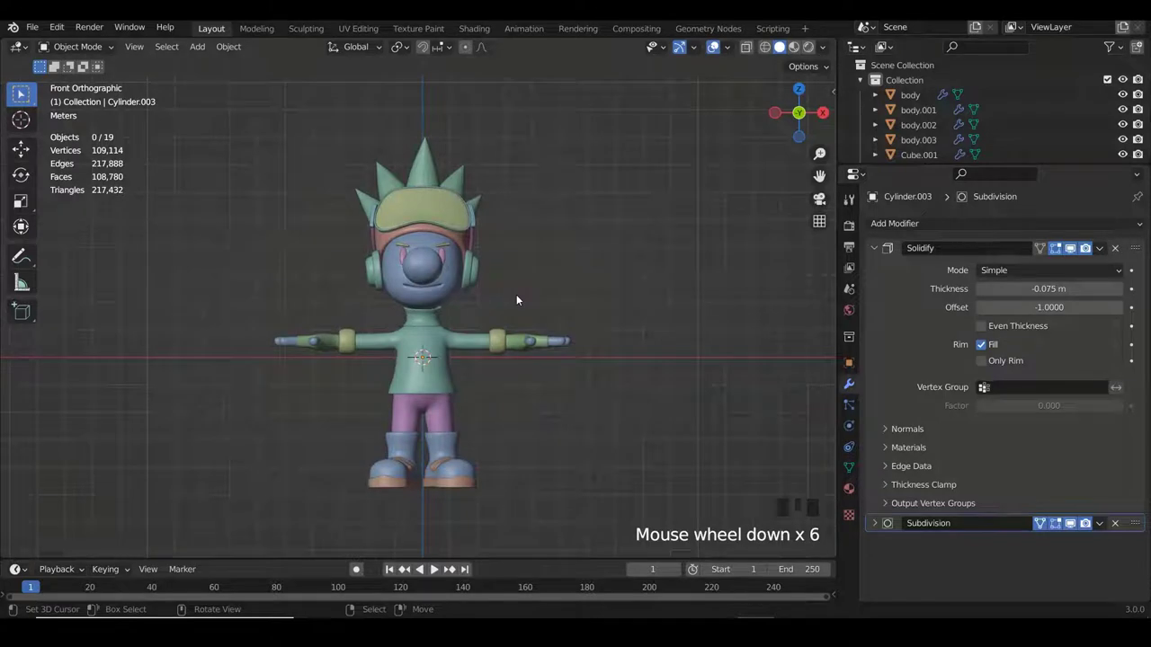
pyautogui.scroll(3)
pyautogui.scroll(3)
pyautogui.scroll(-3)
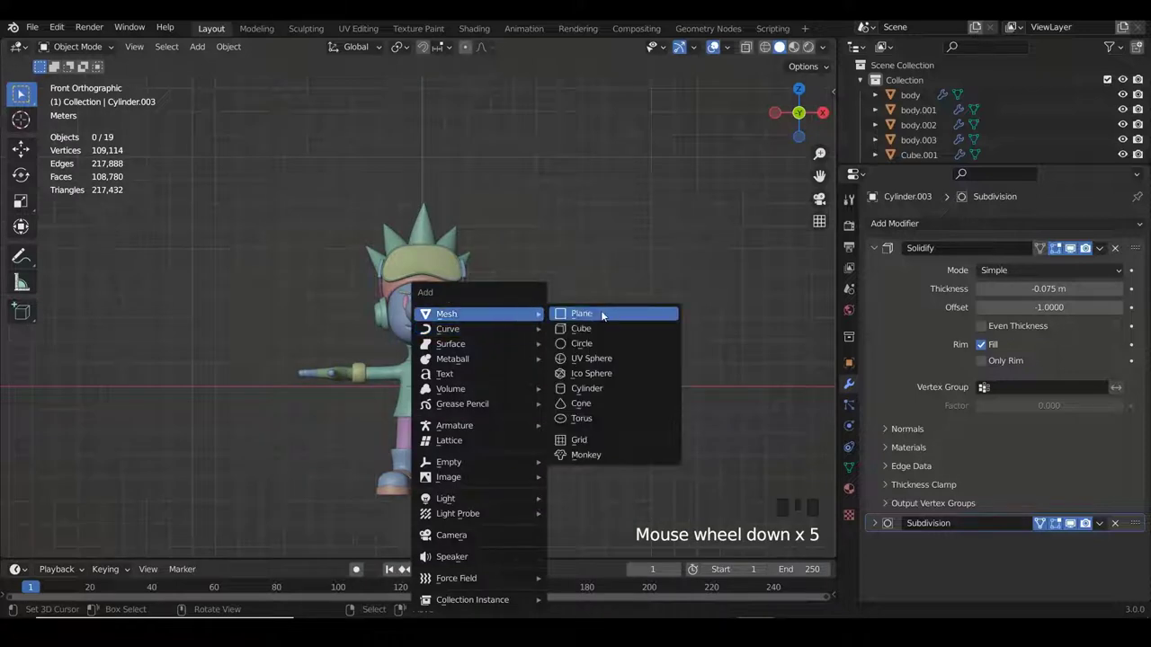
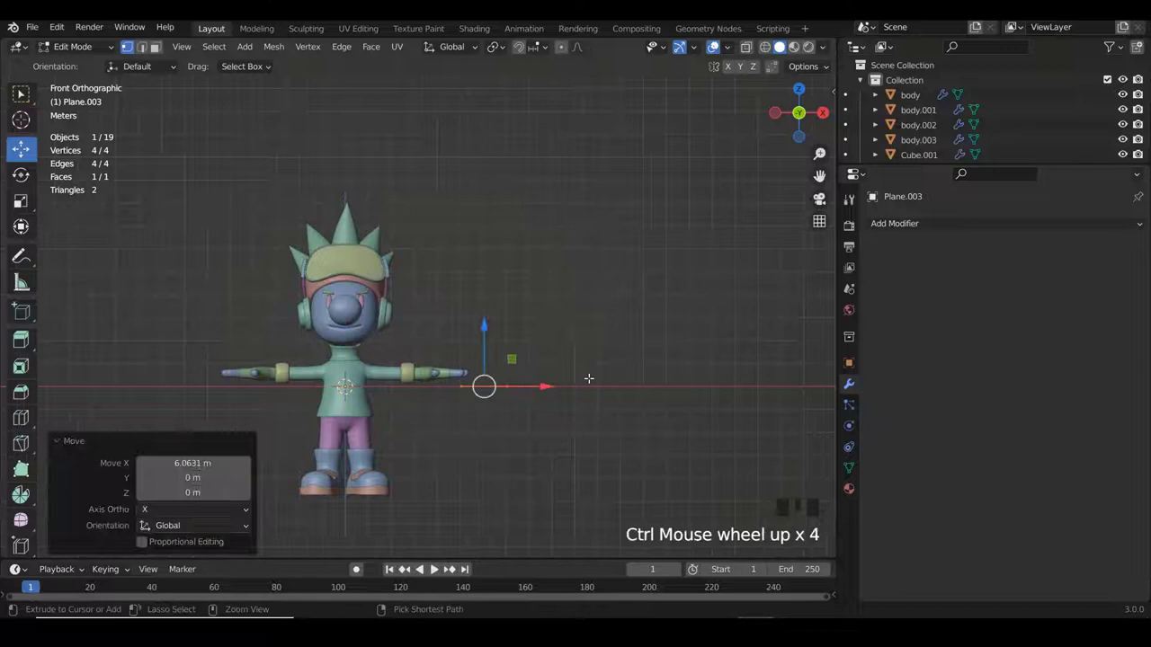
# Rotate the new plane about X, scale it down to under a third and return to Object Mode.
pyautogui.press('r')
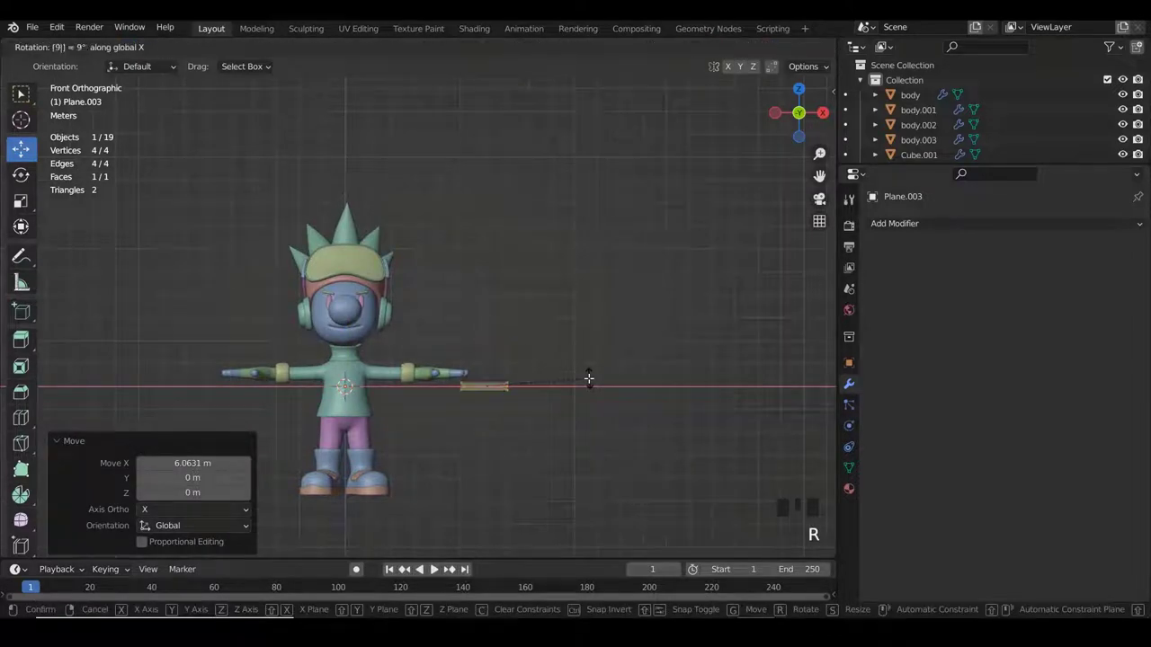
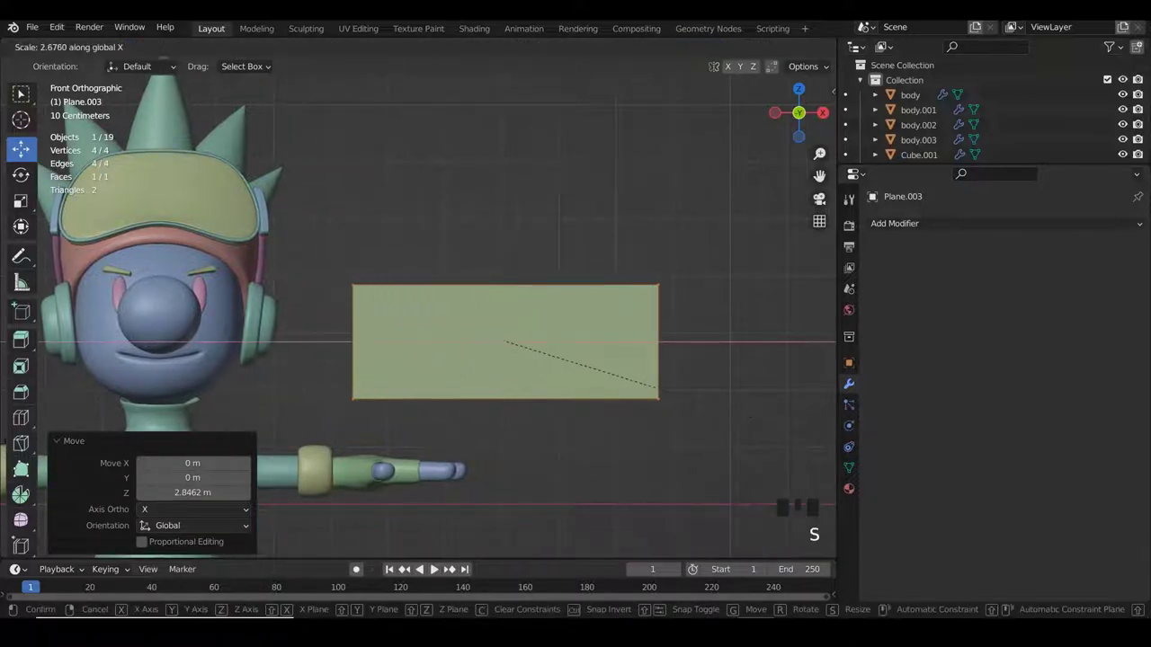
pyautogui.press('s')
pyautogui.scroll(3)
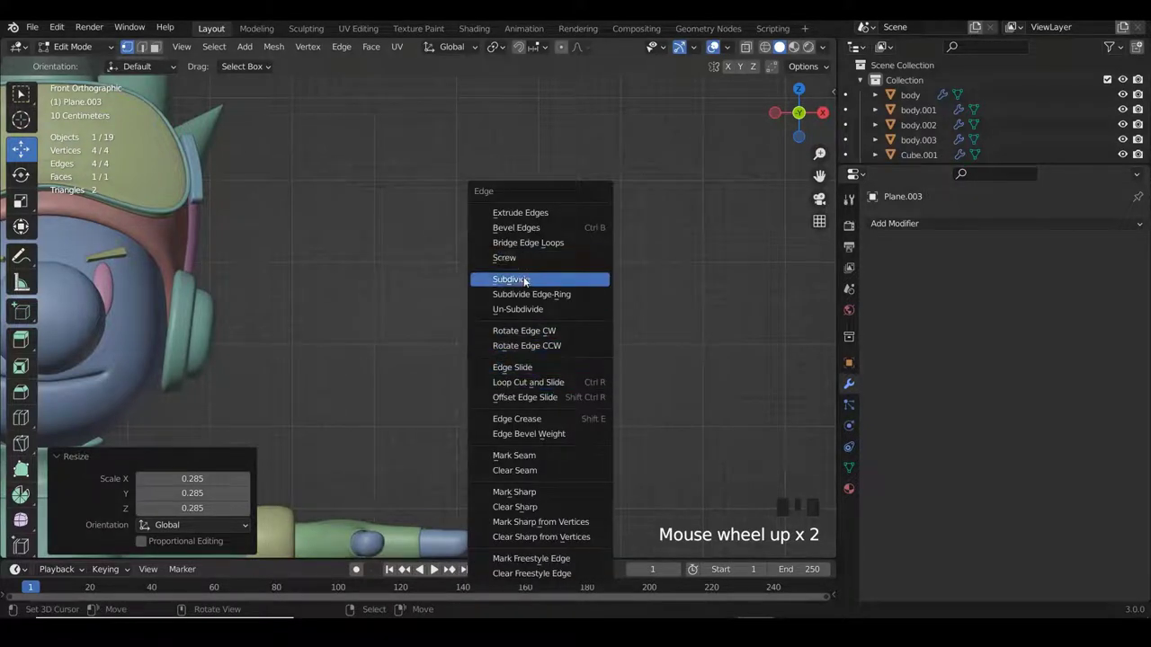
pyautogui.press('ctrl+e')
pyautogui.press('Tab')
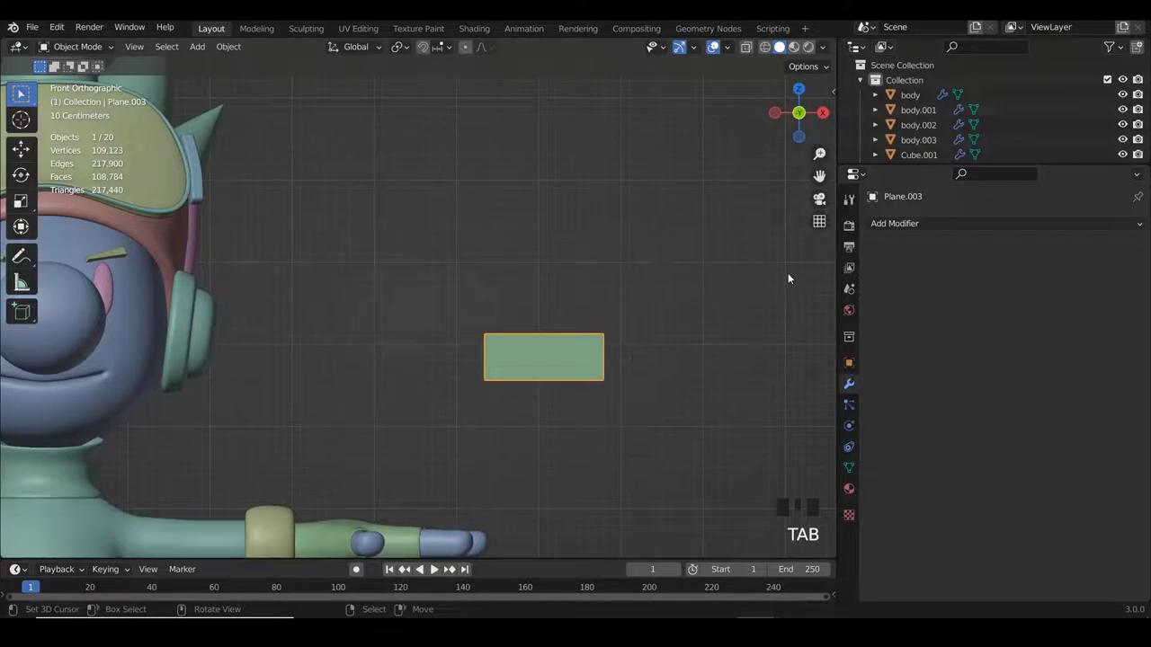
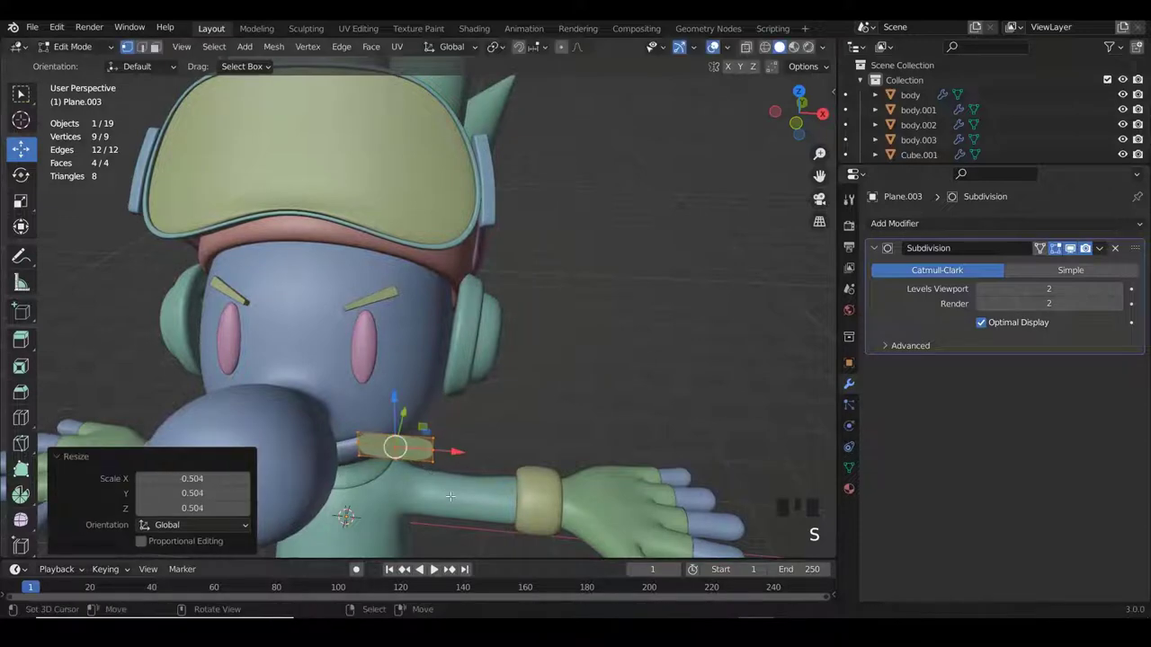
# In Right view, rotate the small plane around the vertical axis toward the cheek.
pyautogui.press('KP_3')
pyautogui.scroll(3)
pyautogui.scroll(-3)
pyautogui.scroll(-3)
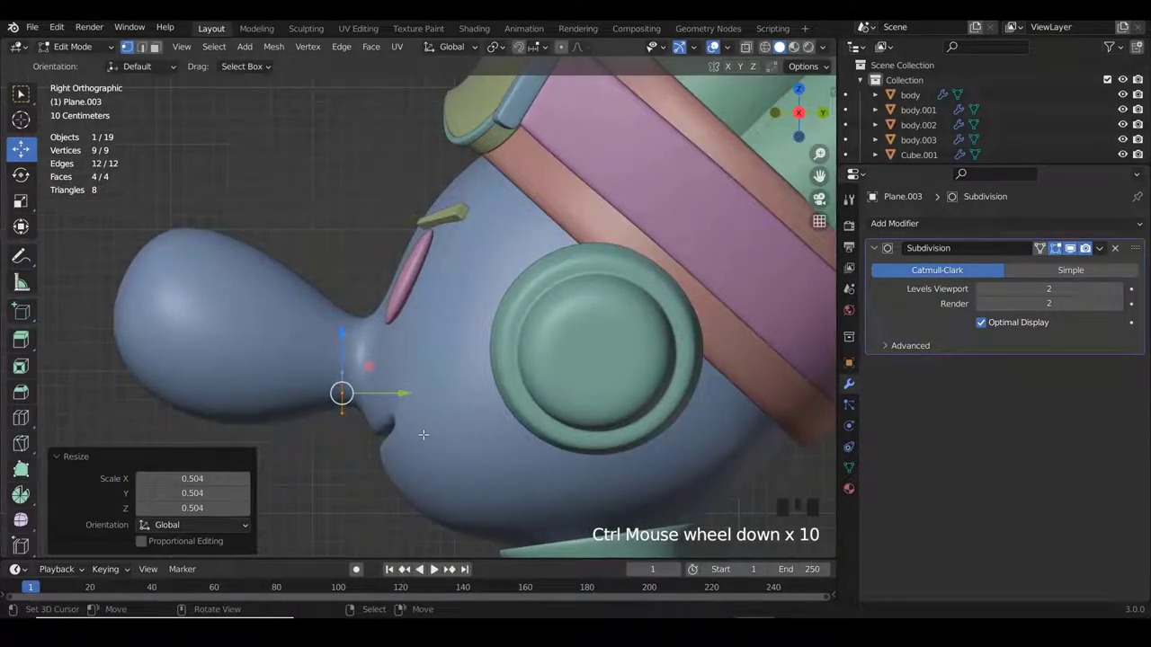
pyautogui.press('r')
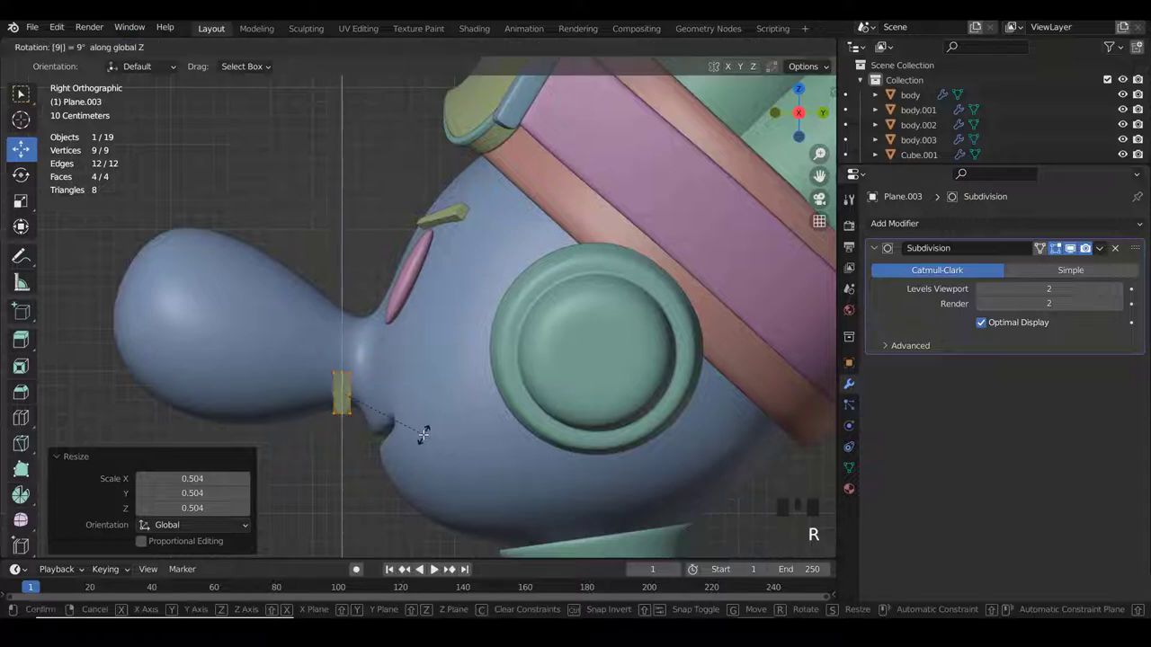
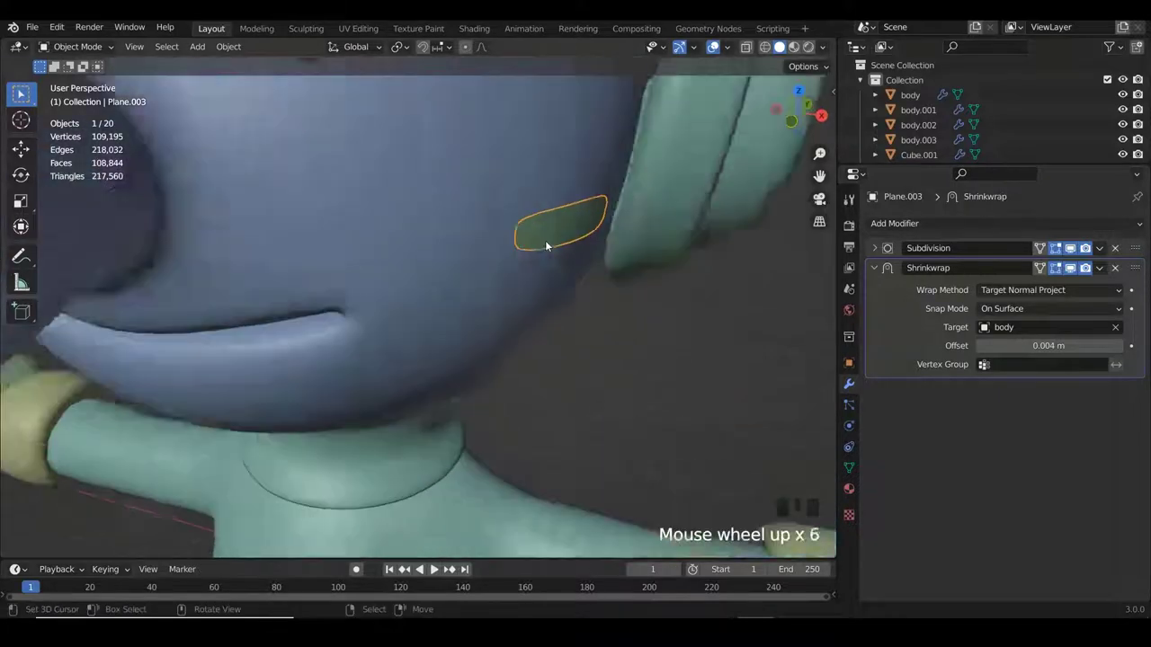
# Add two edge loops across the cheek strip near its end, working in Right view.
pyautogui.moveTo(606, 244); pyautogui.dragTo(509, 206)
pyautogui.press('KP_3')
pyautogui.press('Tab')
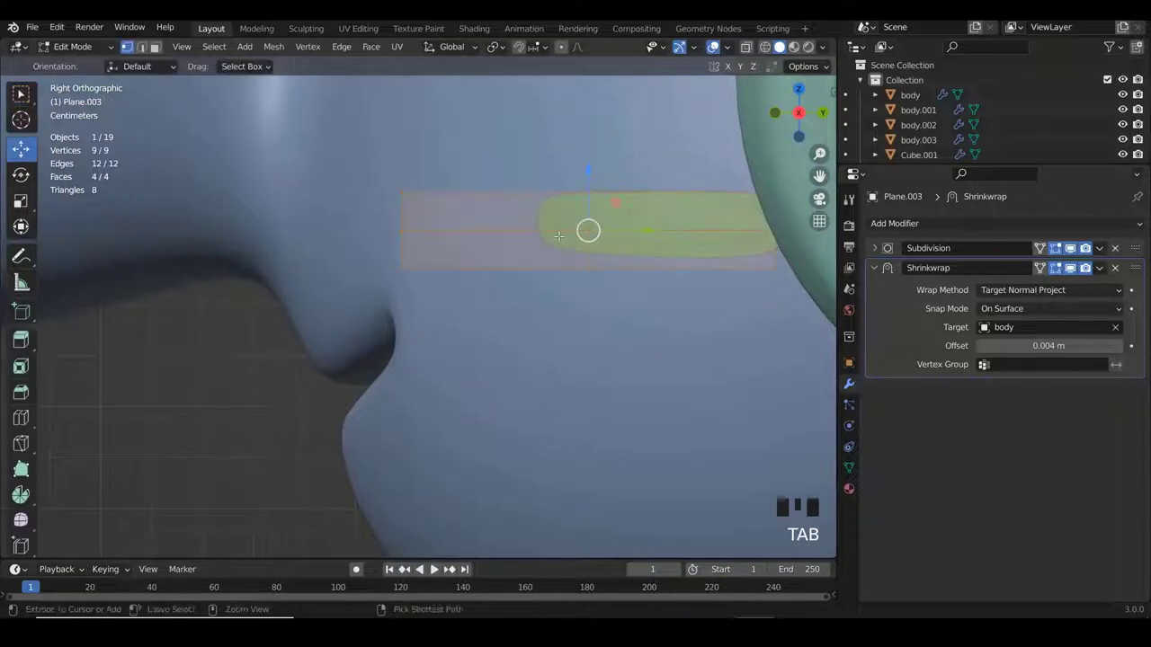
pyautogui.press('ctrl+r')
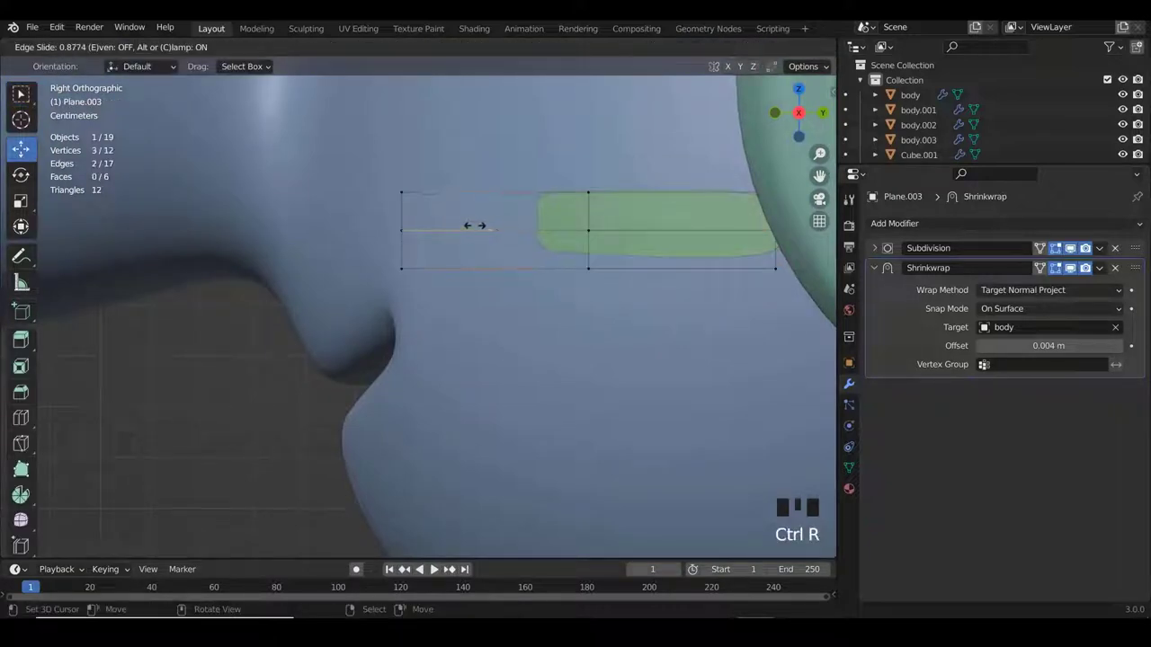
pyautogui.press('ctrl+r')
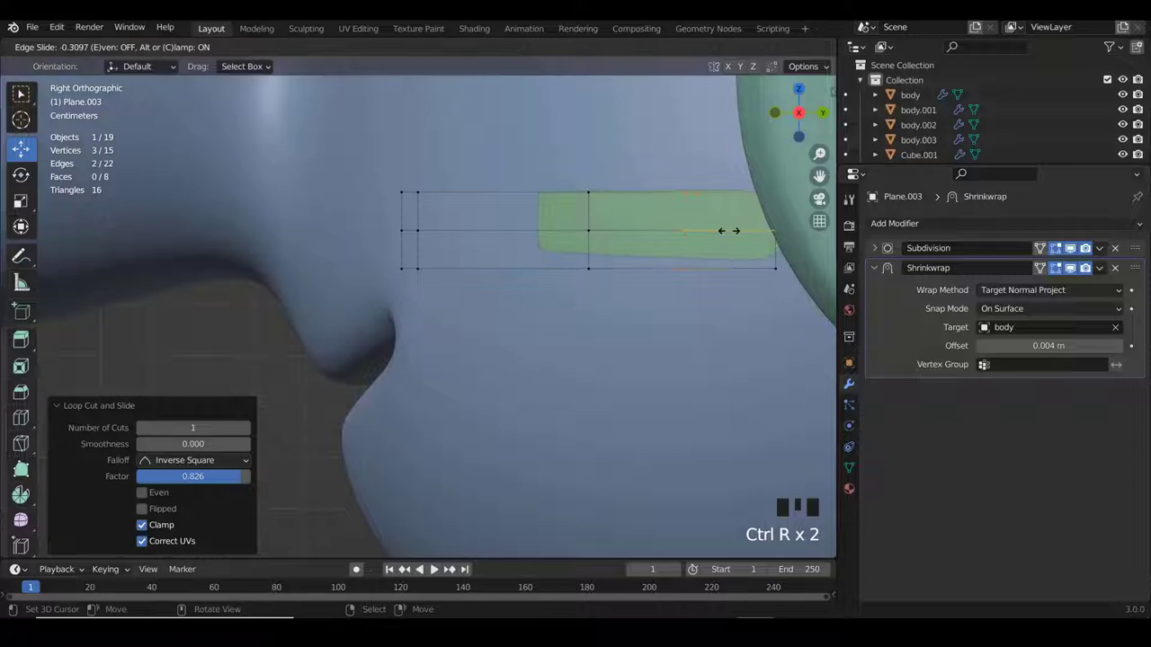
pyautogui.press('Tab')
# Leave Edit Mode and check the strip sitting on the cheek in front of the headphones.
pyautogui.scroll(-3)
pyautogui.moveTo(527, 225); pyautogui.dragTo(614, 252)
pyautogui.press('w')
pyautogui.scroll(3)
pyautogui.scroll(-3)
pyautogui.press('KP_3')
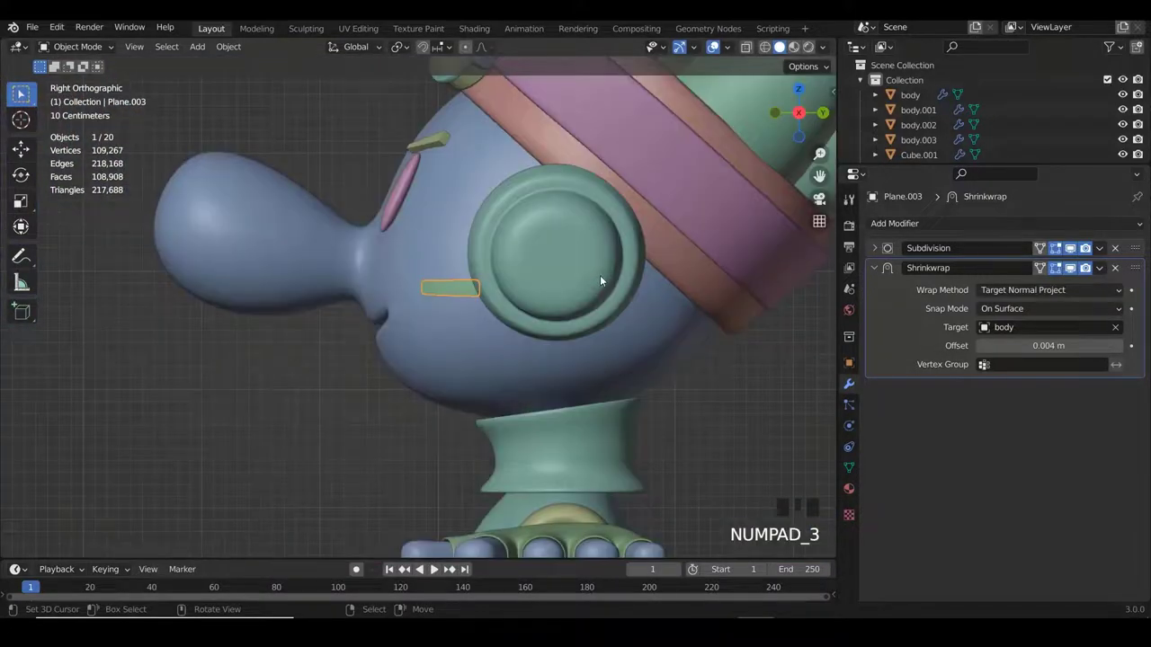
# Line up a side view of the head with the strip's end vertices selected.
pyautogui.scroll(3)
pyautogui.scroll(-3)
pyautogui.press('a')
pyautogui.scroll(-3)
pyautogui.press('KP_1')
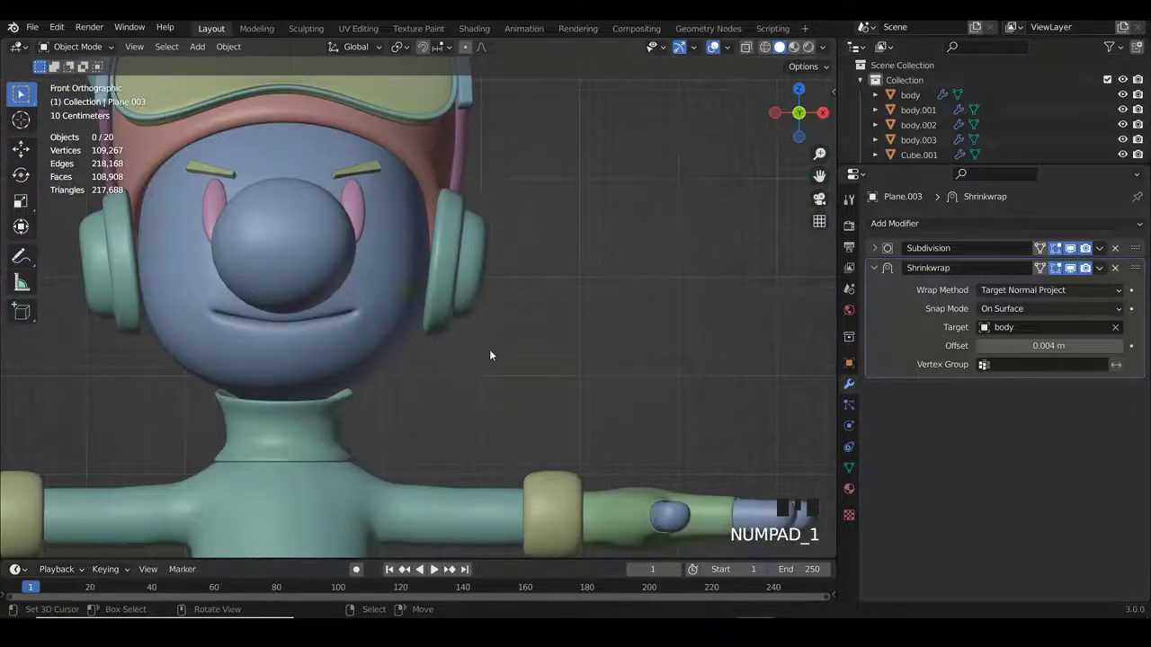
pyautogui.press('KP_3')
pyautogui.scroll(3)
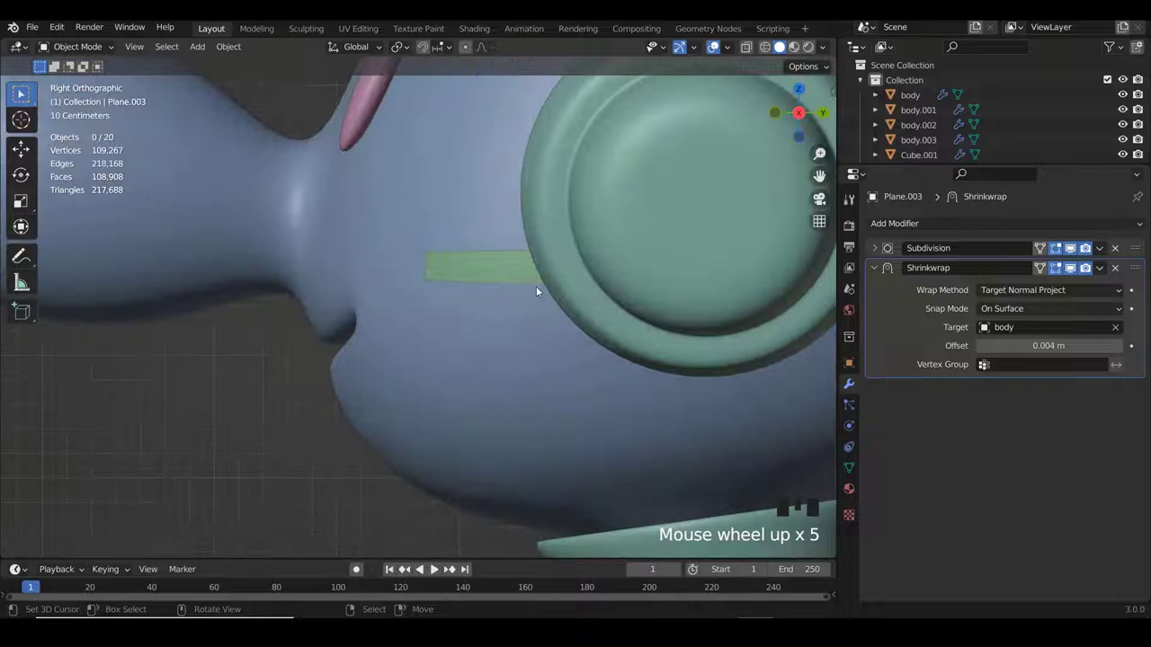
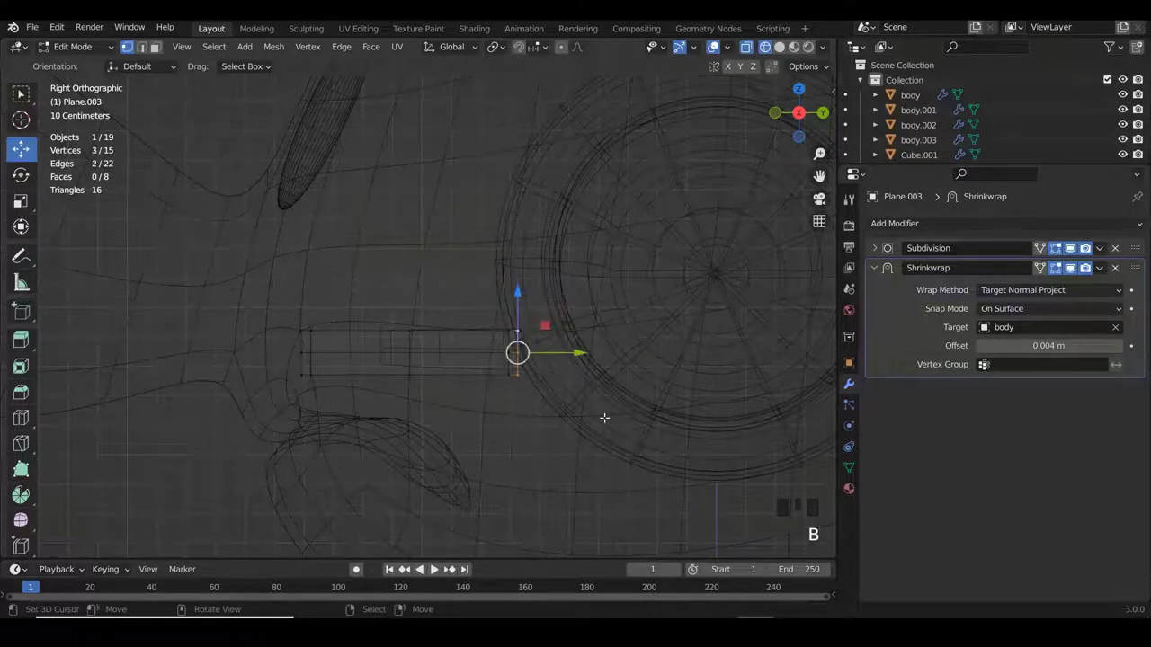
# Slide the strip's rear end back so it tucks against the headphone, then inspect from around the head.
pyautogui.press('g')
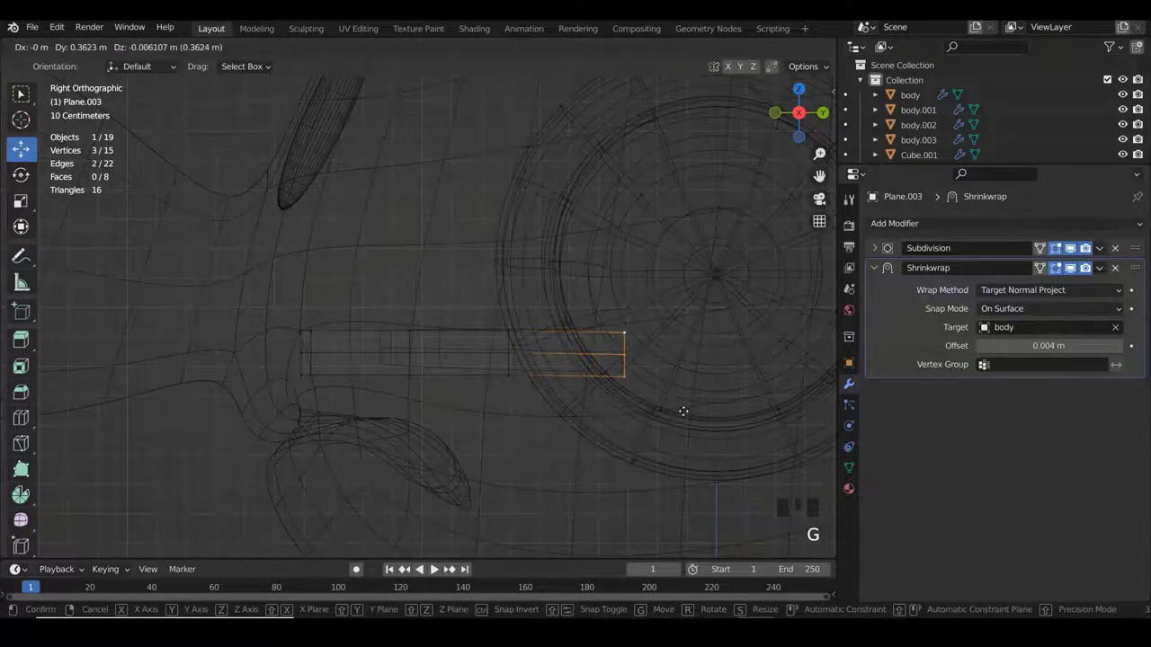
pyautogui.press('z')
pyautogui.scroll(-3)
pyautogui.press('Tab')
pyautogui.press('a')
pyautogui.moveTo(473, 342); pyautogui.dragTo(492, 337)
pyautogui.scroll(3)
pyautogui.moveTo(453, 350); pyautogui.dragTo(883, 231)
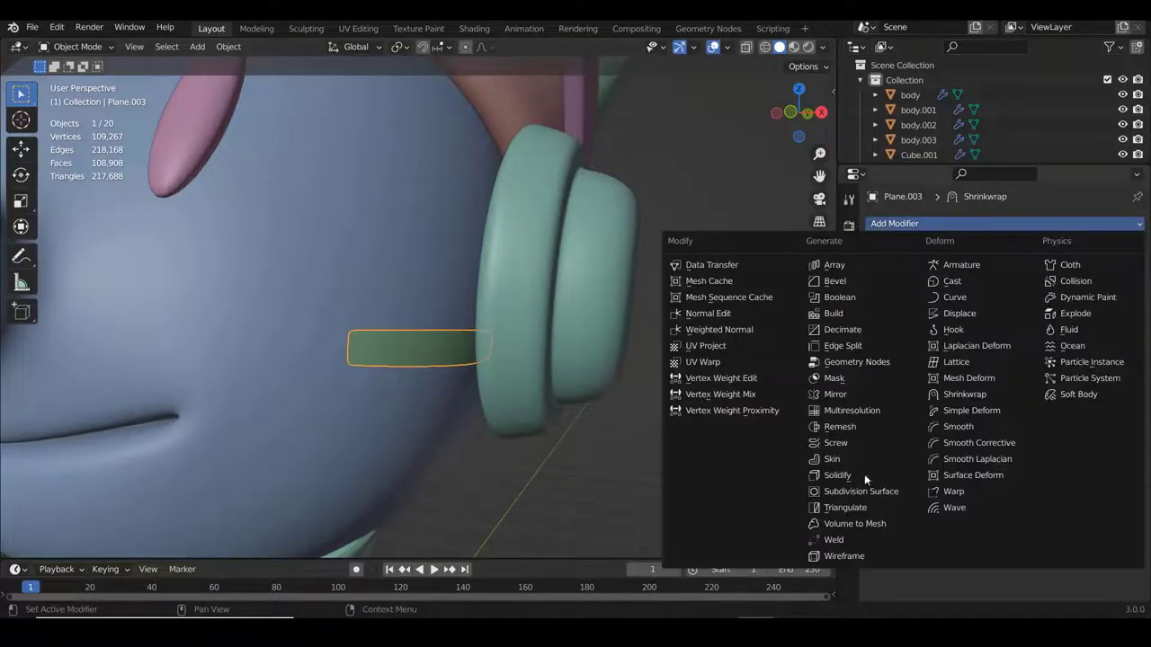
# Frame the cheek strip in side view and enter Edit Mode on it.
pyautogui.moveTo(867, 482); pyautogui.dragTo(467, 349)
pyautogui.moveTo(466, 350); pyautogui.dragTo(486, 351)
pyautogui.press('a')
pyautogui.scroll(-3)
pyautogui.moveTo(512, 361); pyautogui.dragTo(448, 350)
pyautogui.press('KP_3')
pyautogui.scroll(3)
pyautogui.press('Tab')
pyautogui.scroll(3)
pyautogui.moveTo(358, 567); pyautogui.dragTo(823, 192)
# Duplicate the whole strip with Shift+D and place the copy just below the first as a second stripe.
pyautogui.press('b')
pyautogui.press('s')
pyautogui.press('a')
pyautogui.press('a')
pyautogui.press('shift+d')
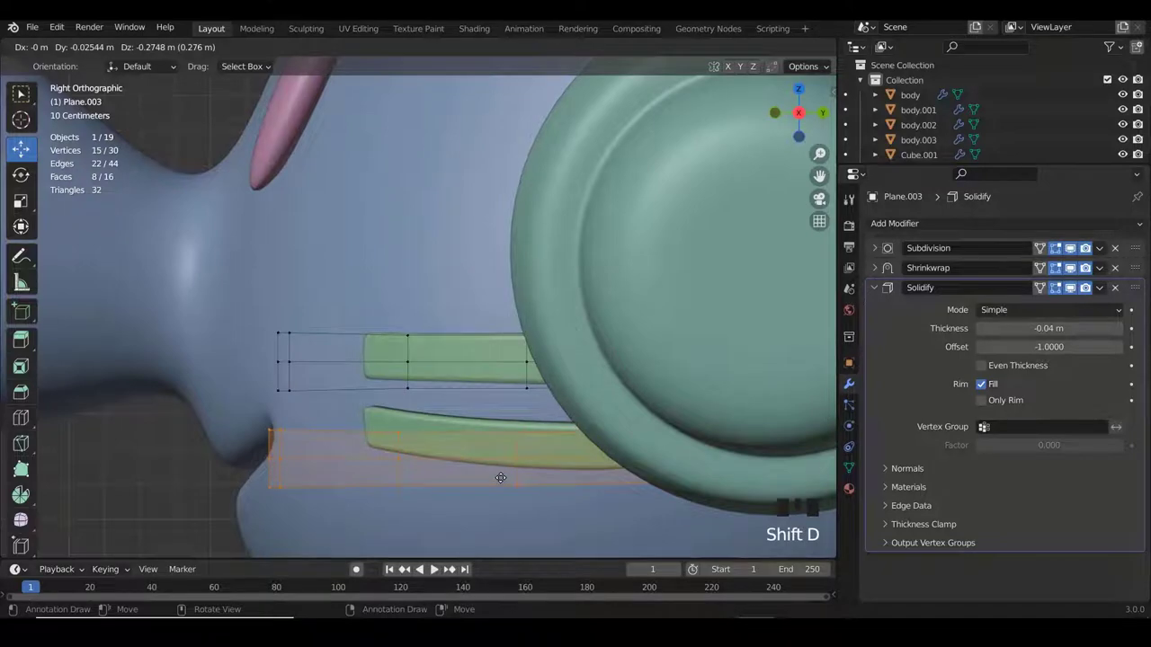
pyautogui.press('Tab')
# Deselect and check the pair of stripe marks from the front.
pyautogui.press('a')
pyautogui.scroll(-3)
pyautogui.press('a')
pyautogui.moveTo(484, 375); pyautogui.dragTo(608, 364)
pyautogui.press('KP_1')
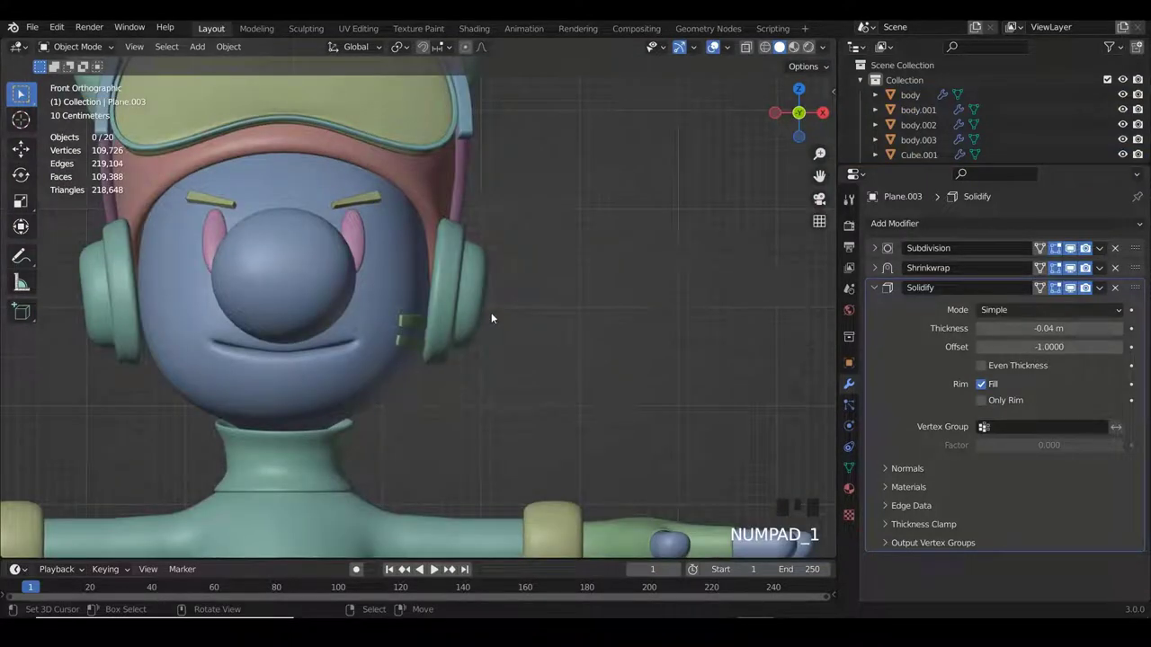
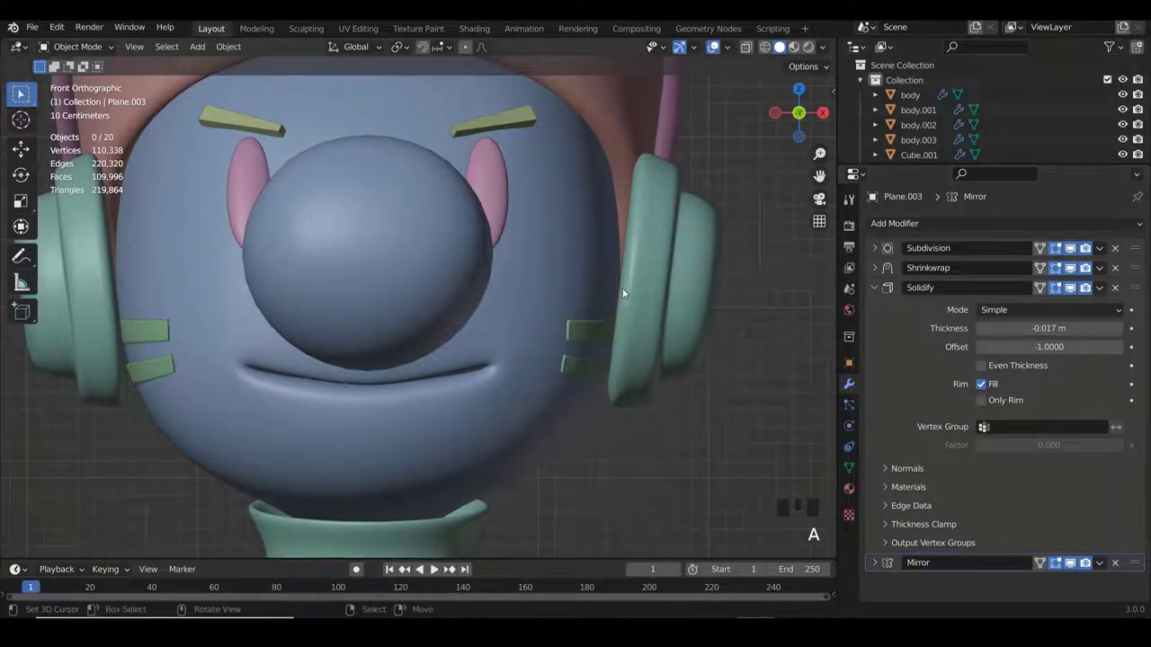
# Zoom out in Front view to check the mirrored stripe pairs on both cheeks.
pyautogui.scroll(-3)
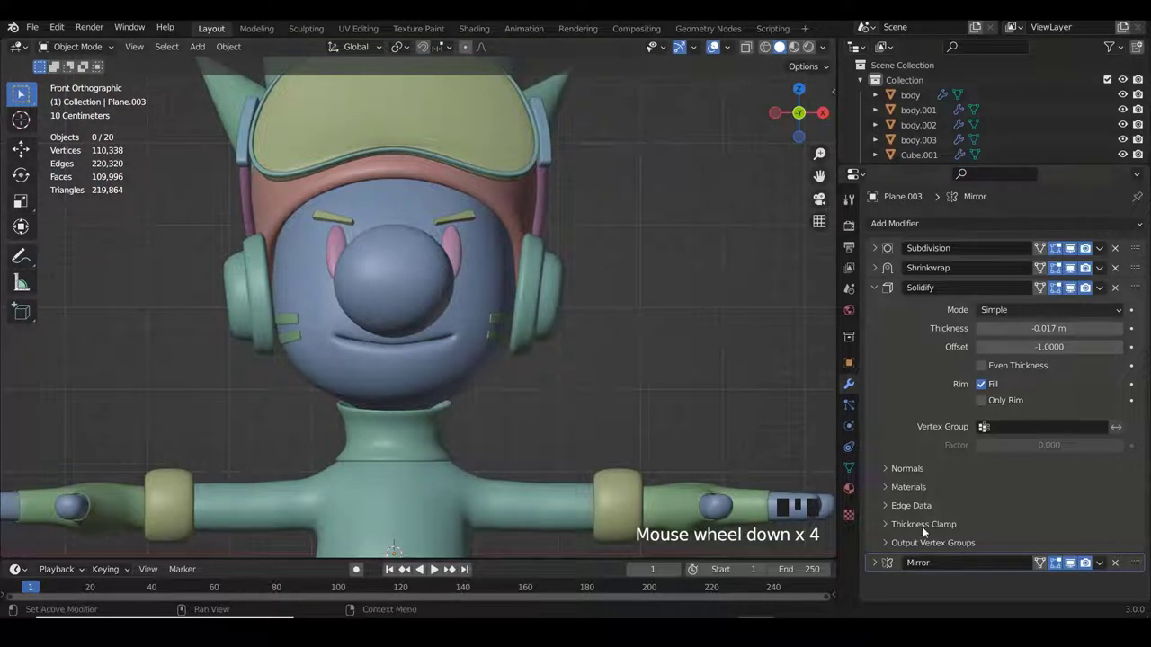
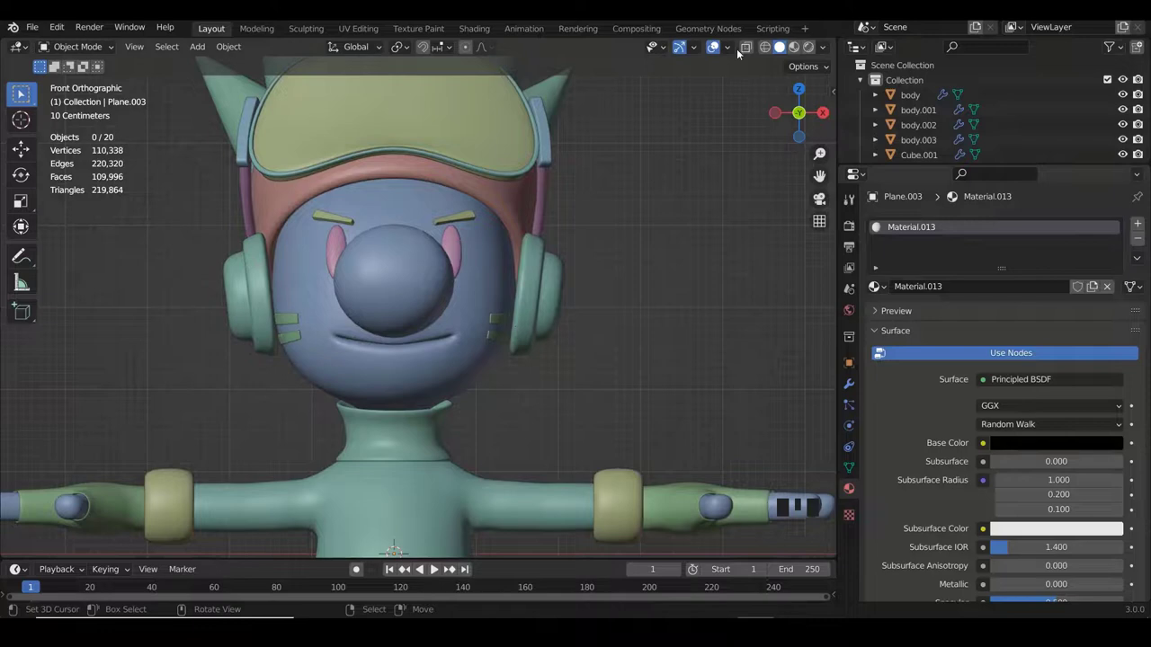
# Switch the viewport to Material Preview and zoom in on the black cheek stripes and green eyes.
pyautogui.click(584, 285)
pyautogui.scroll(-3)
pyautogui.scroll(3)
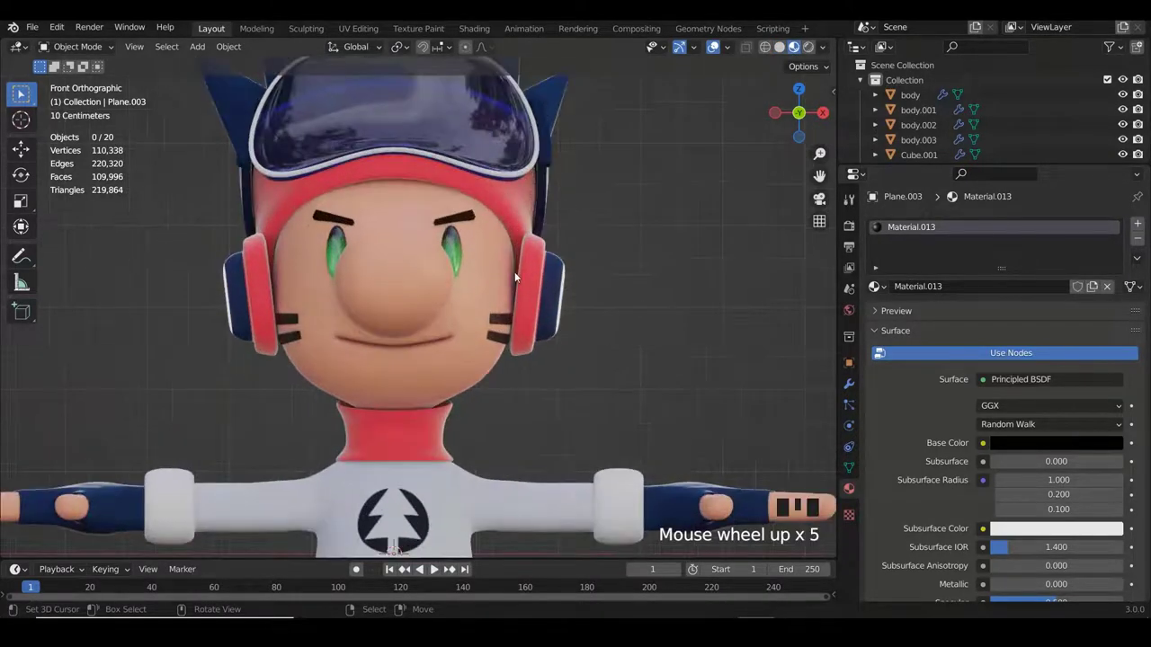
pyautogui.scroll(3)
pyautogui.scroll(3)
pyautogui.scroll(3)
pyautogui.scroll(3)
pyautogui.scroll(3)
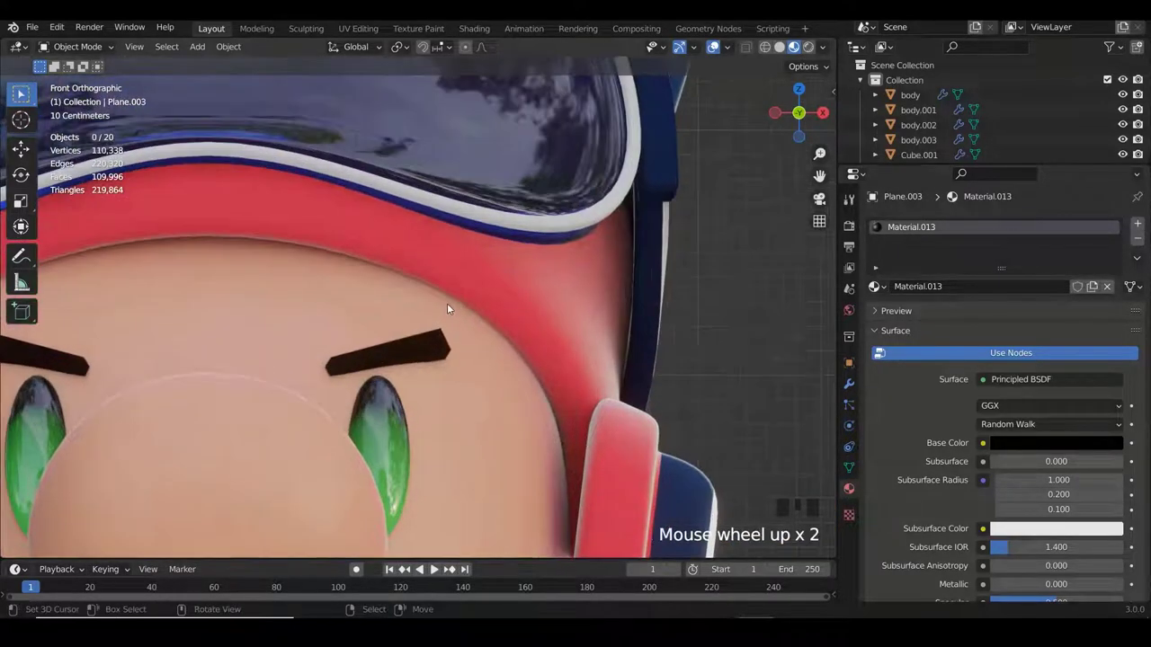
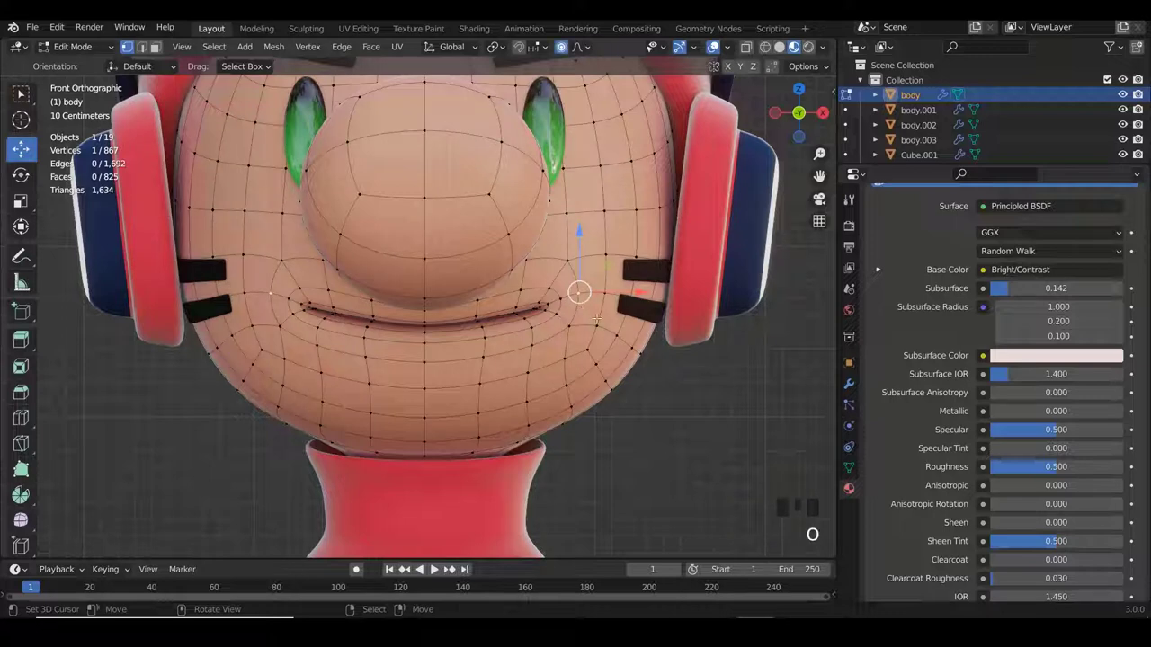
# Pull the cheek vertex beside the mouth with proportional falloff to subtly reshape the cheek.
pyautogui.press('g')
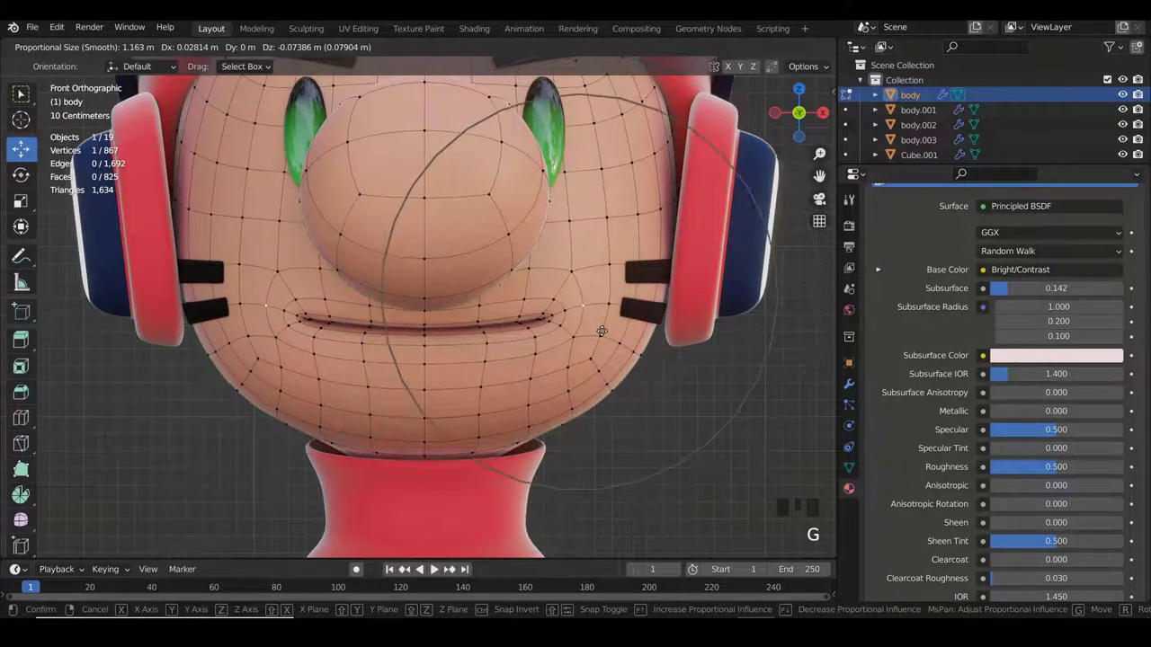
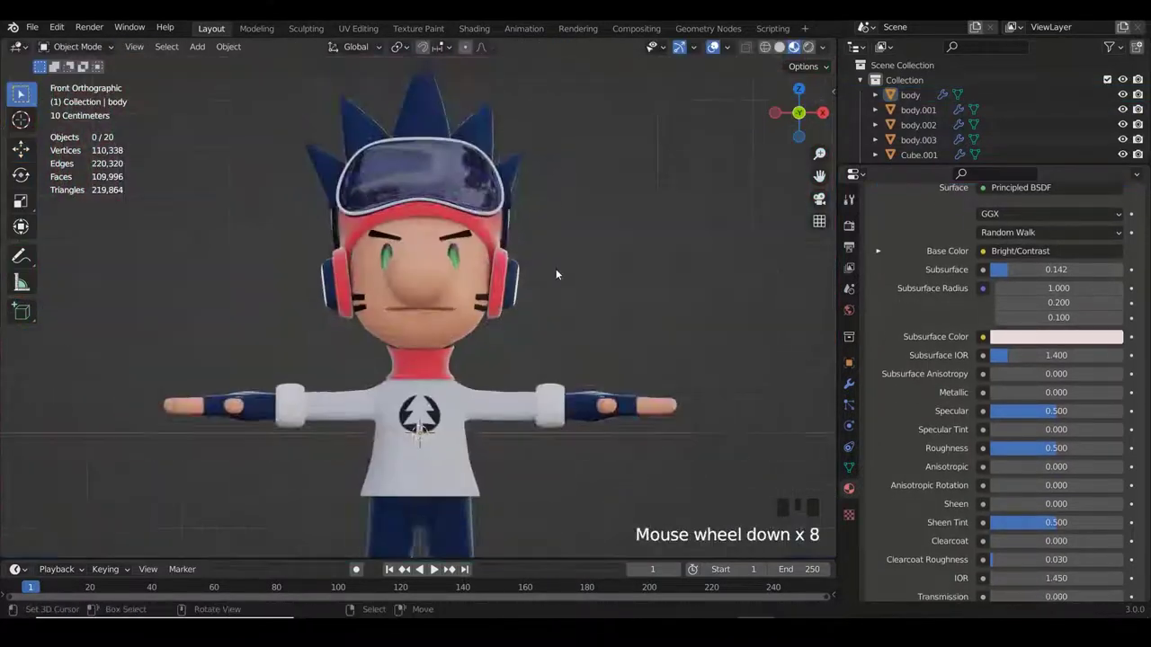
# Zoom out and orbit to see the whole character before lighting it.
pyautogui.scroll(-3)
pyautogui.moveTo(482, 304); pyautogui.dragTo(568, 295)
pyautogui.press('KP_1')
pyautogui.scroll(-3)
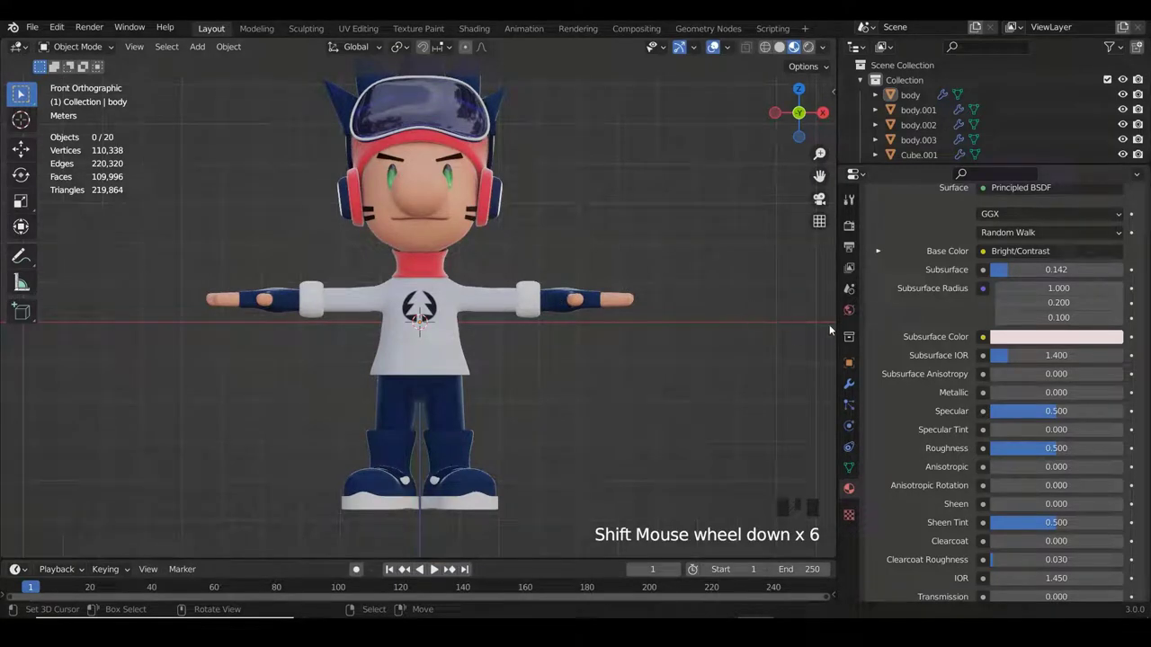
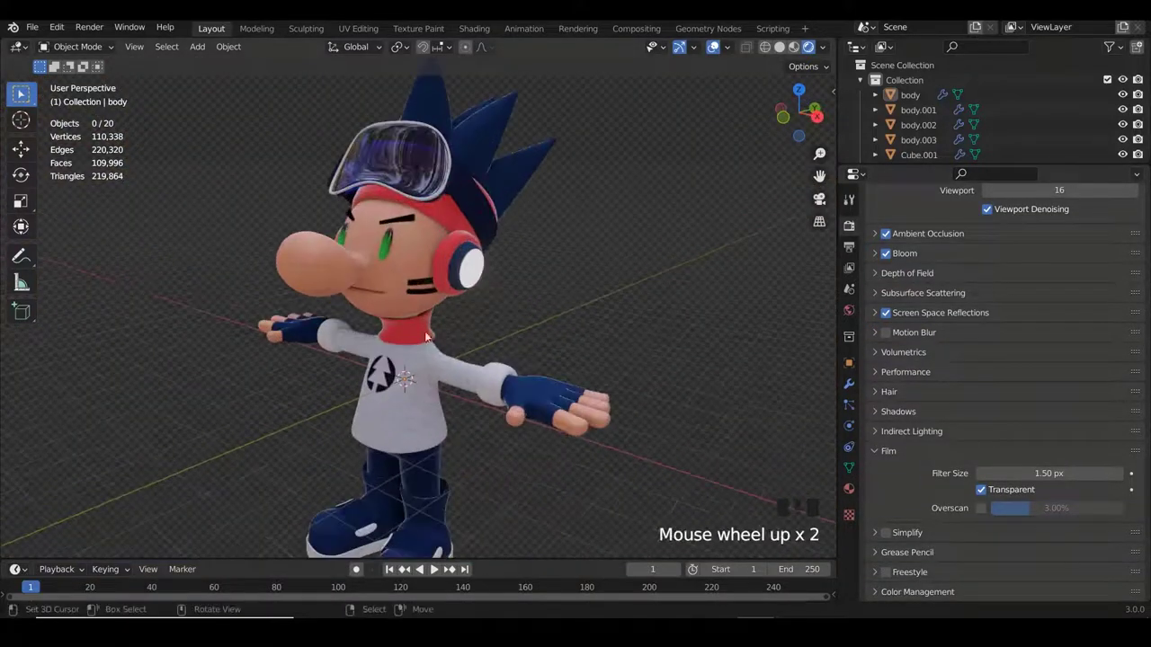
pyautogui.middleClick(466, 342)
pyautogui.scroll(3)
pyautogui.moveTo(511, 298); pyautogui.dragTo(452, 311)
pyautogui.scroll(-3)
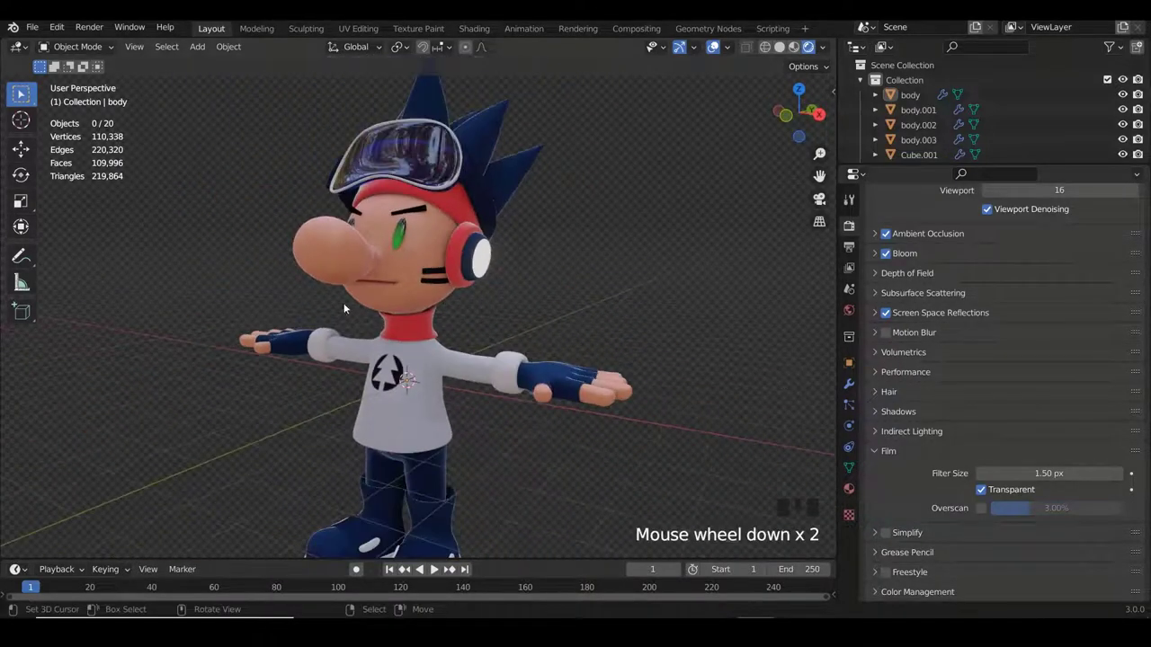
# Go to Right Orthographic view and zoom in around the new point light at the origin.
pyautogui.press('KP_3')
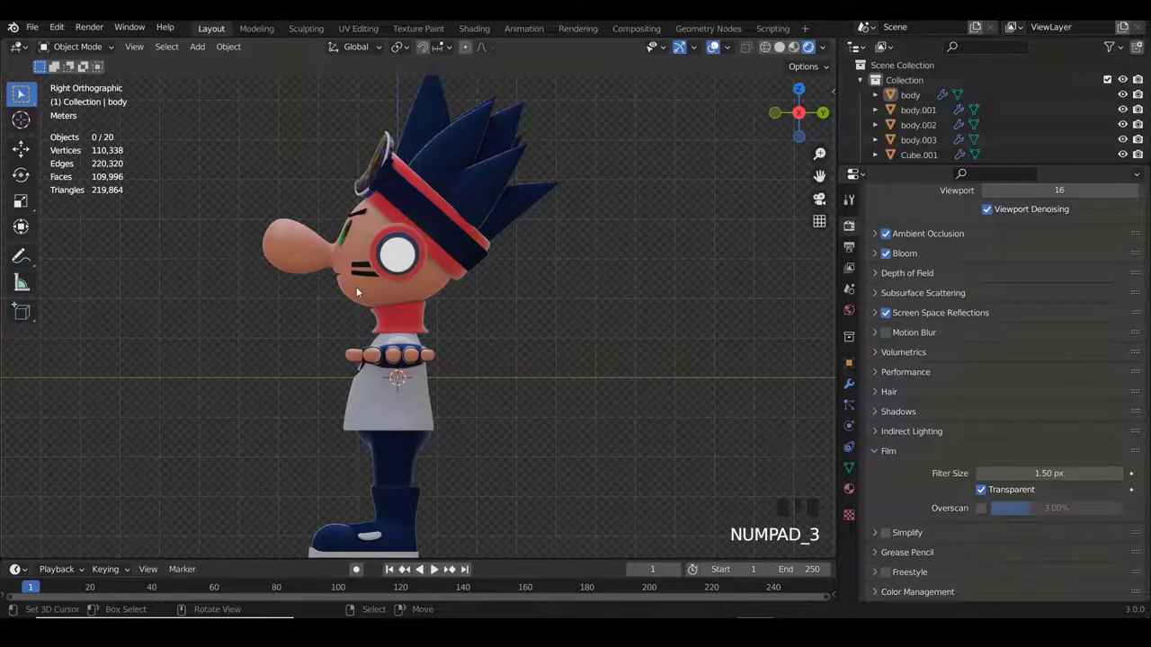
pyautogui.scroll(-3)
pyautogui.scroll(3)
pyautogui.scroll(3)
pyautogui.scroll(3)
pyautogui.scroll(3)
pyautogui.scroll(3)
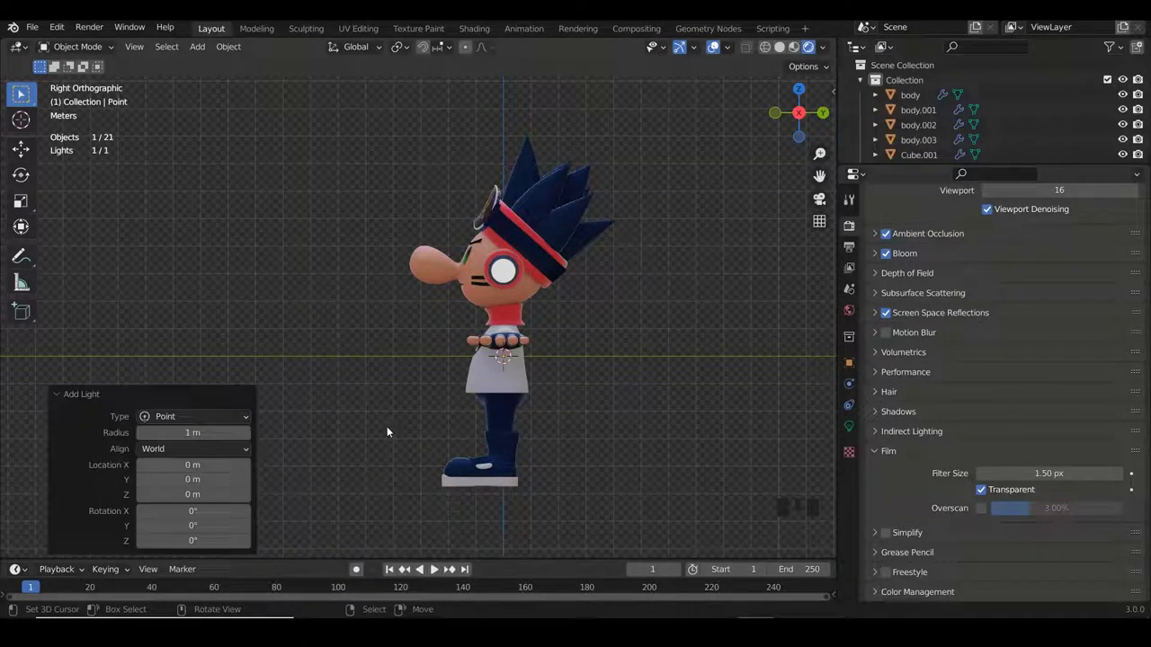
# Move the point light up in front of the character's face near the nose.
pyautogui.press('g')
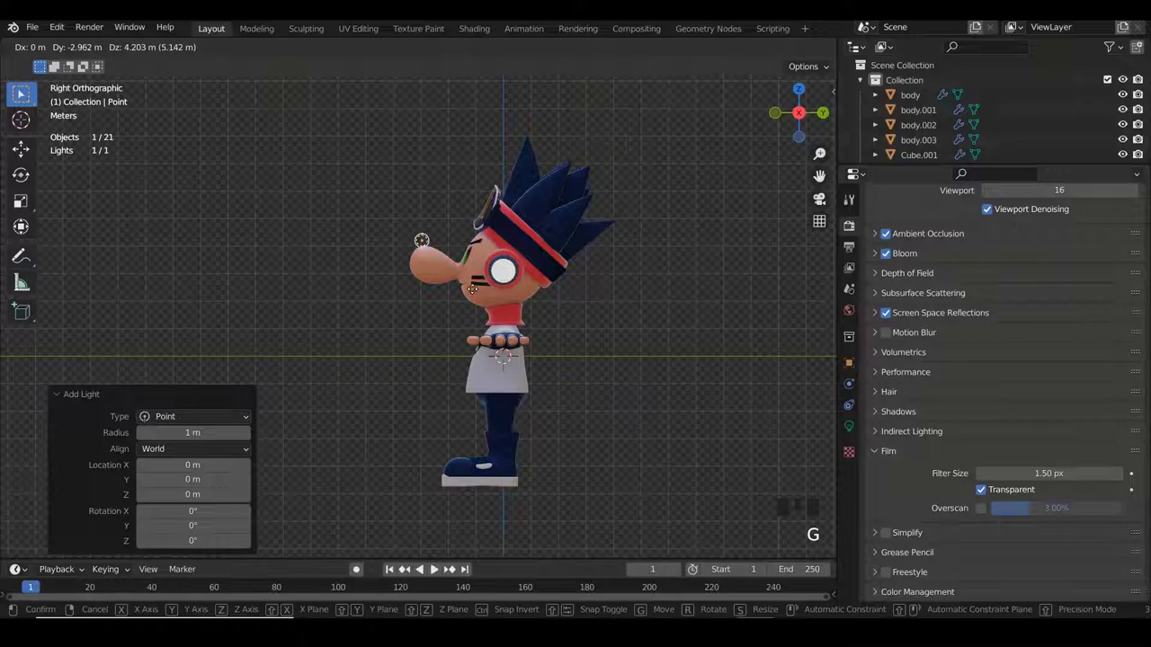
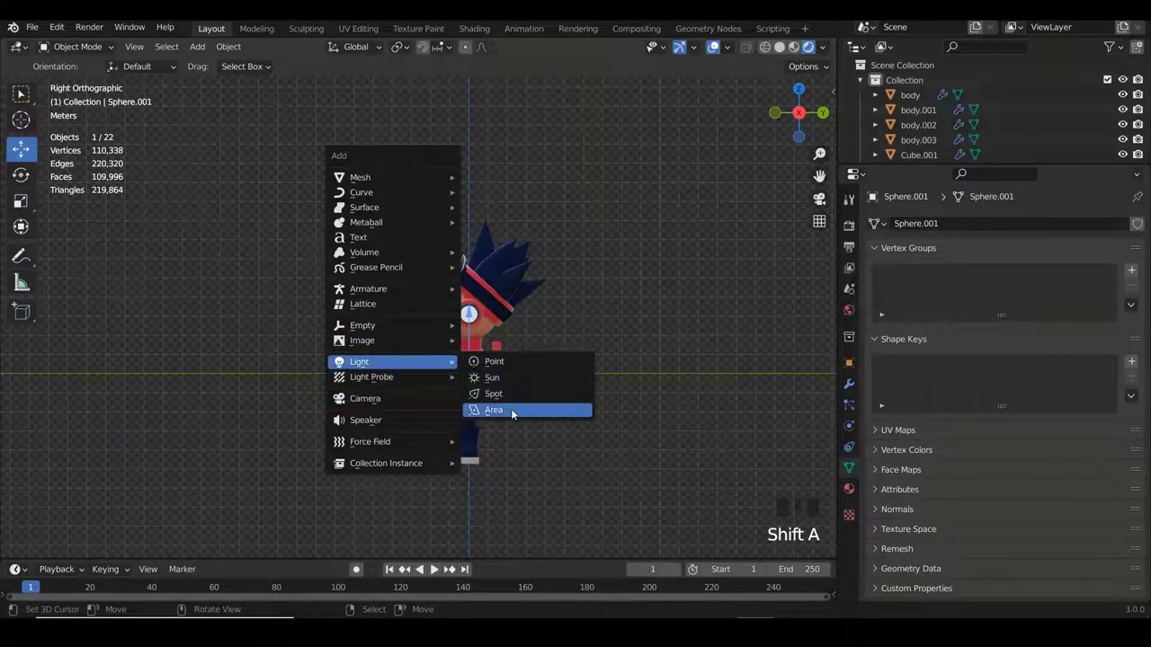
# Place the area light above and in front of the character, tilt it down and enlarge it.
pyautogui.press('g')
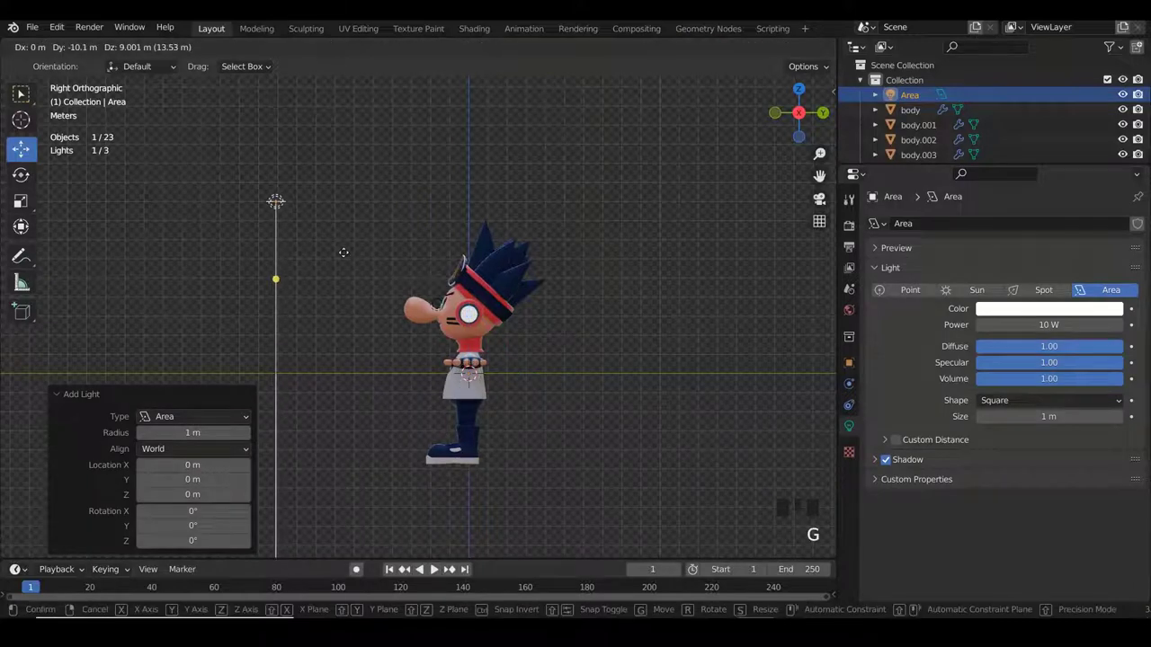
pyautogui.press('r')
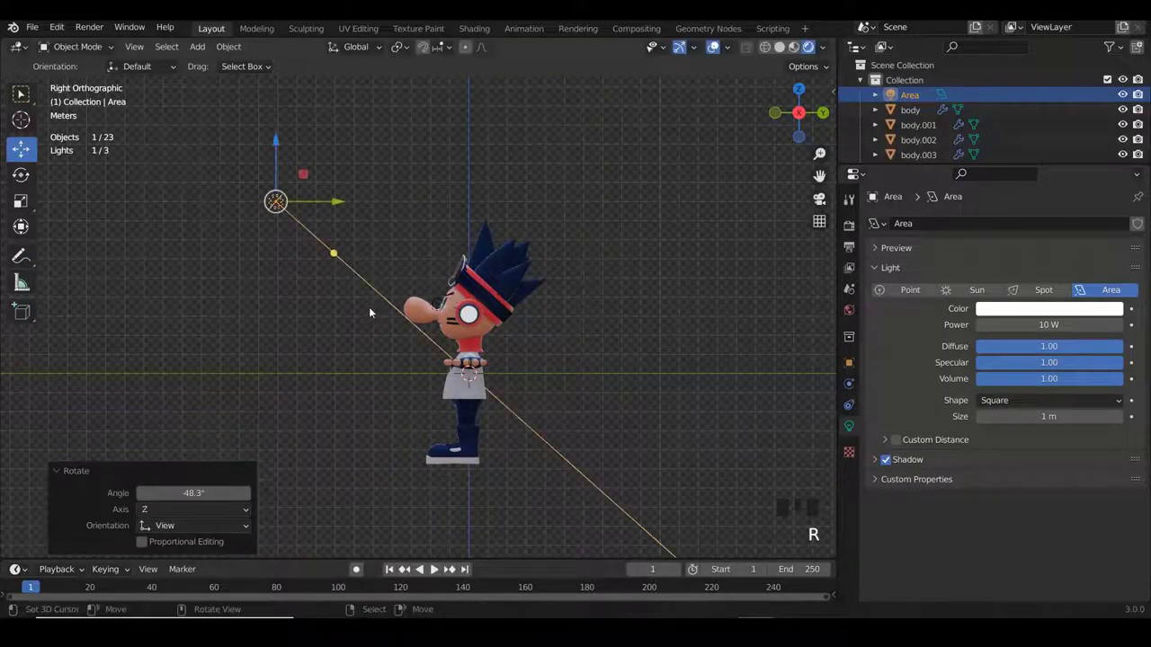
pyautogui.press('s')
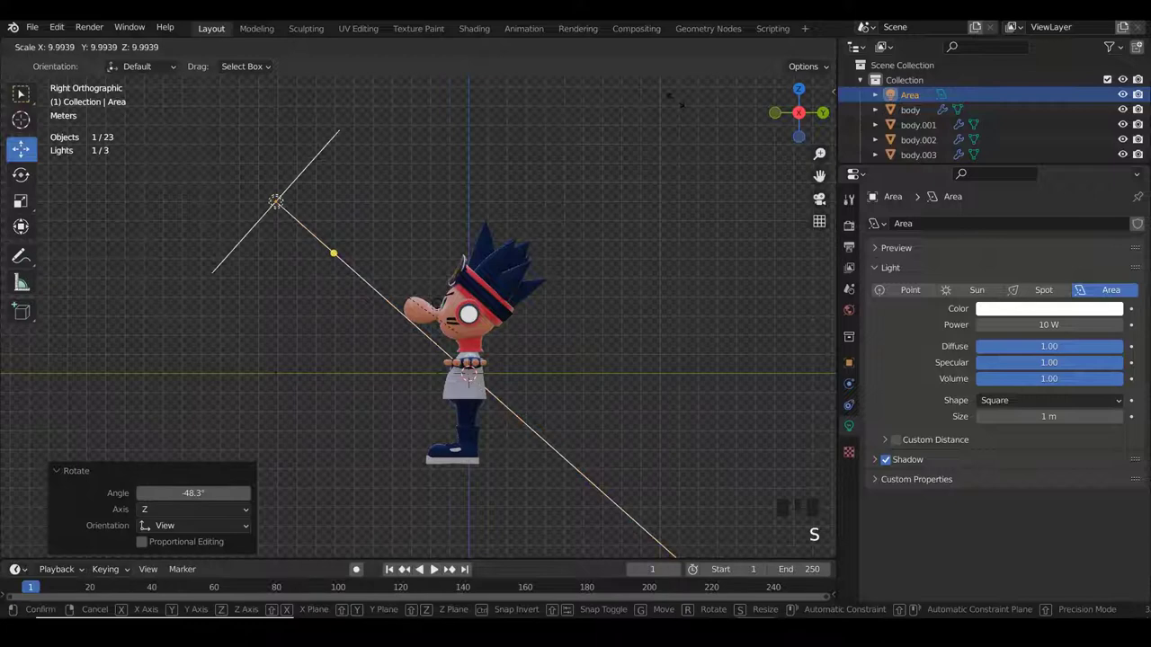
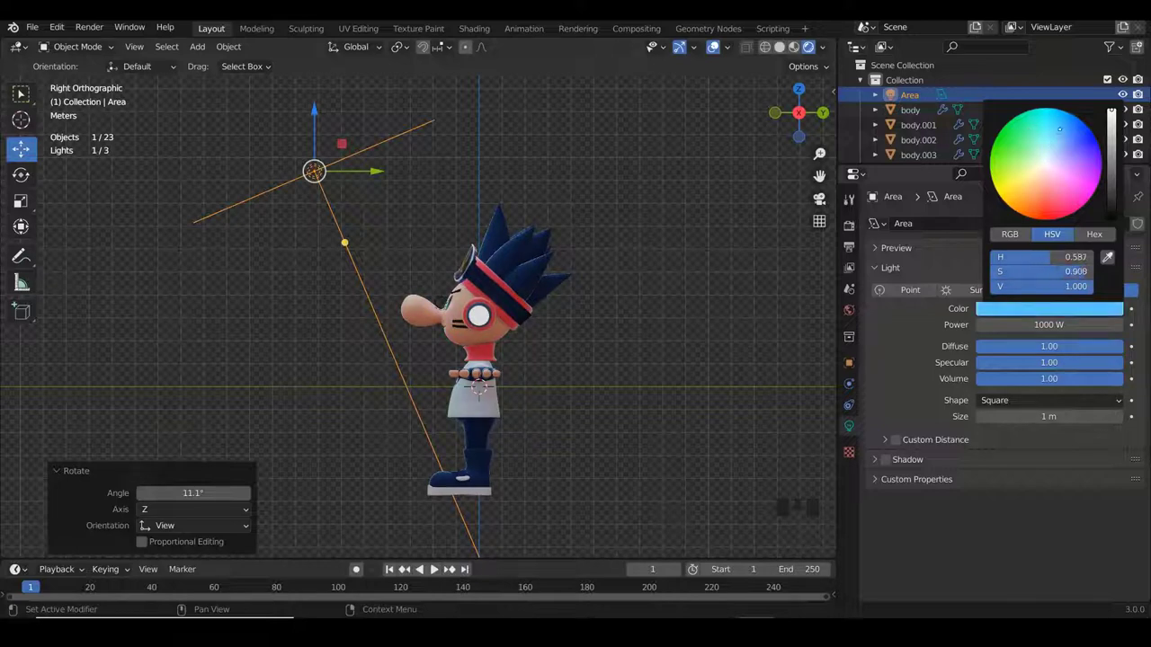
# Recentre on the character and light in Right view and save the blend file.
pyautogui.middleClick(622, 336)
pyautogui.scroll(3)
pyautogui.moveTo(629, 298); pyautogui.dragTo(565, 325)
pyautogui.press('KP_3')
pyautogui.scroll(-3)
pyautogui.scroll(-3)
# Duplicate the area light, move the copy behind the character, rotate it toward the back and enlarge it.
pyautogui.press('shift+d')
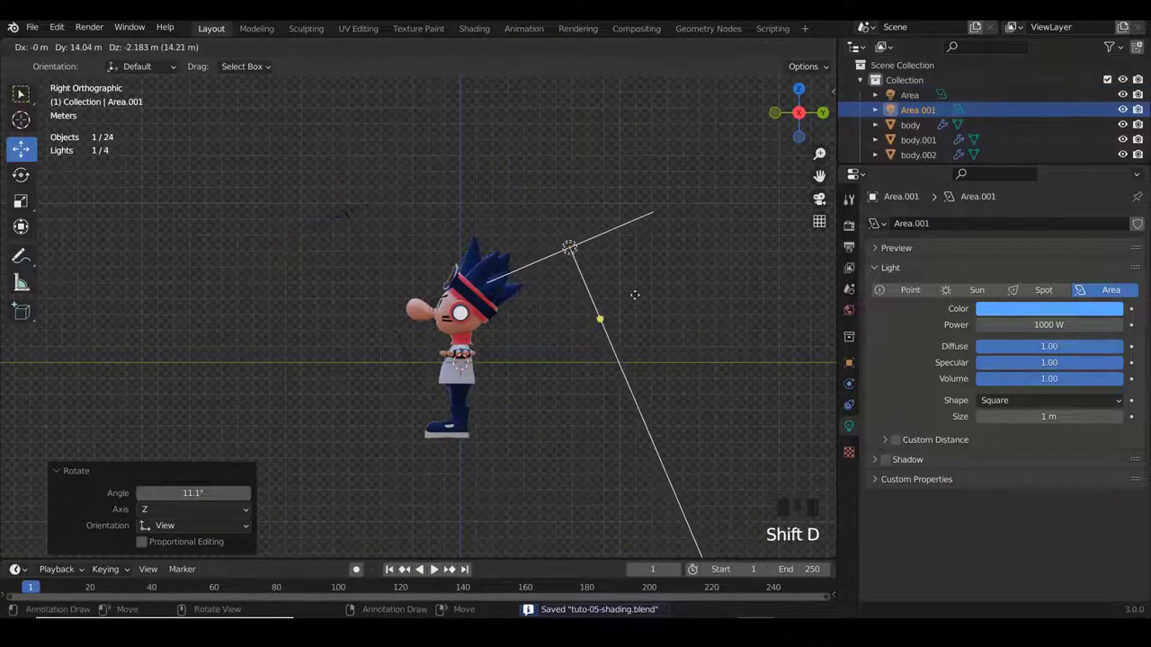
pyautogui.press('r')
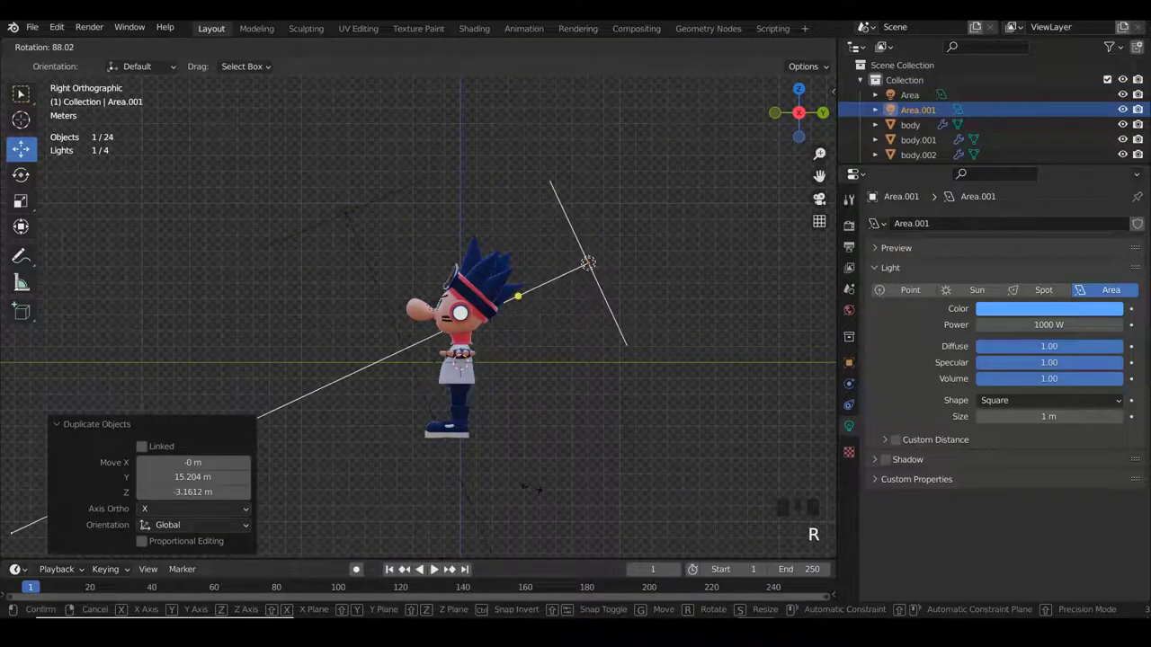
pyautogui.press('g')
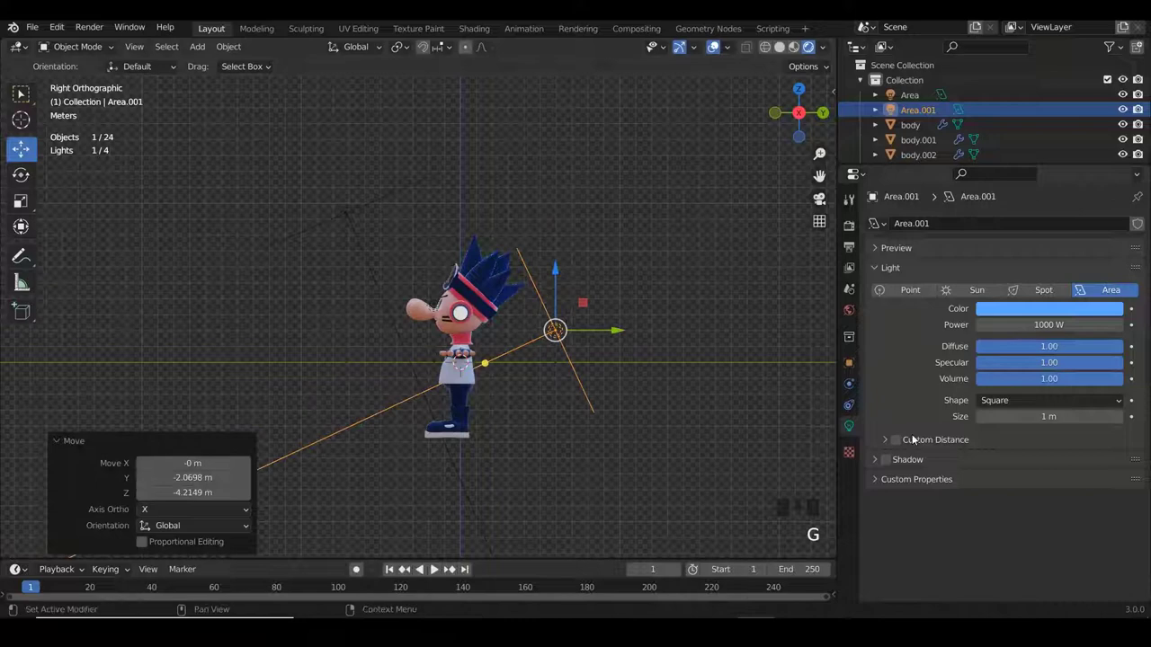
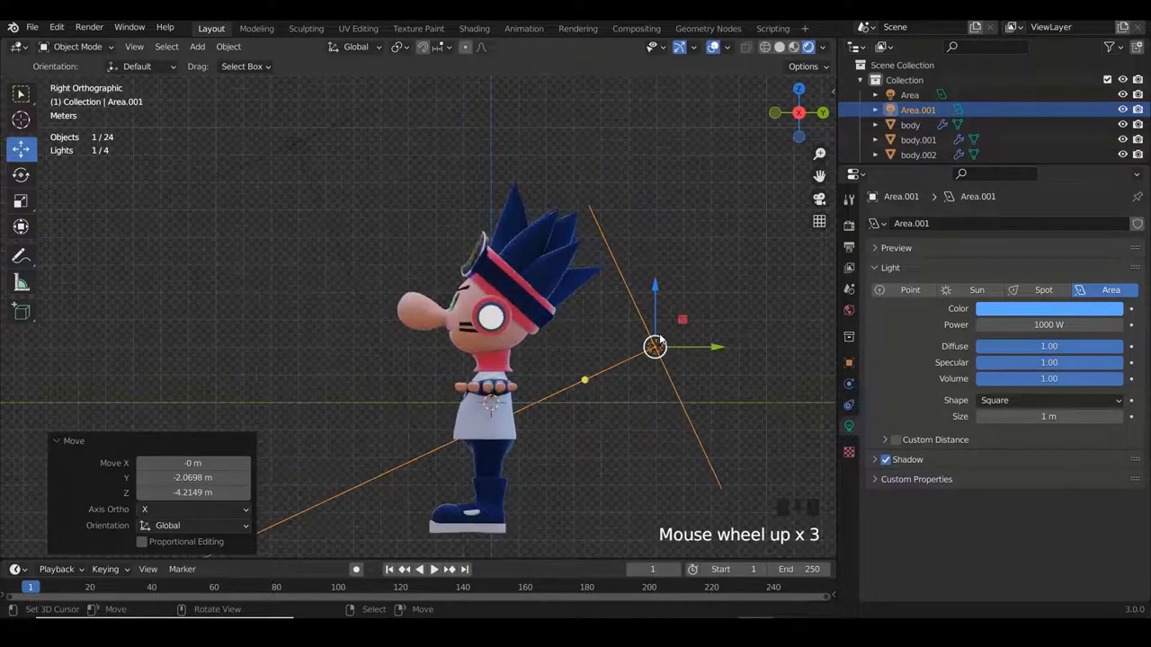
pyautogui.press('r')
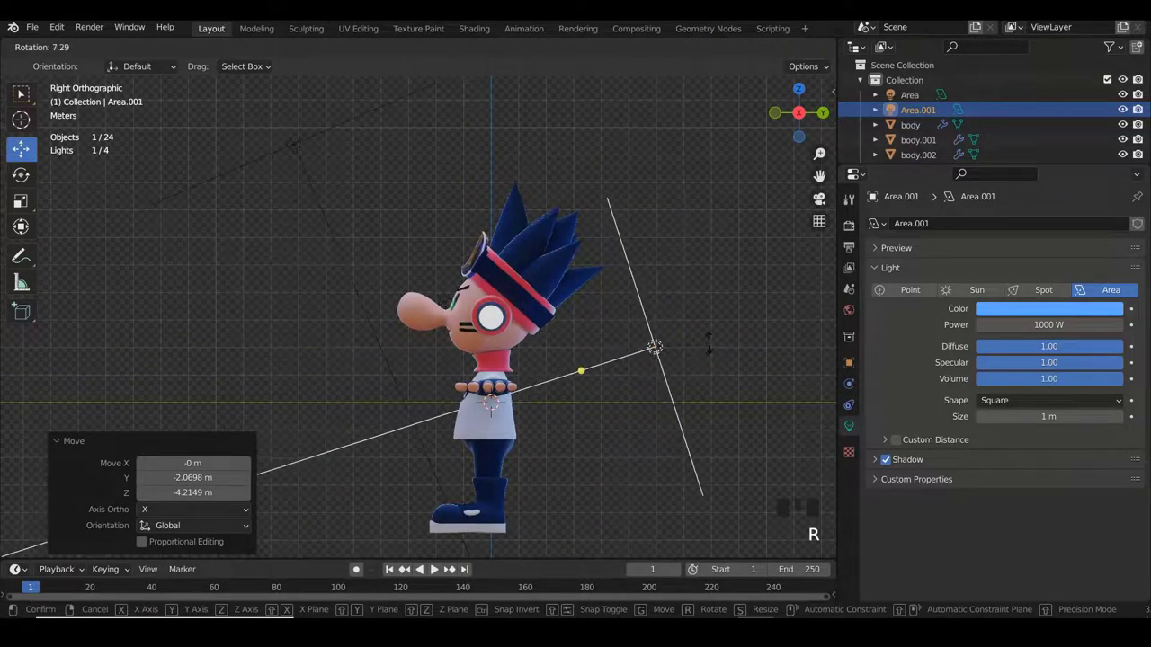
pyautogui.press('s')
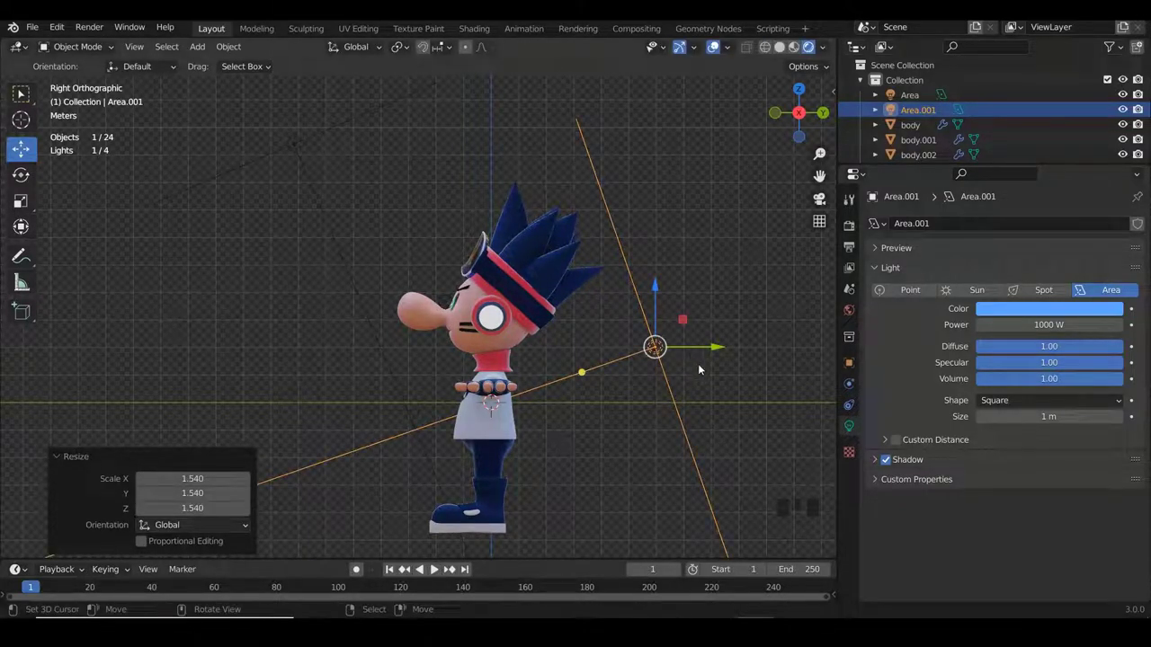
# Re-angle the rear area light toward the character and lower it behind the head.
pyautogui.scroll(3)
pyautogui.scroll(-3)
pyautogui.press('r')
pyautogui.press('g')
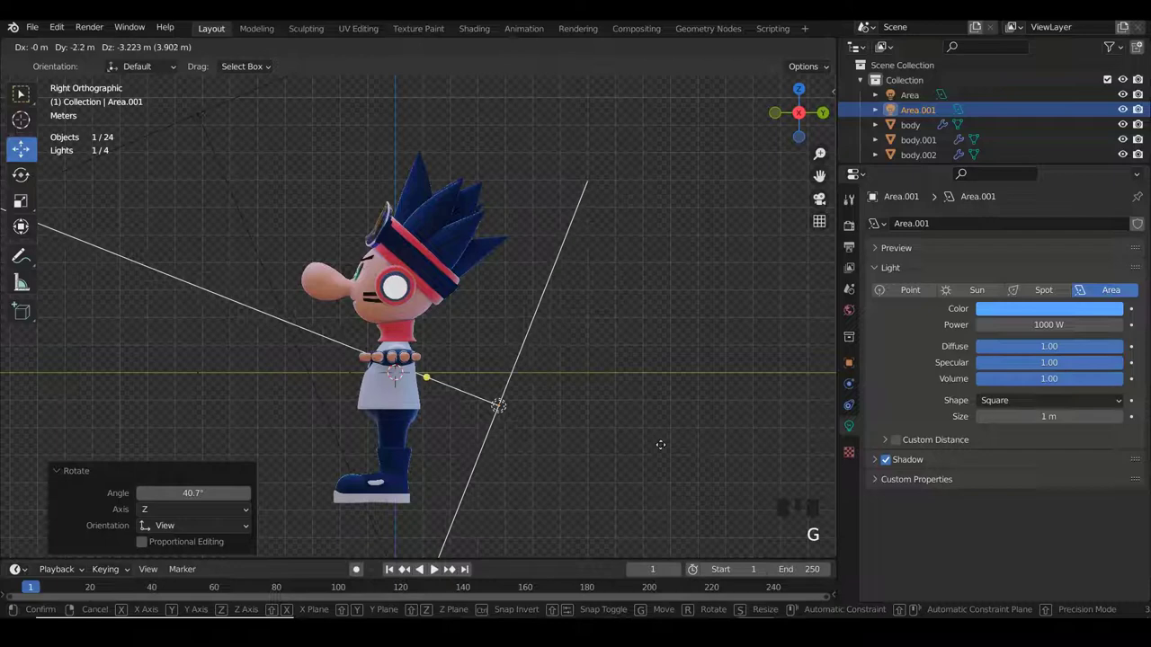